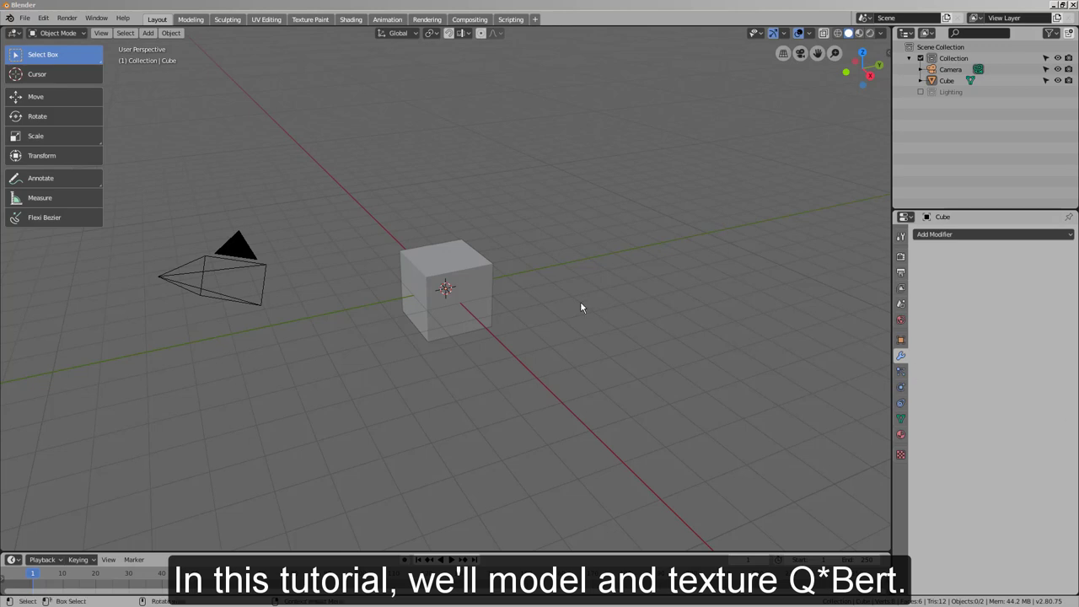
# - Delete the default cube and add a UV sphere with 16 segments in its place
pyautogui.click(486, 285)
pyautogui.press('x')
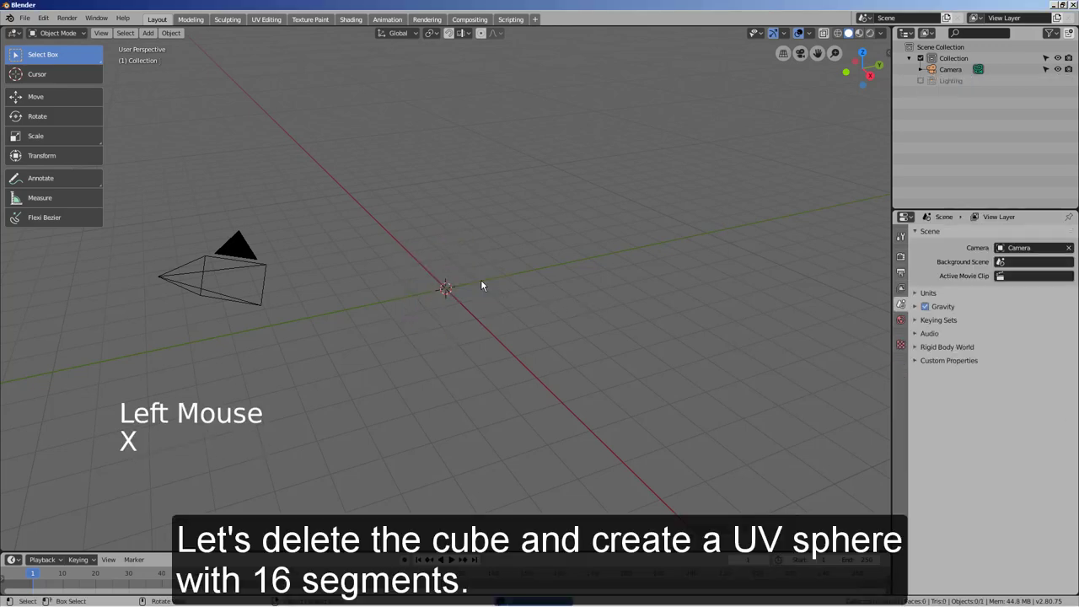
pyautogui.press('shift+a')
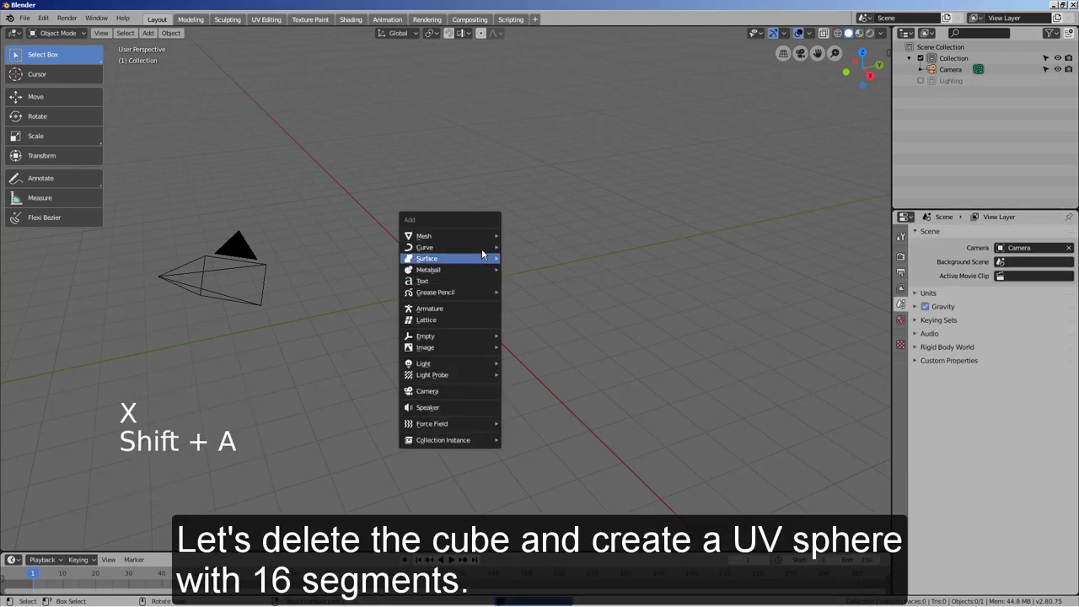
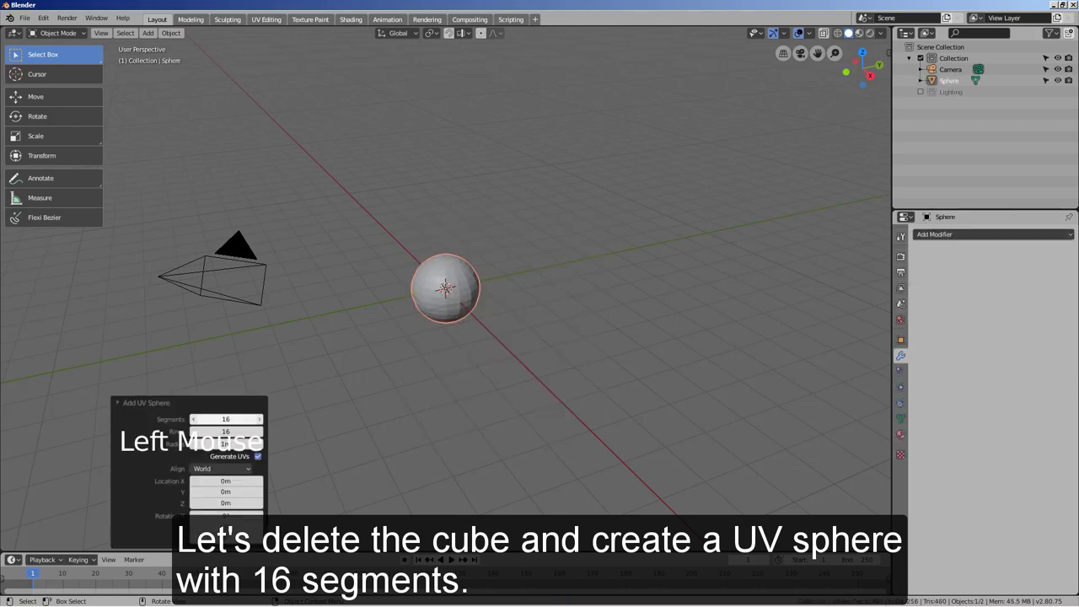
pyautogui.rightClick(440, 273)
pyautogui.scroll(3)
# - Enter Edit Mode on the sphere and view it straight from the front
pyautogui.press('Tab')
pyautogui.scroll(3)
pyautogui.press('KP_1')
pyautogui.press('KP_7')
# - Deselect the mesh, pick the four middle front faces and delete them to open a hole
pyautogui.press('KP_1')
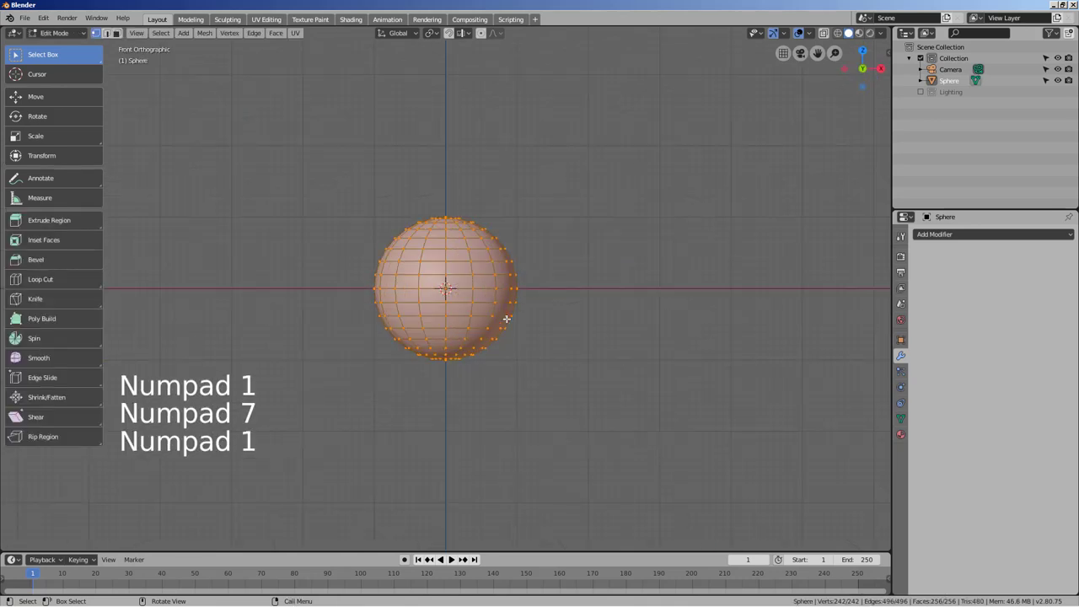
pyautogui.press('Tab')
pyautogui.press('Tab')
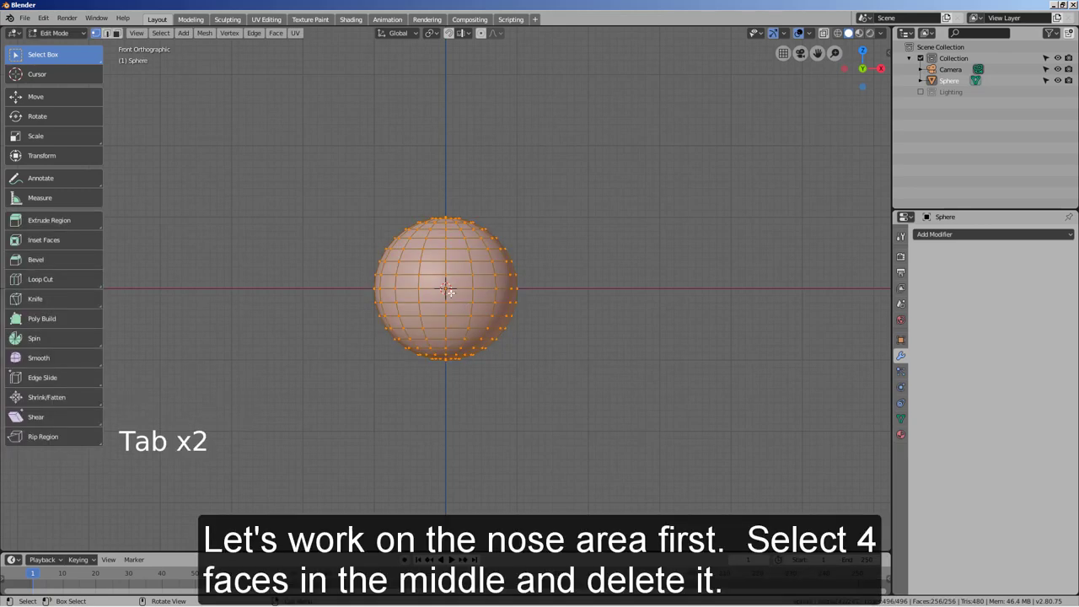
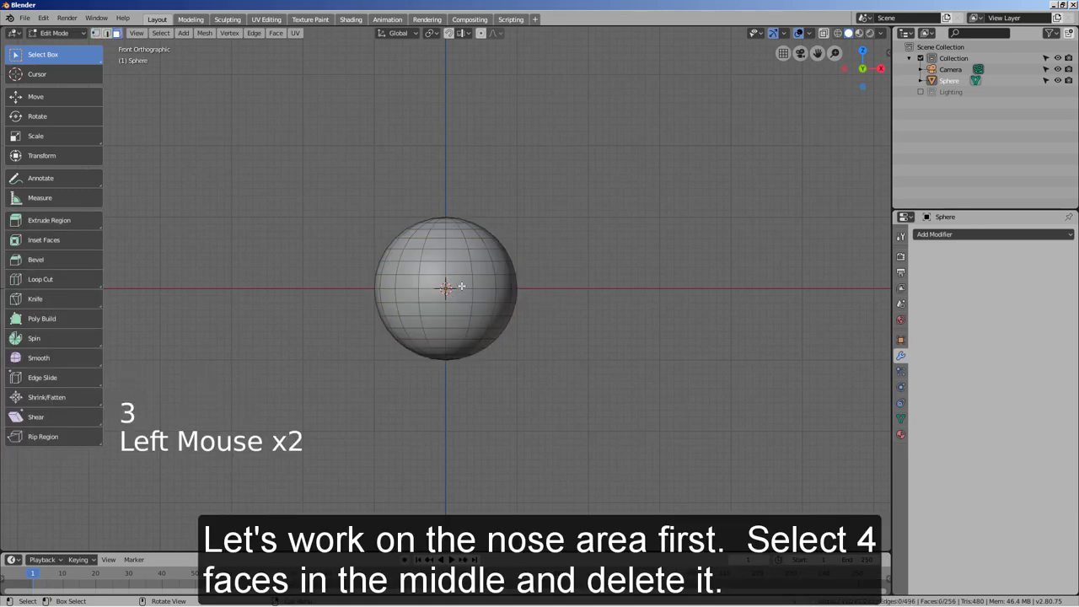
pyautogui.press('c')
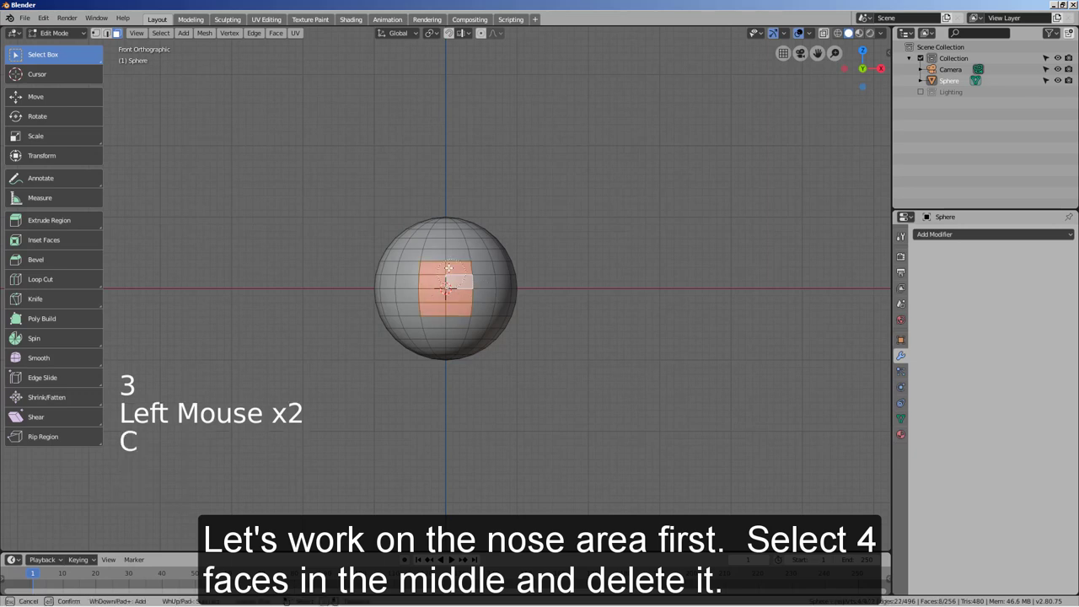
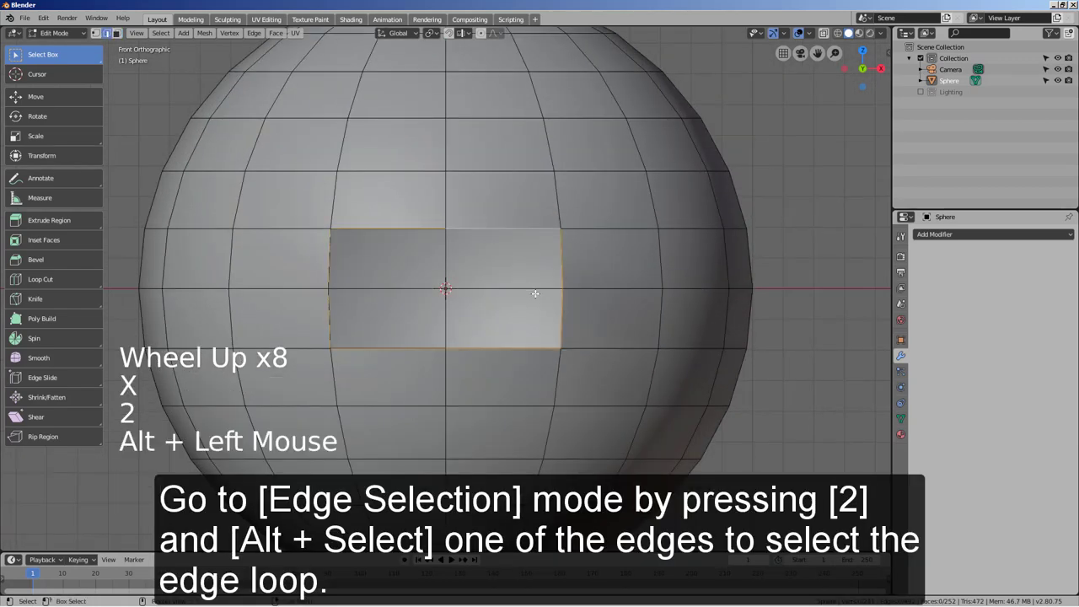
# - Round the hole's edge loop with To Sphere and extrude the rim outward as the snout start
pyautogui.press('shift+alt+s')
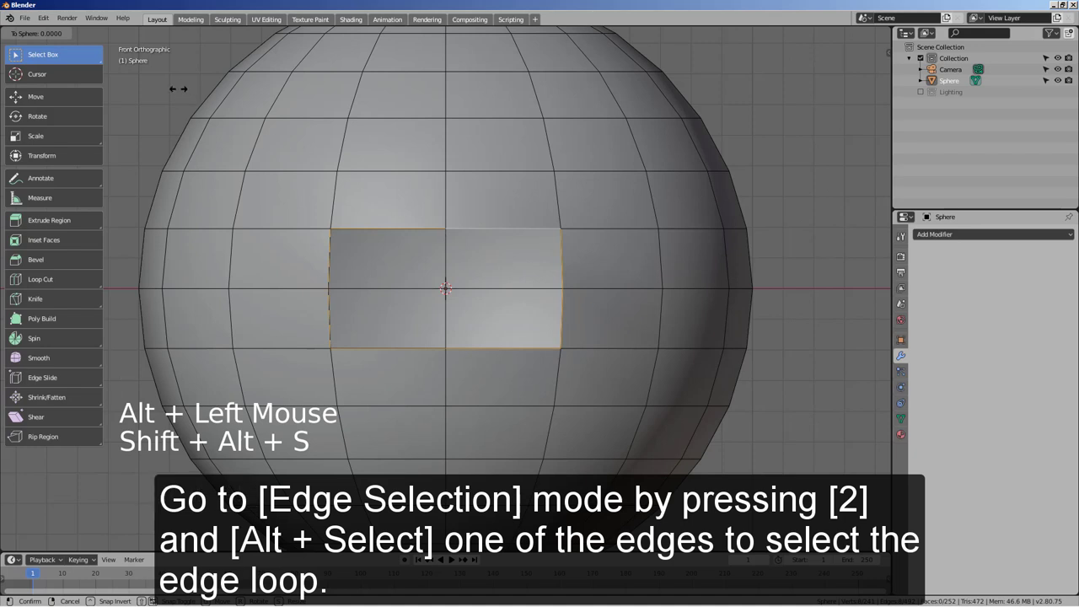
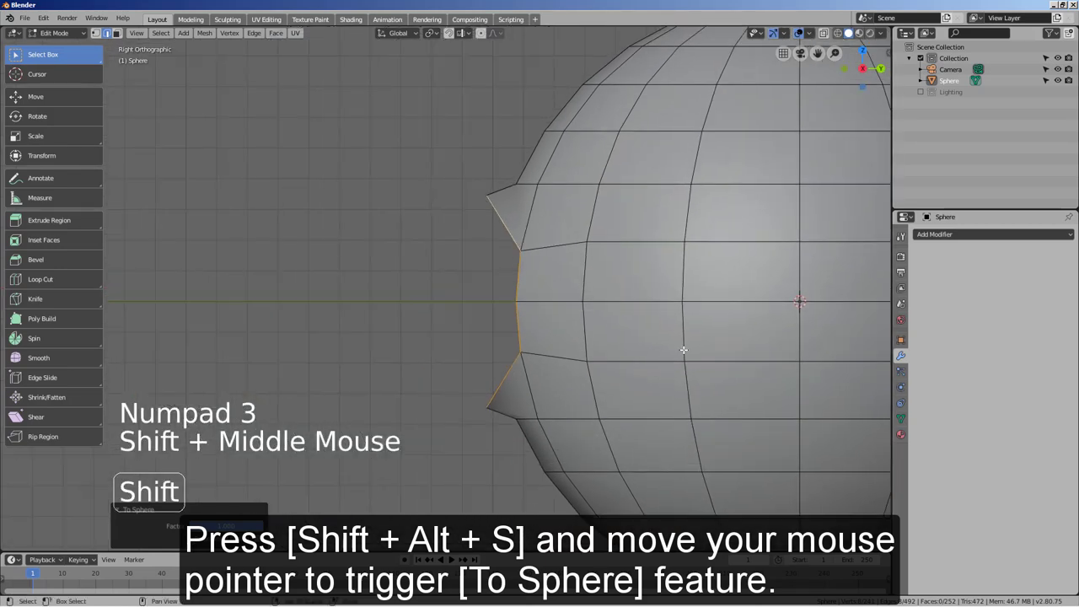
pyautogui.press('e')
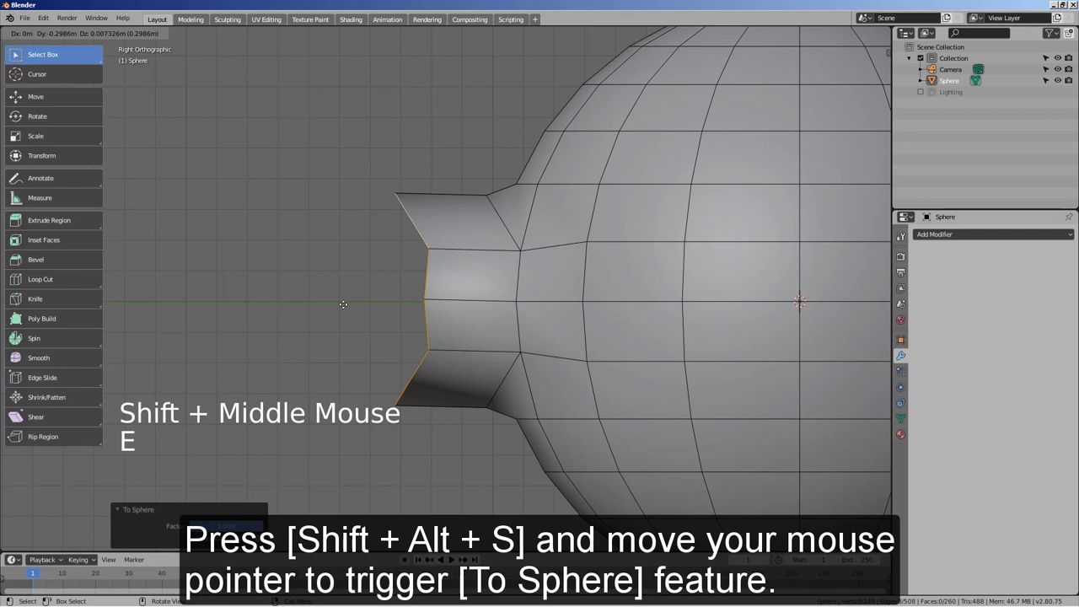
pyautogui.press('ctrl+z')
# - Extrude, rotate and move successive rings so the snout grows into a downward-curving tube
pyautogui.press('e')
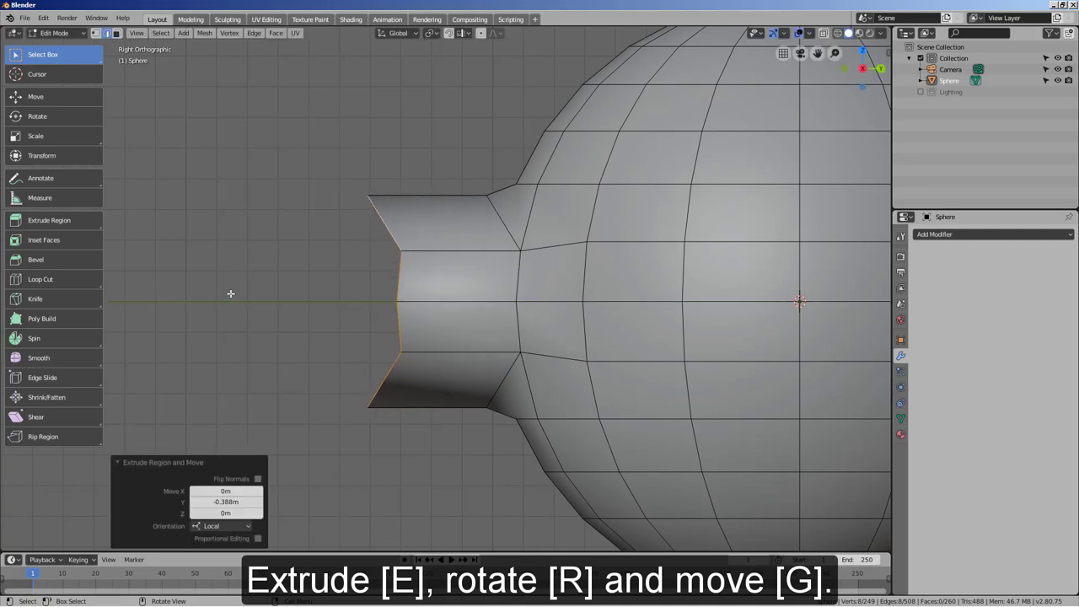
pyautogui.press('r')
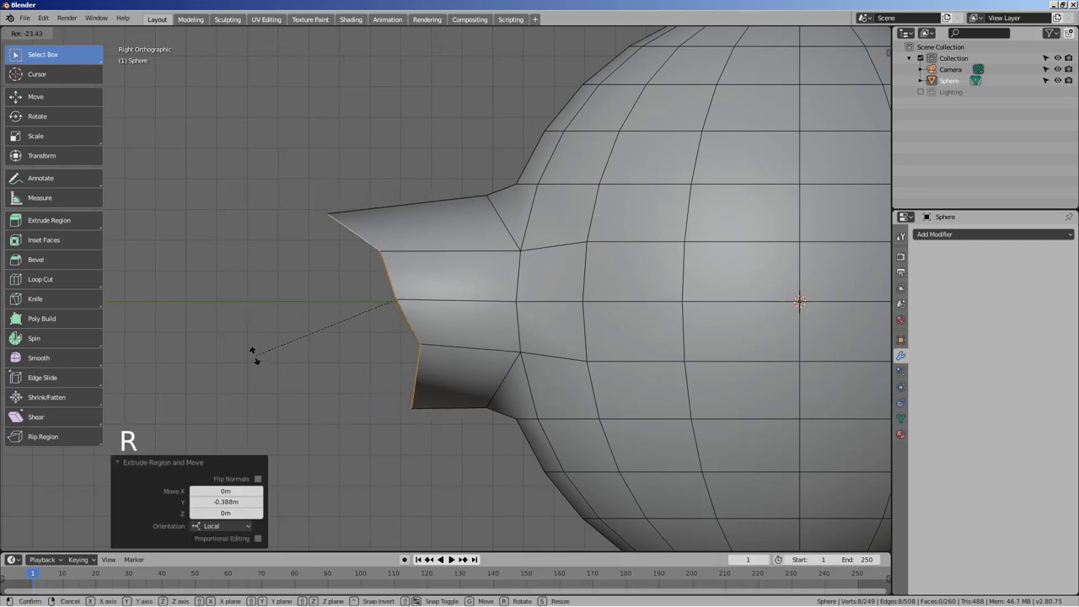
pyautogui.press('e')
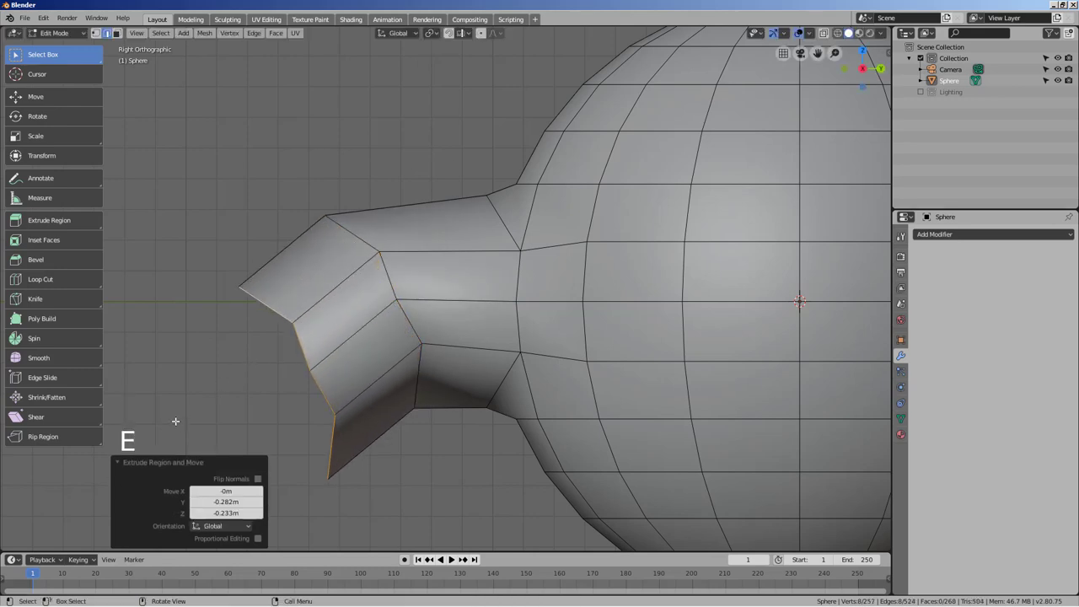
pyautogui.press('r')
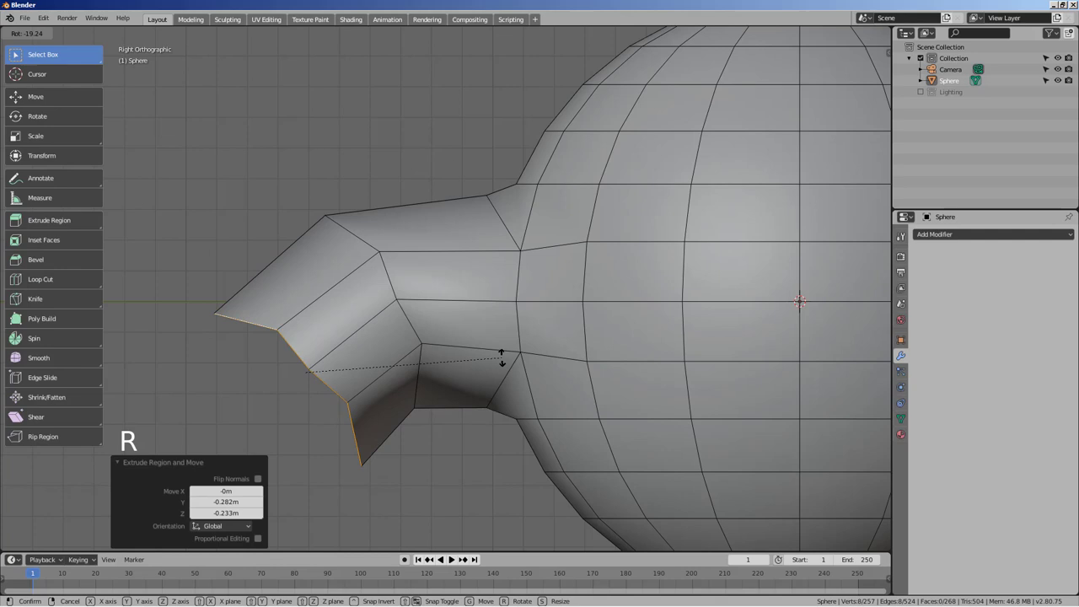
pyautogui.press('e')
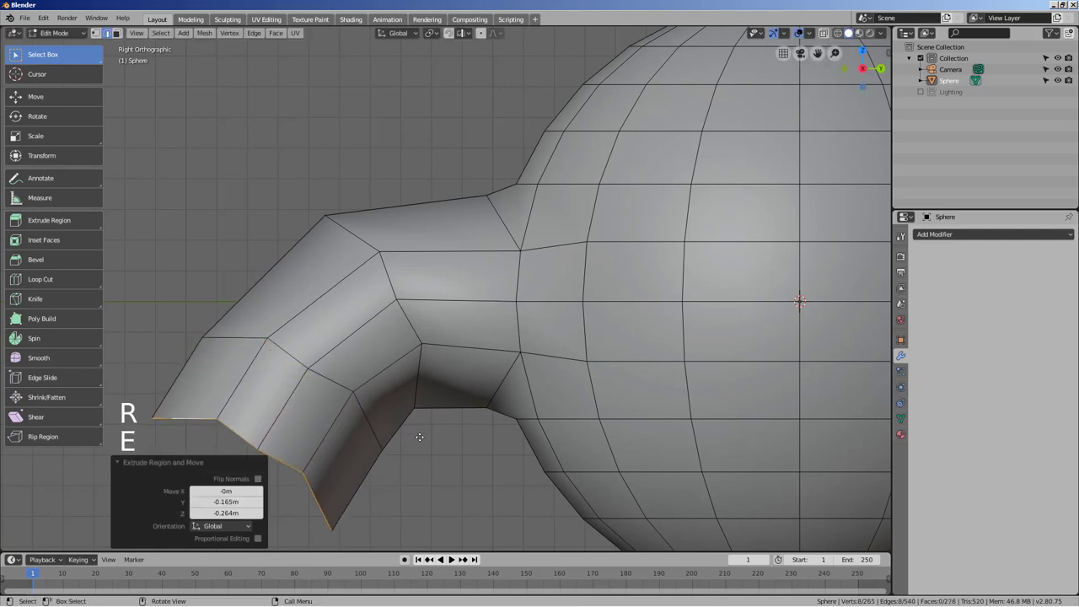
pyautogui.press('r')
pyautogui.press('g')
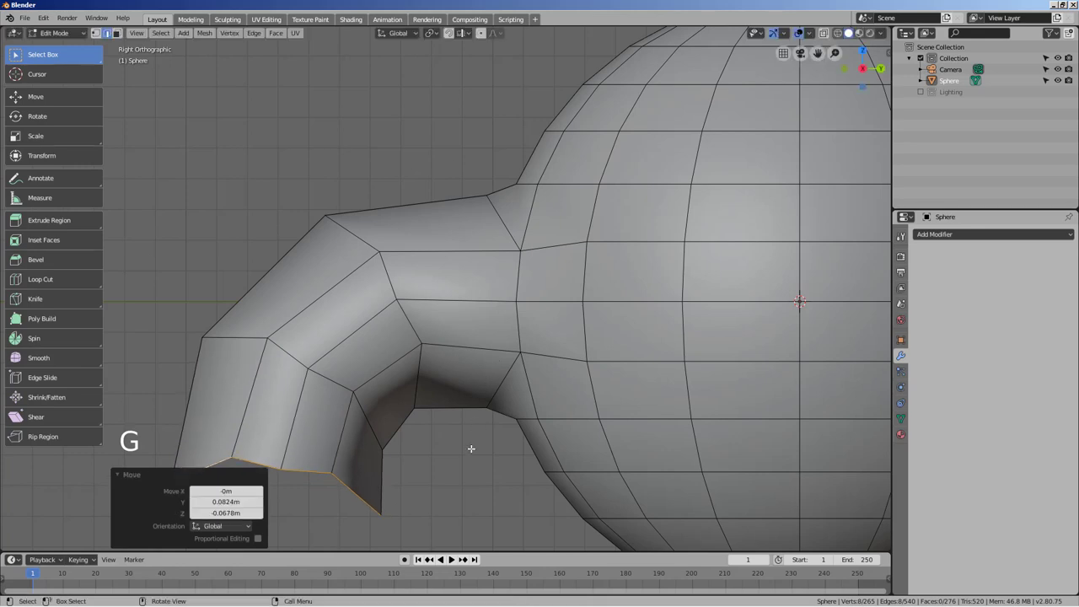
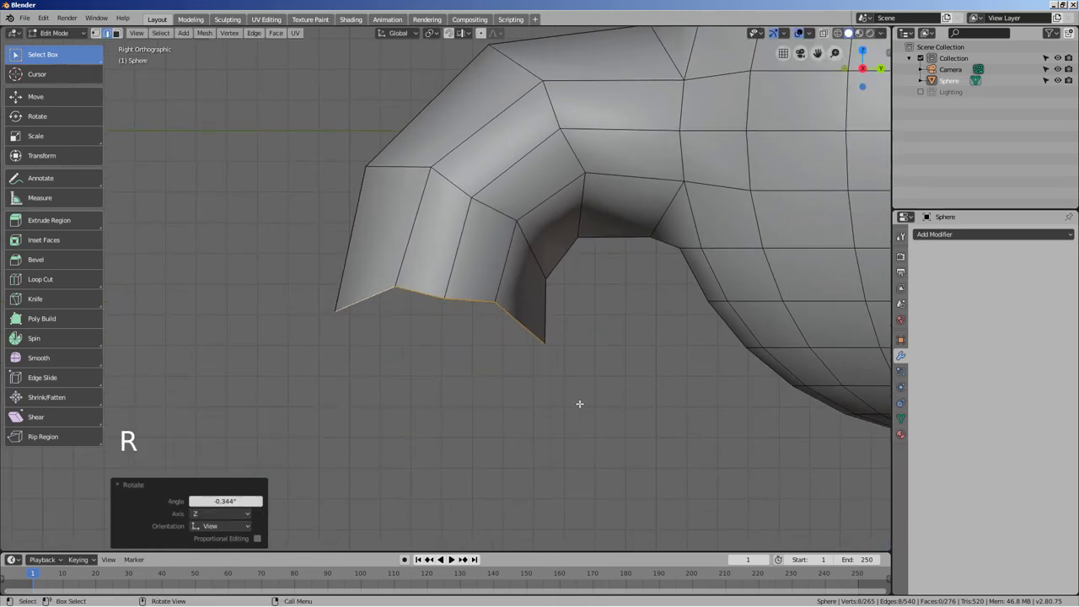
pyautogui.press('e')
pyautogui.press('r')
# - Scale the snout's tip edges flat, return to Object Mode and look over the head-and-snout shape
pyautogui.click(42, 137)
pyautogui.click(51, 139)
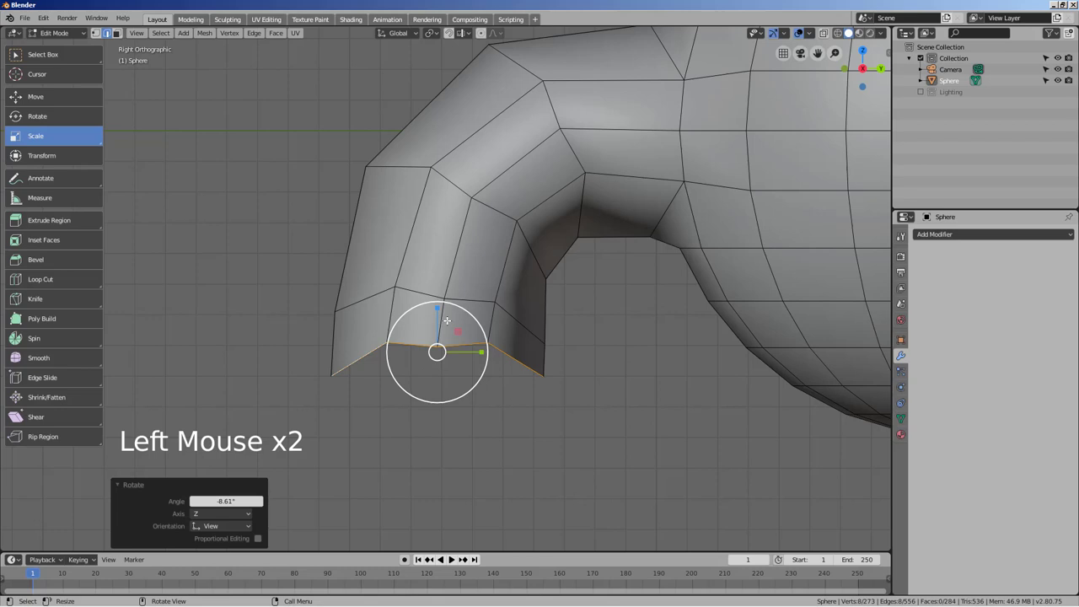
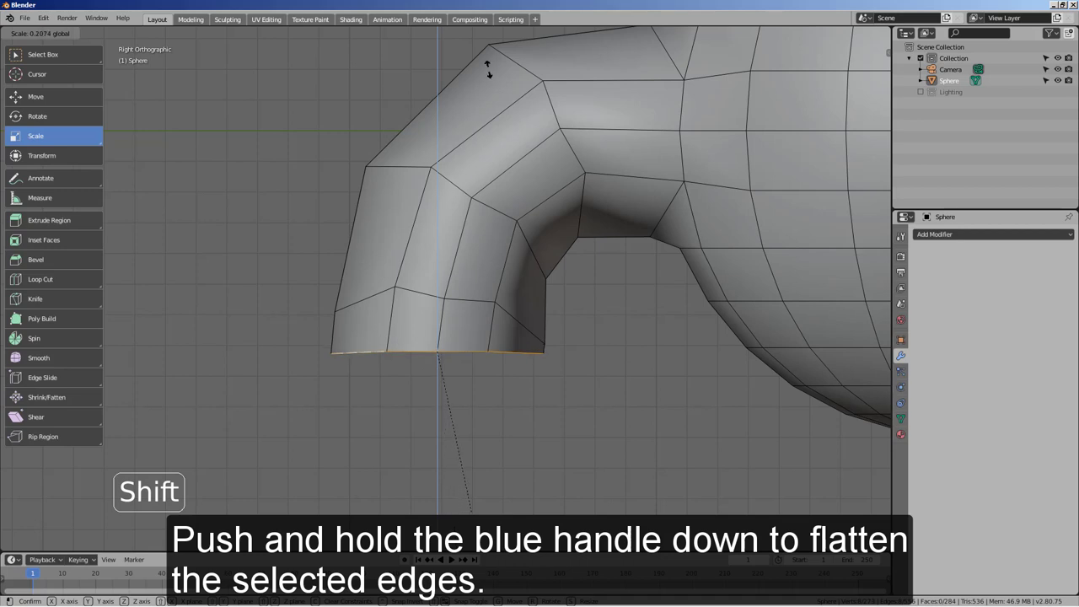
pyautogui.press('Tab')
pyautogui.middleClick(642, 341)
pyautogui.scroll(-3)
pyautogui.middleClick(670, 340)
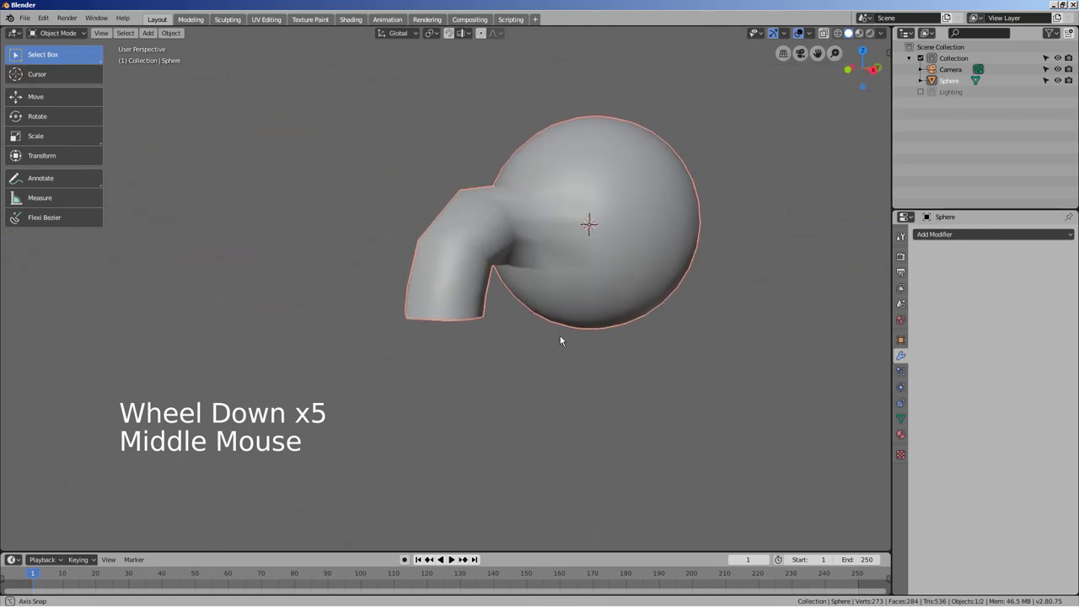
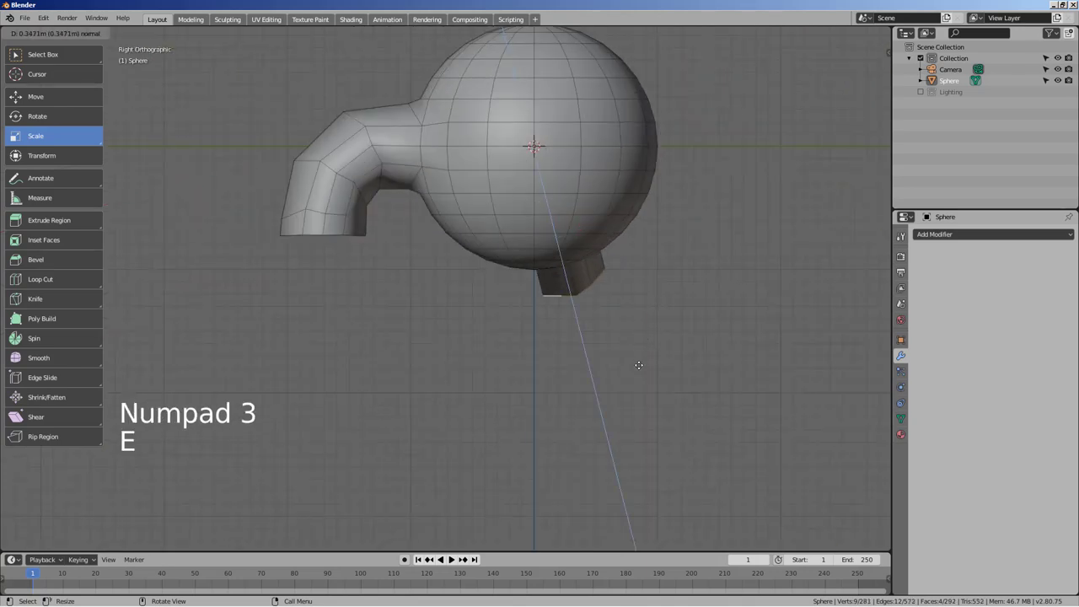
# - Extrude and scale new rings down from the body's underside, section by section, to grow a leg
pyautogui.press('g')
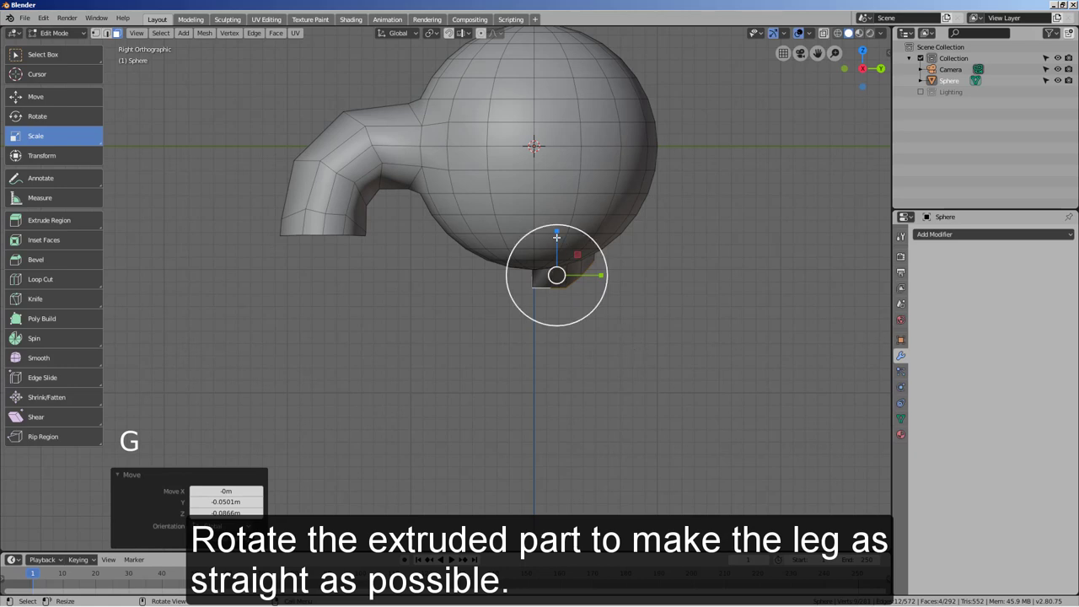
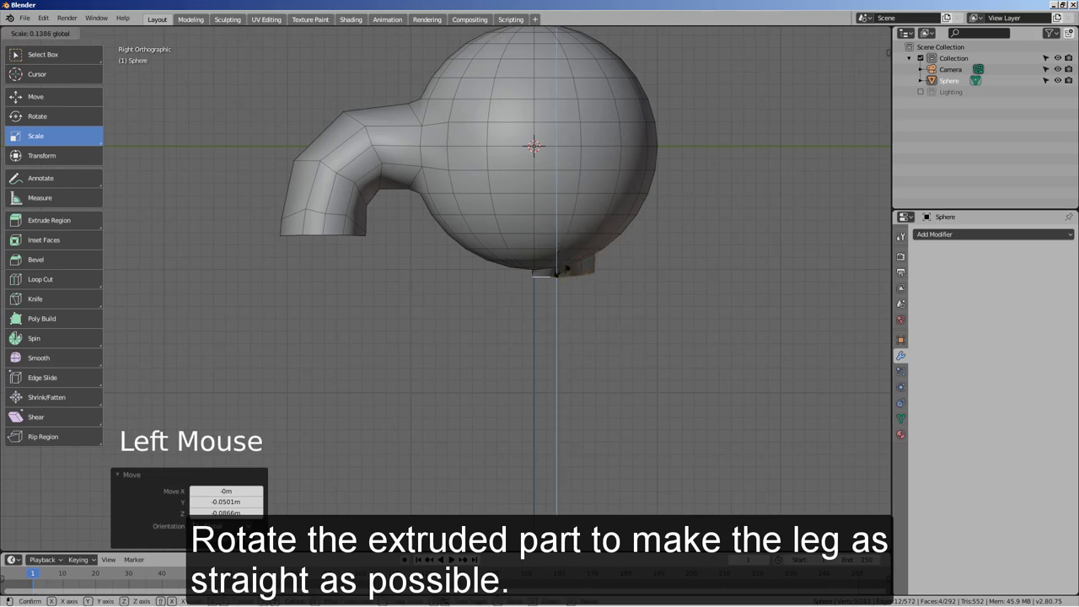
pyautogui.press('e')
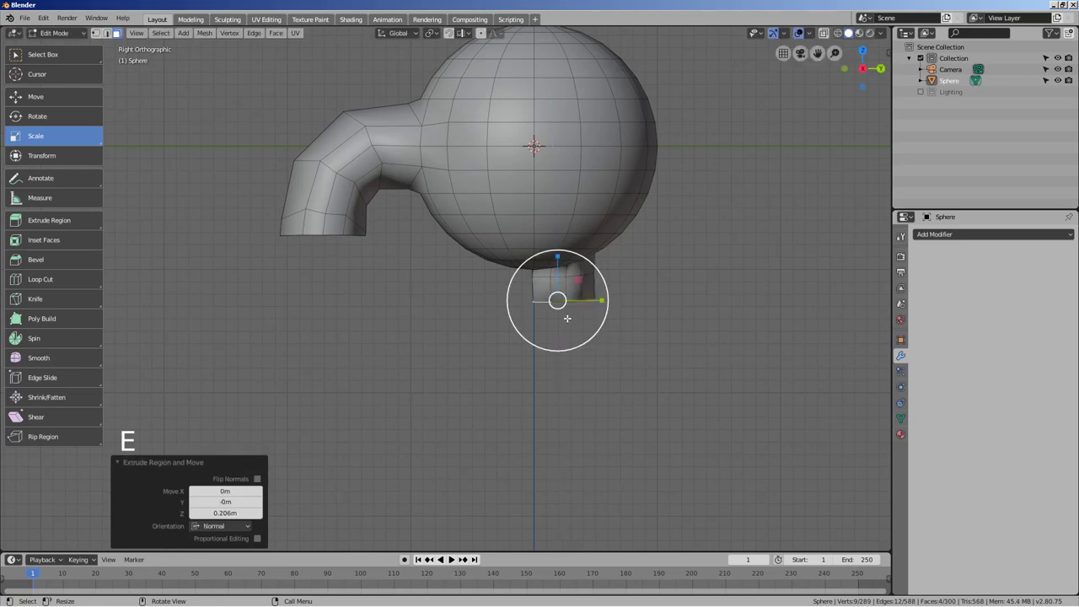
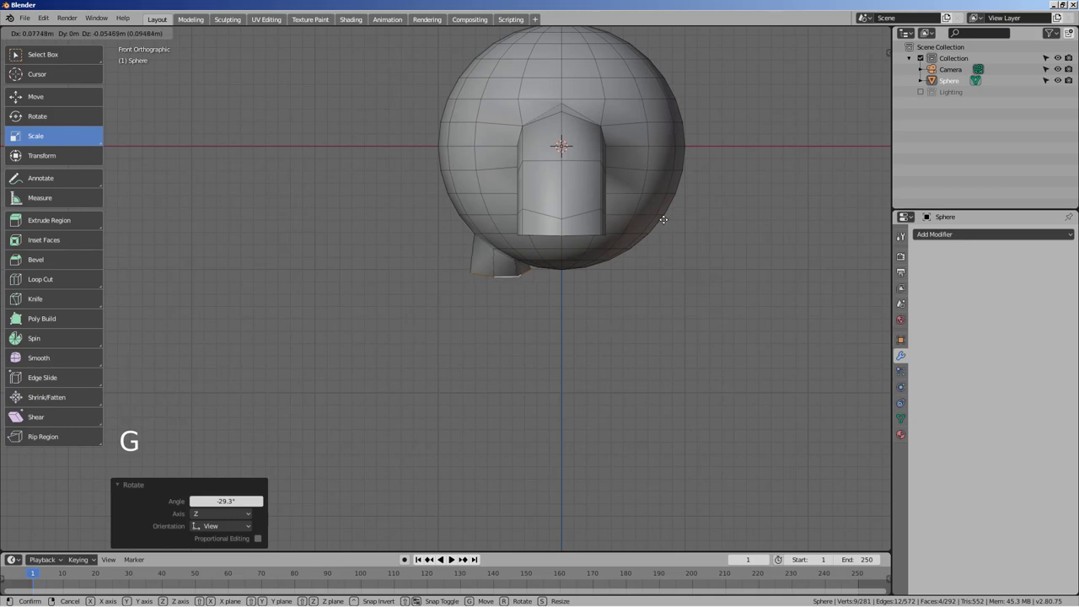
pyautogui.press('s')
pyautogui.press('e')
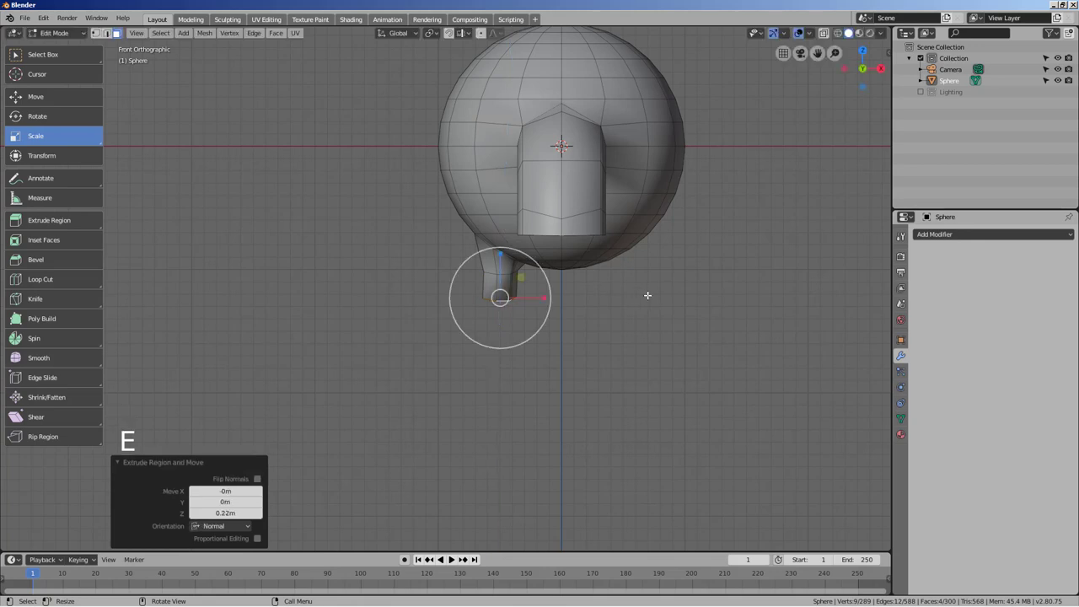
pyautogui.press('s')
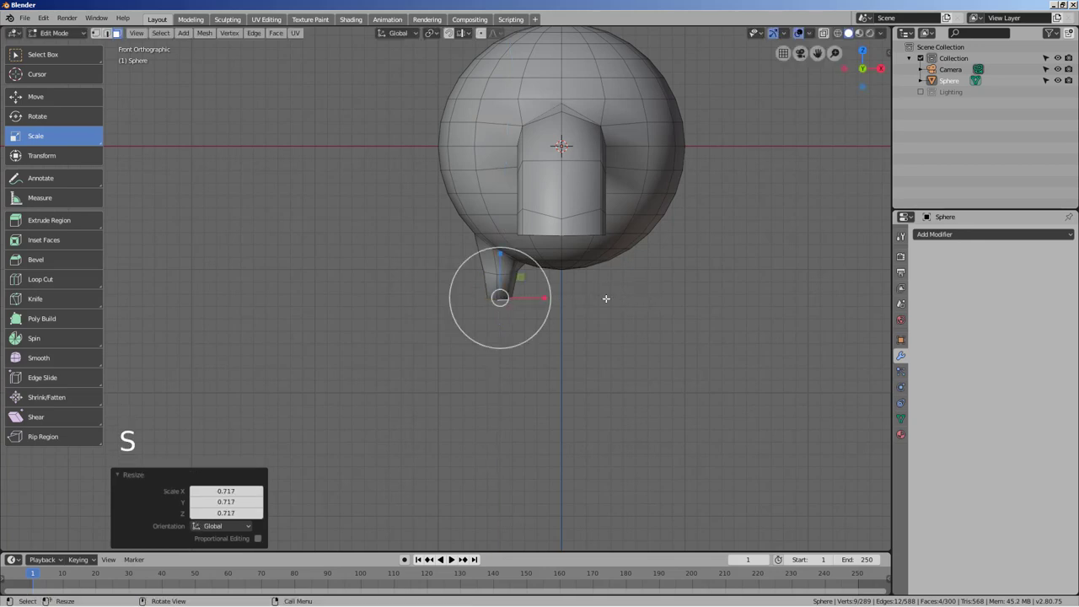
pyautogui.press('e')
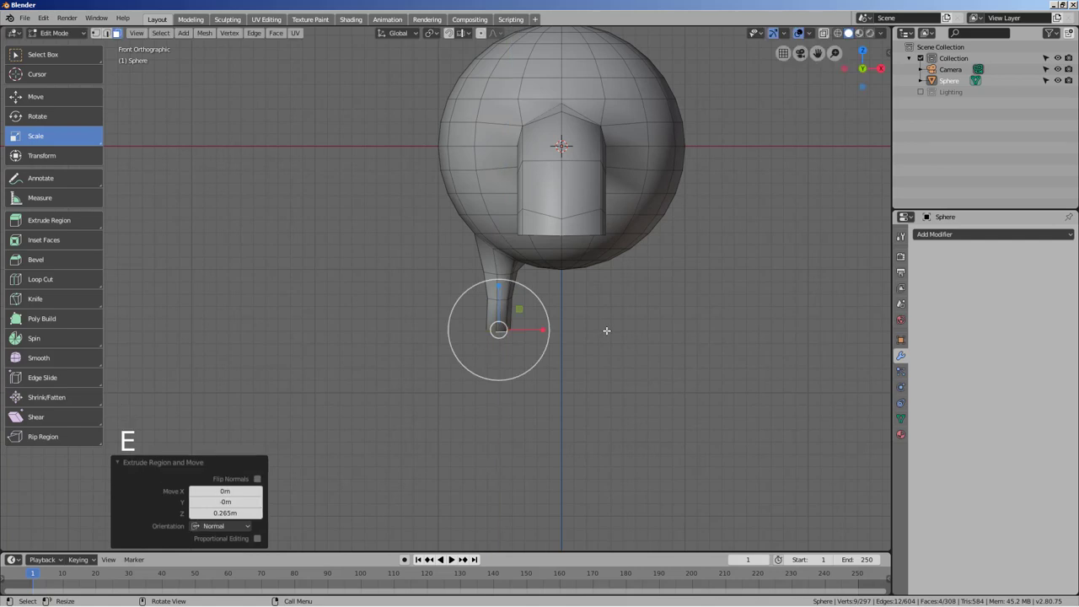
# - Extrude the leg's last narrower section, then box-select its end in Right Ortho with X-ray on
pyautogui.press('s')
pyautogui.press('e')
pyautogui.middleClick(669, 325)
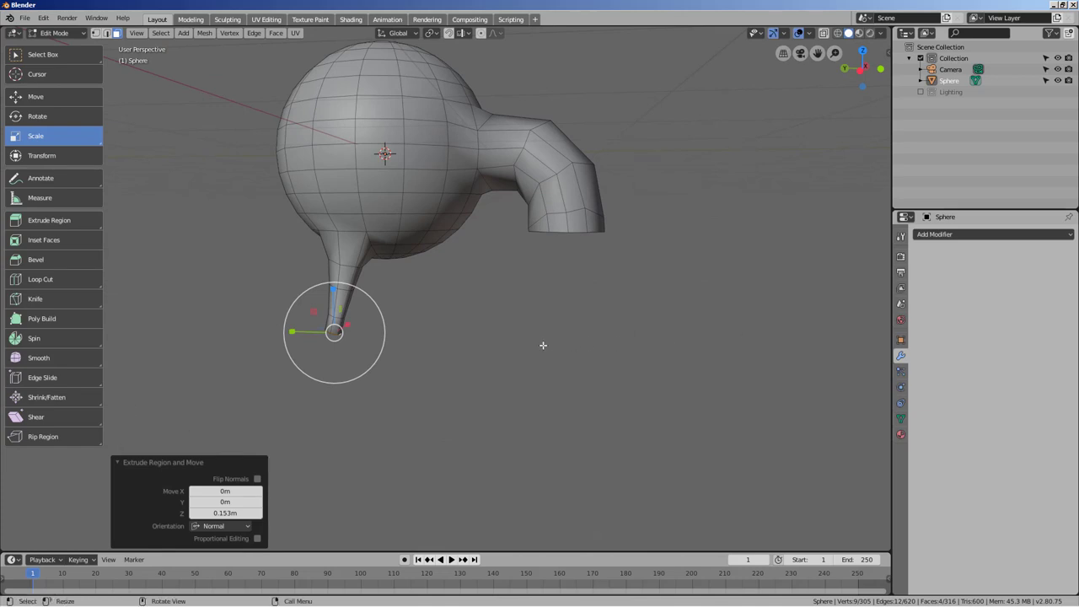
pyautogui.scroll(3)
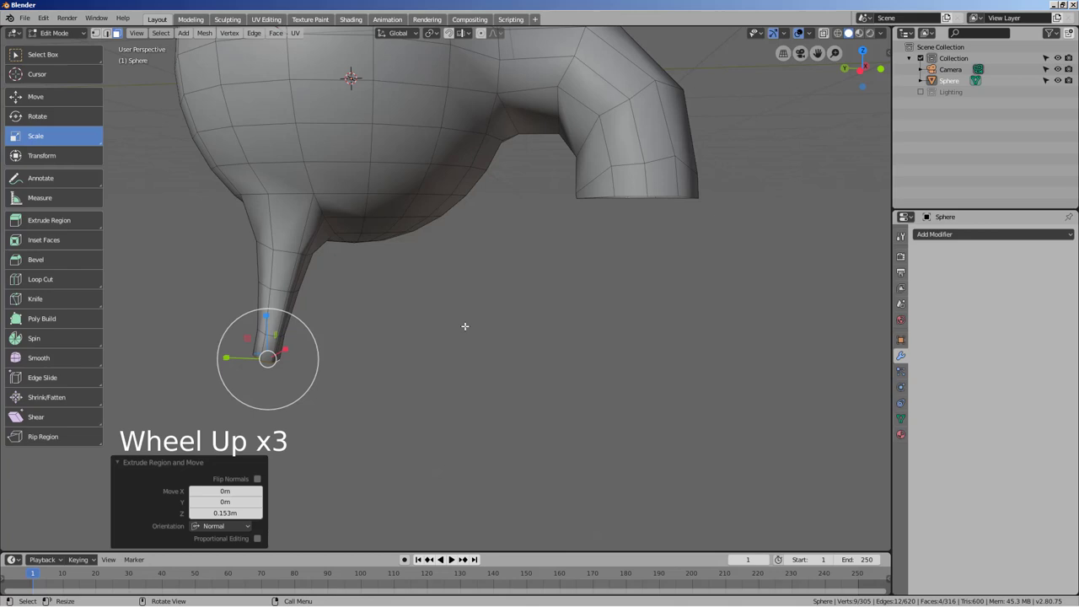
pyautogui.press('KP_1')
pyautogui.scroll(3)
pyautogui.press('KP_3')
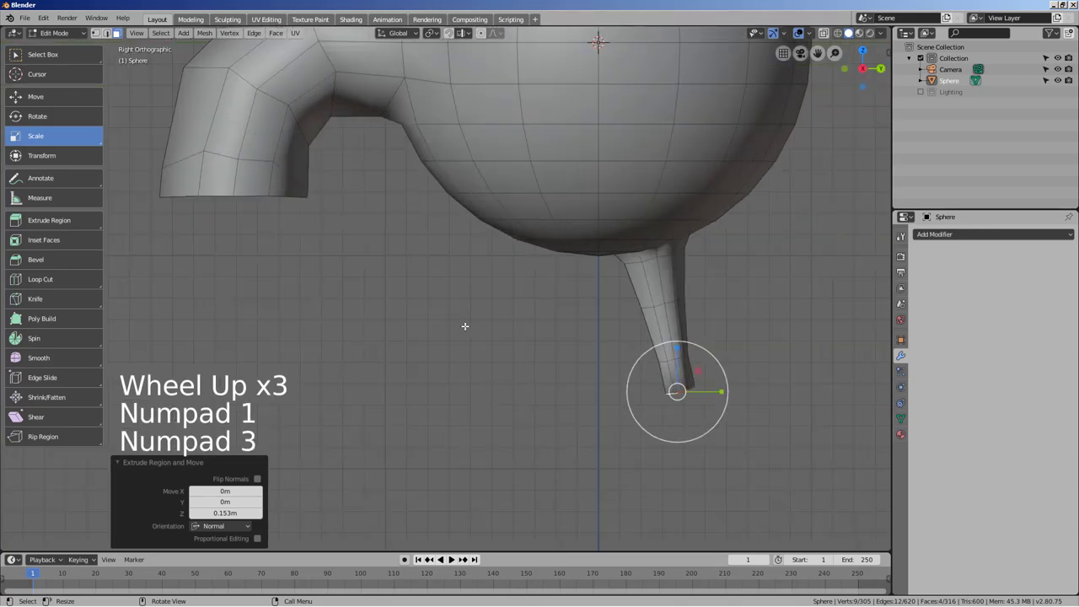
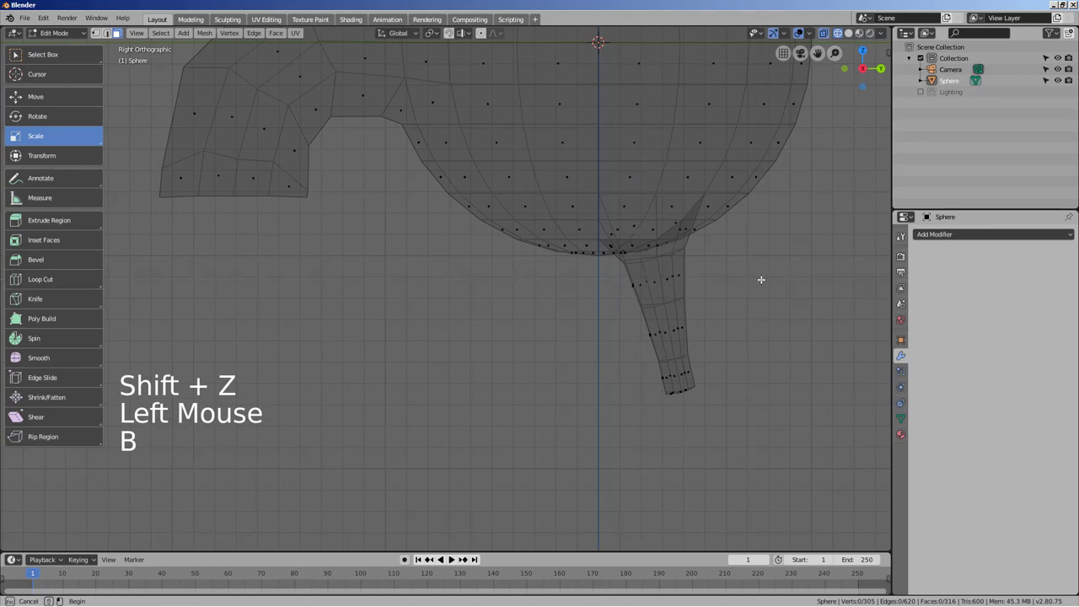
pyautogui.press('2')
pyautogui.press('b')
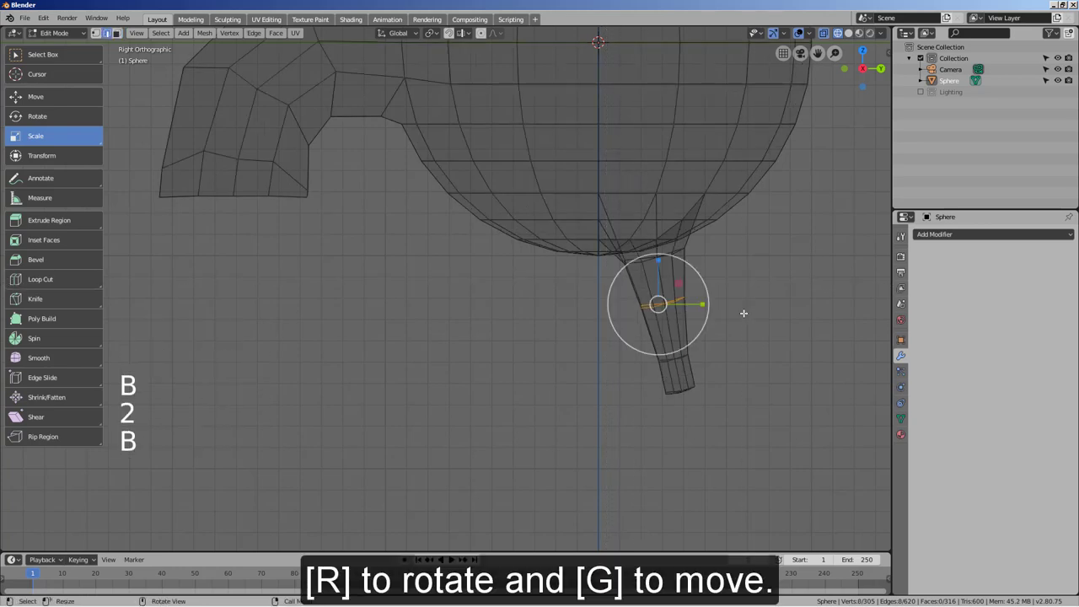
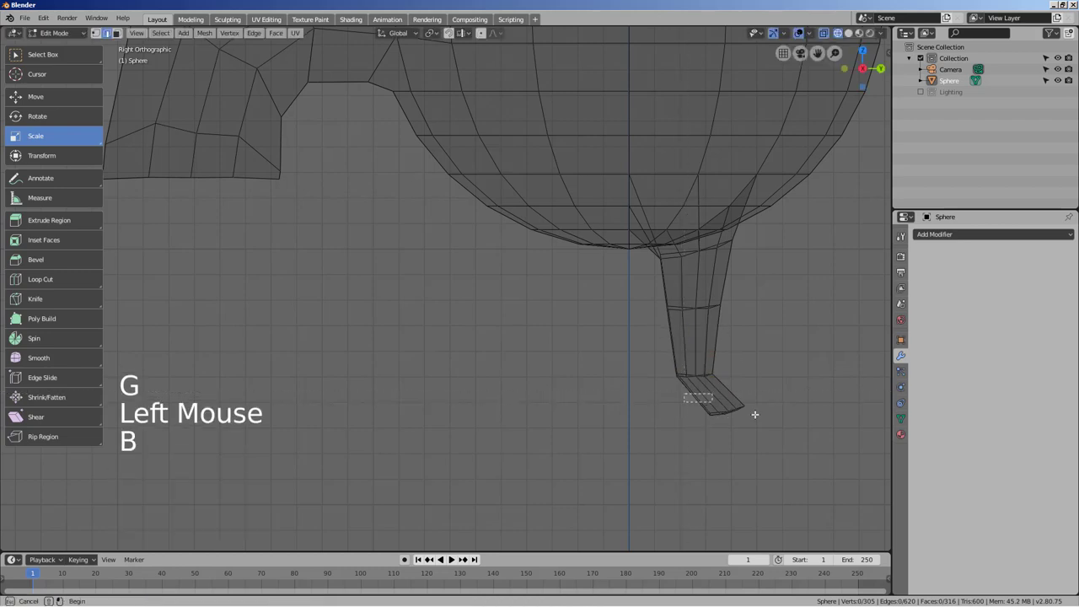
# - Rotate and move the leg's end into a forward-angled foot, then clear the selection
pyautogui.press('r')
pyautogui.press('g')
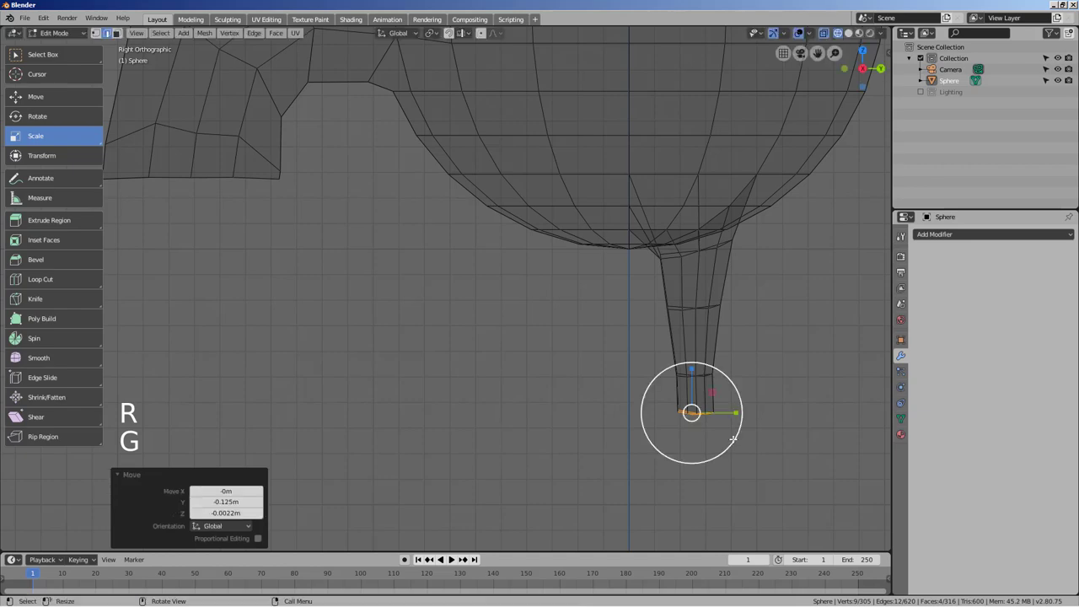
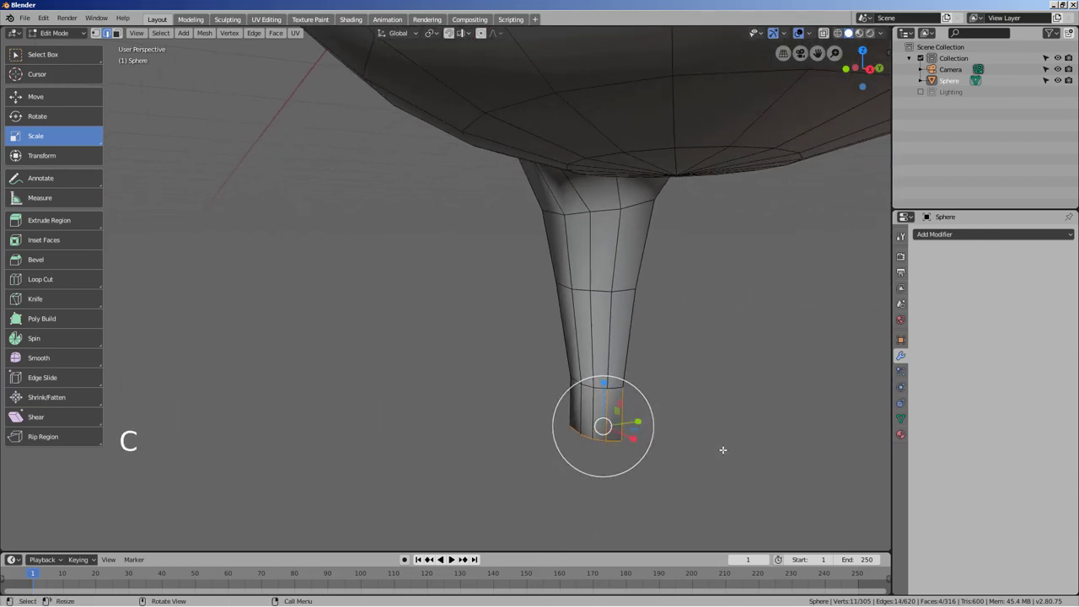
pyautogui.press('3')
pyautogui.click(728, 450)
# - From Top Ortho, select the small patch of body faces where the second leg will come out
pyautogui.press('c')
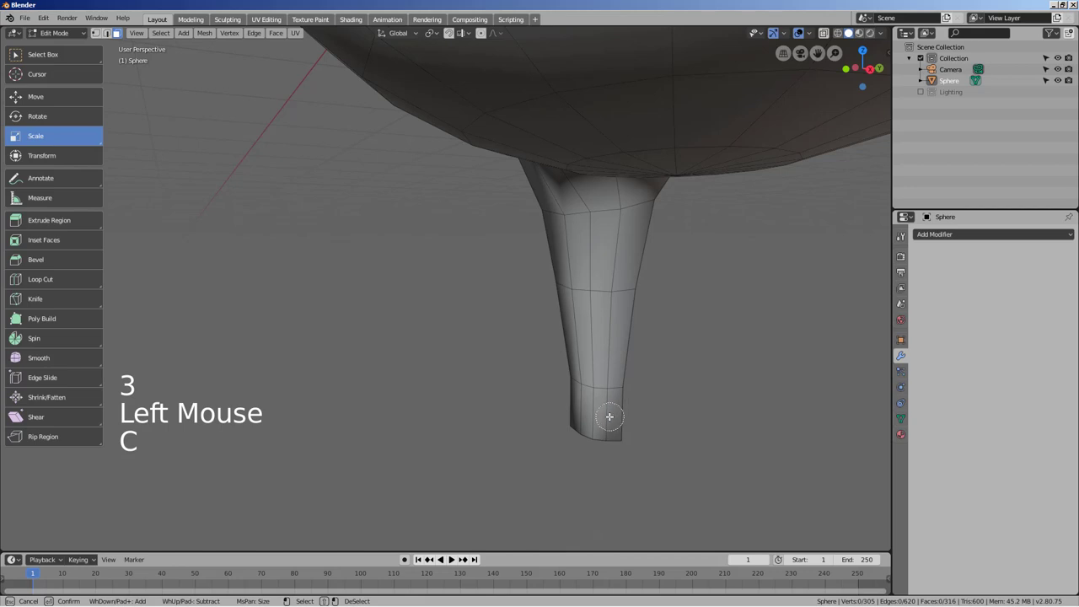
pyautogui.middleClick(740, 412)
pyautogui.scroll(-3)
pyautogui.press('KP_7')
pyautogui.scroll(-3)
pyautogui.press('shift+z')
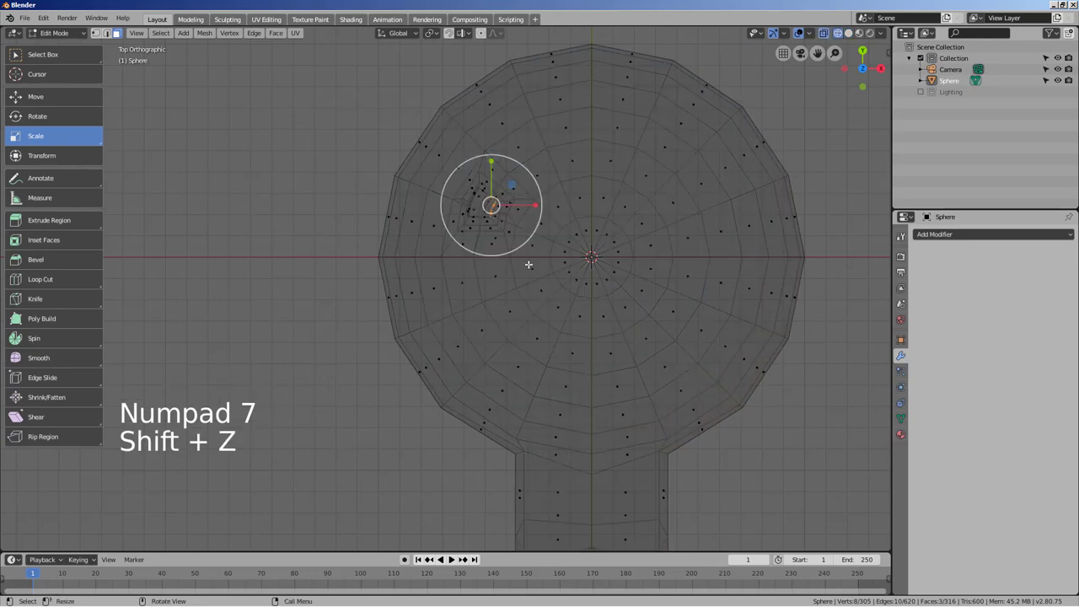
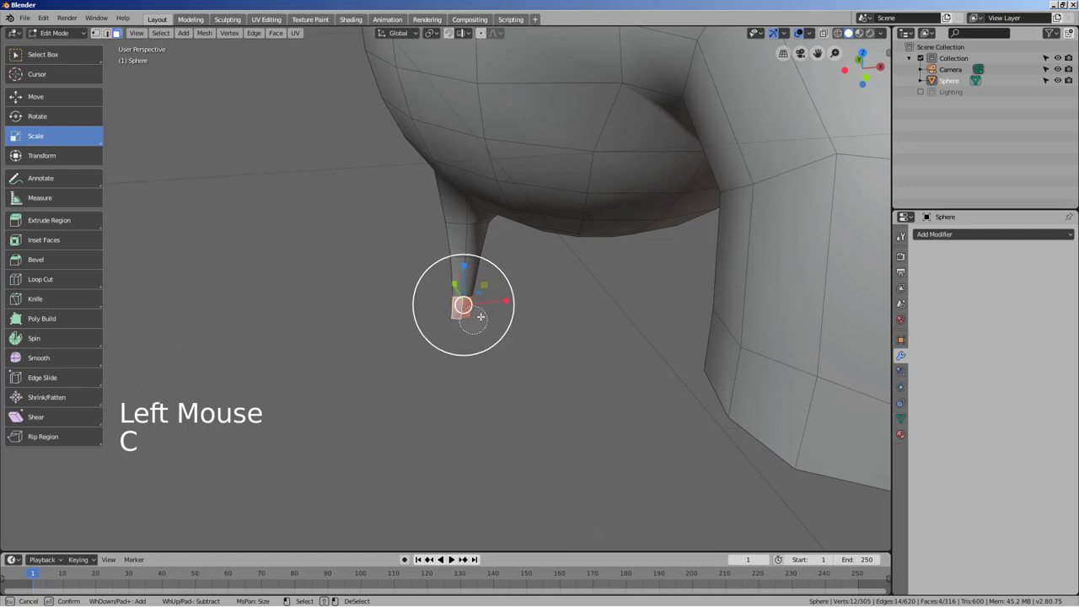
pyautogui.middleClick(541, 401)
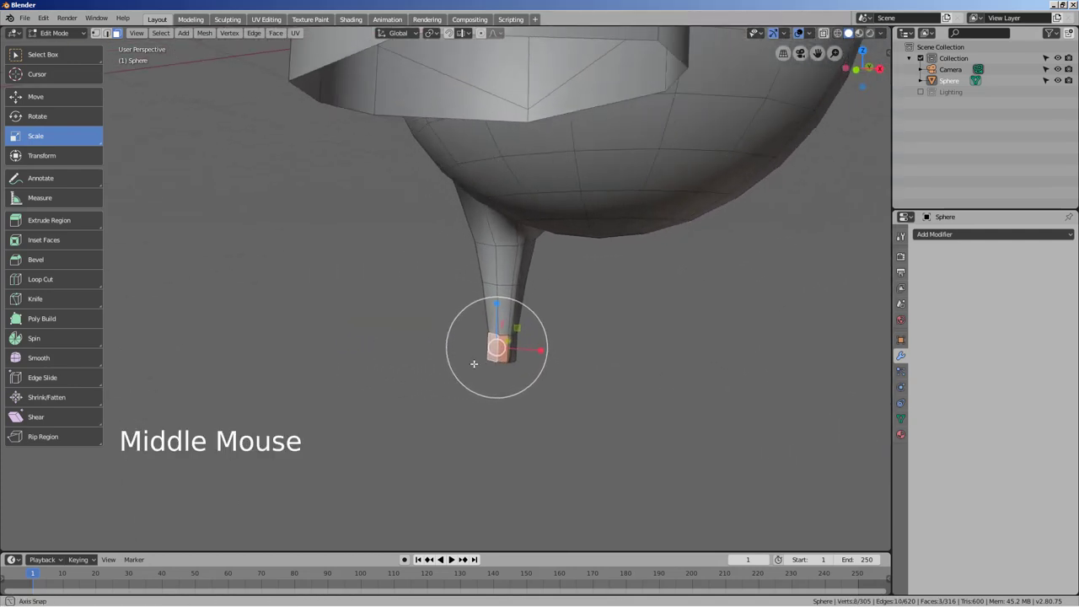
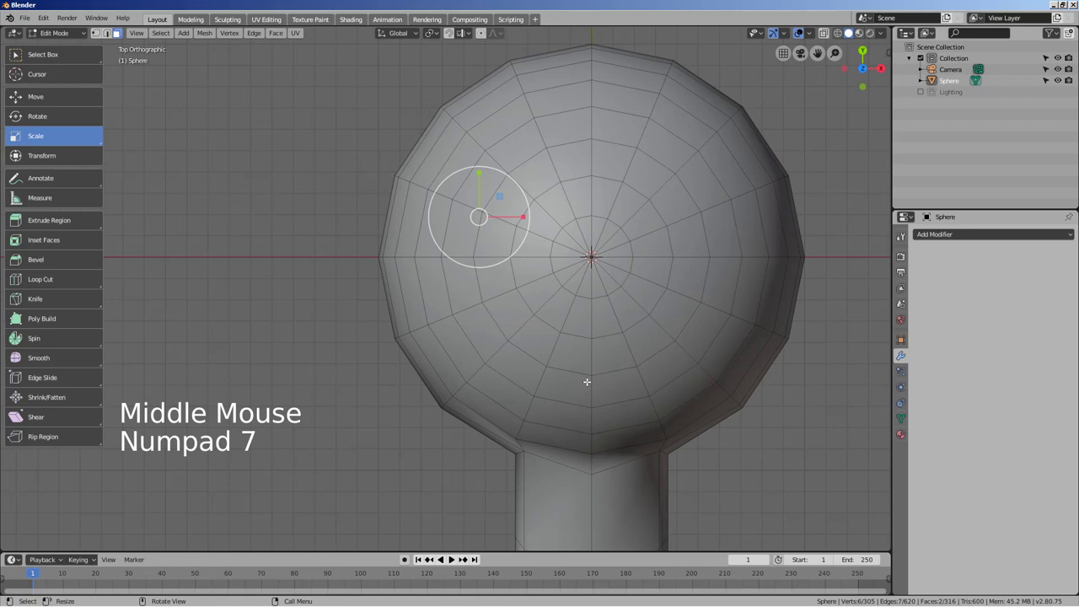
# - With X-ray on, extrude and scale the selected faces through five sections into a second leg
pyautogui.press('shift+z')
pyautogui.press('e')
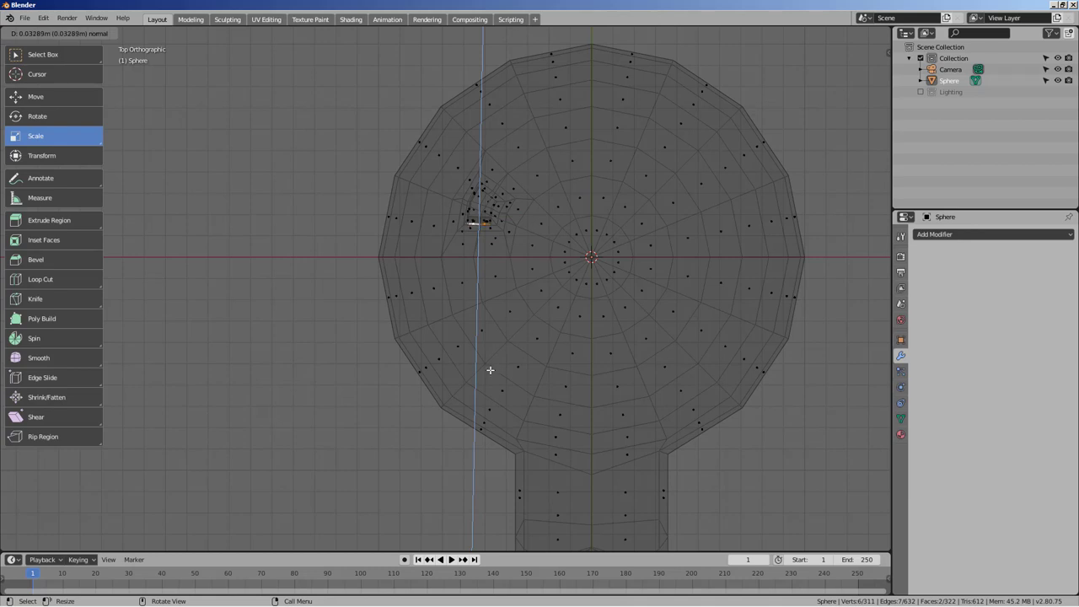
pyautogui.press('s')
pyautogui.press('e')
pyautogui.press('s')
pyautogui.press('e')
pyautogui.press('s')
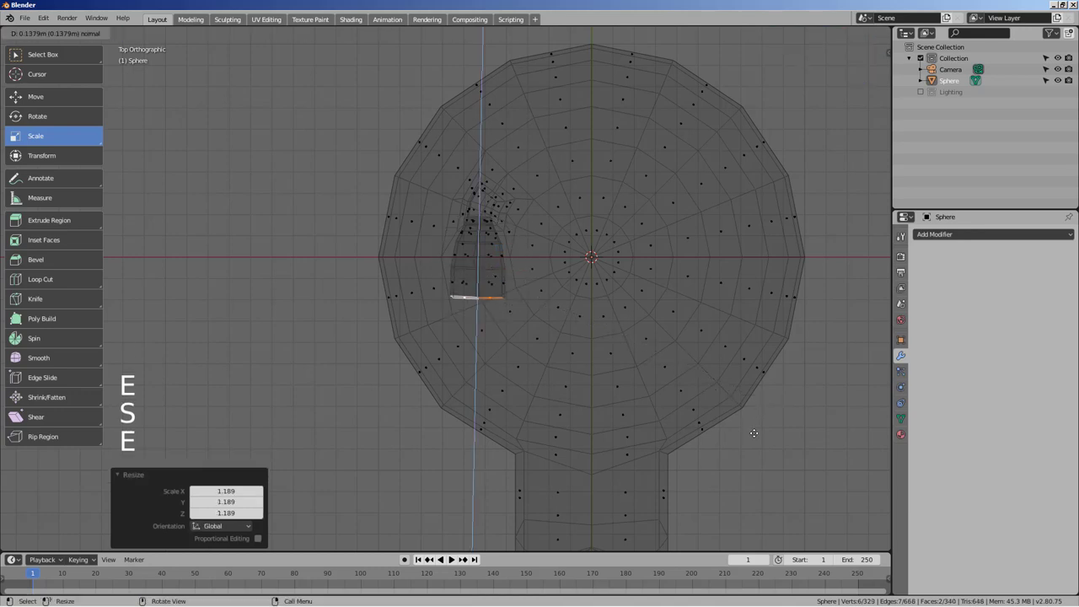
pyautogui.press('e')
pyautogui.press('s')
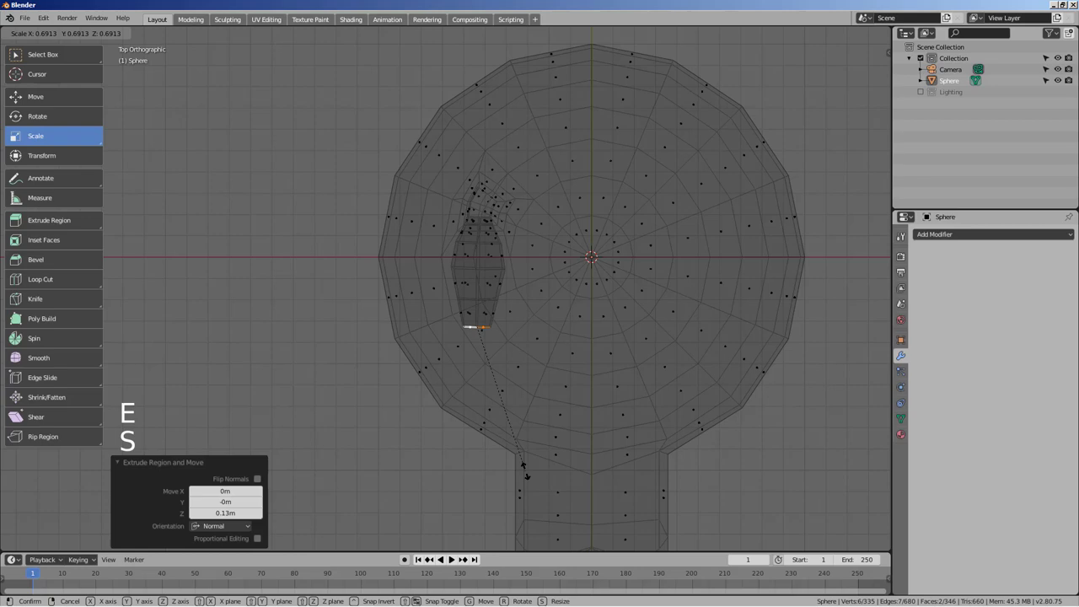
pyautogui.press('e')
pyautogui.press('s')
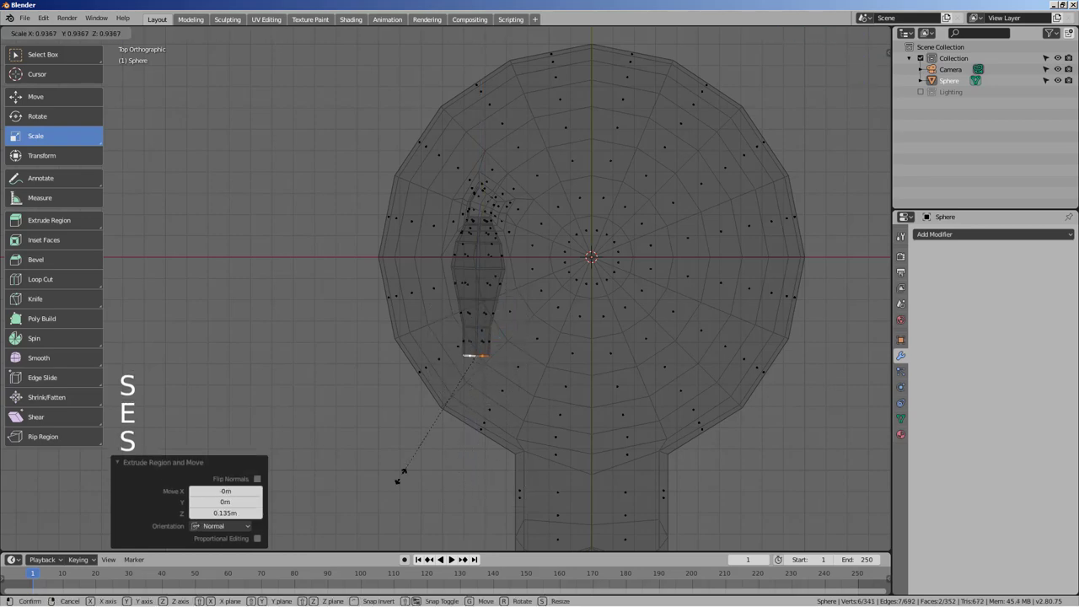
pyautogui.middleClick(564, 430)
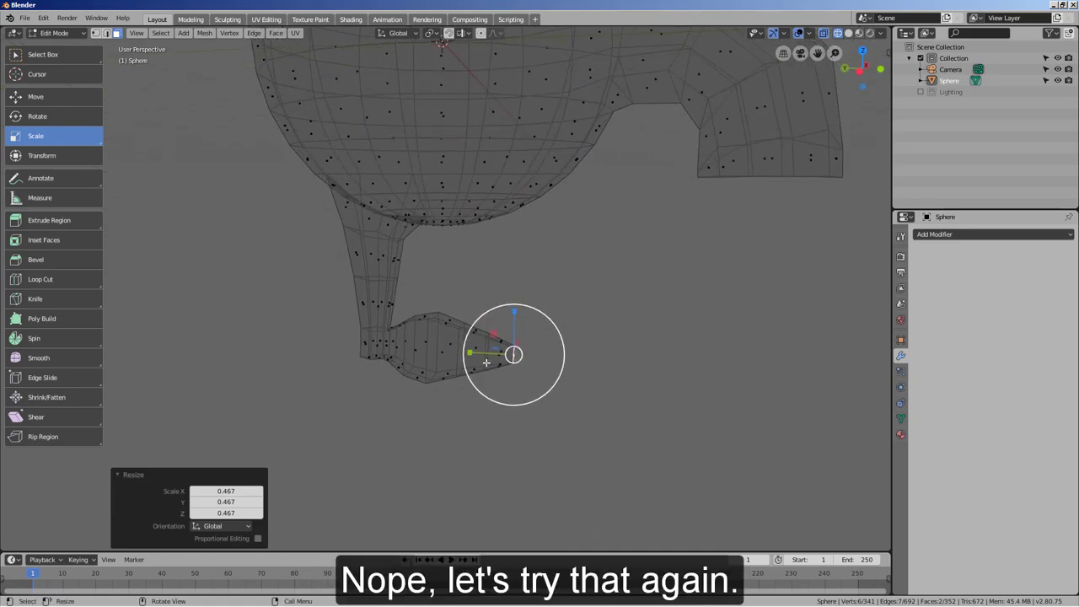
# - Undo the whole run of second-leg extrusions back to the selected faces
pyautogui.middleClick(477, 366)
pyautogui.press('ctrl+z')
pyautogui.press('ctrl+z')
pyautogui.press('ctrl+z')
pyautogui.press('ctrl+z')
pyautogui.press('ctrl+z')
pyautogui.press('ctrl+z')
pyautogui.press('ctrl+z')
pyautogui.press('ctrl+z')
pyautogui.press('ctrl+z')
# - In Right Ortho, extrude the faces straight down into the second leg and return to Object Mode
pyautogui.middleClick(511, 370)
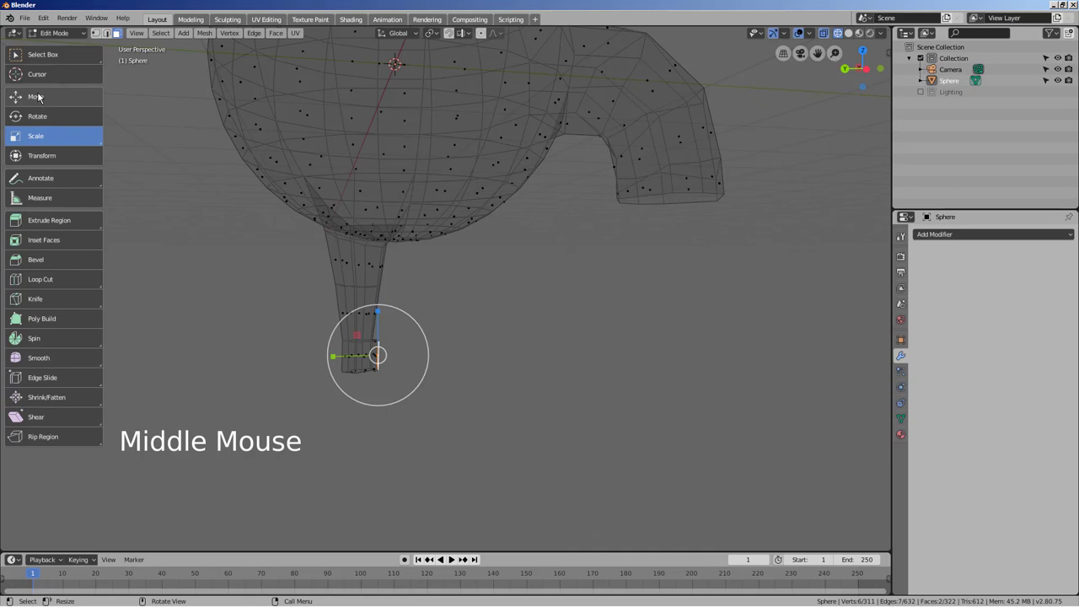
pyautogui.press('KP_1')
pyautogui.press('KP_7')
pyautogui.press('KP_1')
pyautogui.press('KP_3')
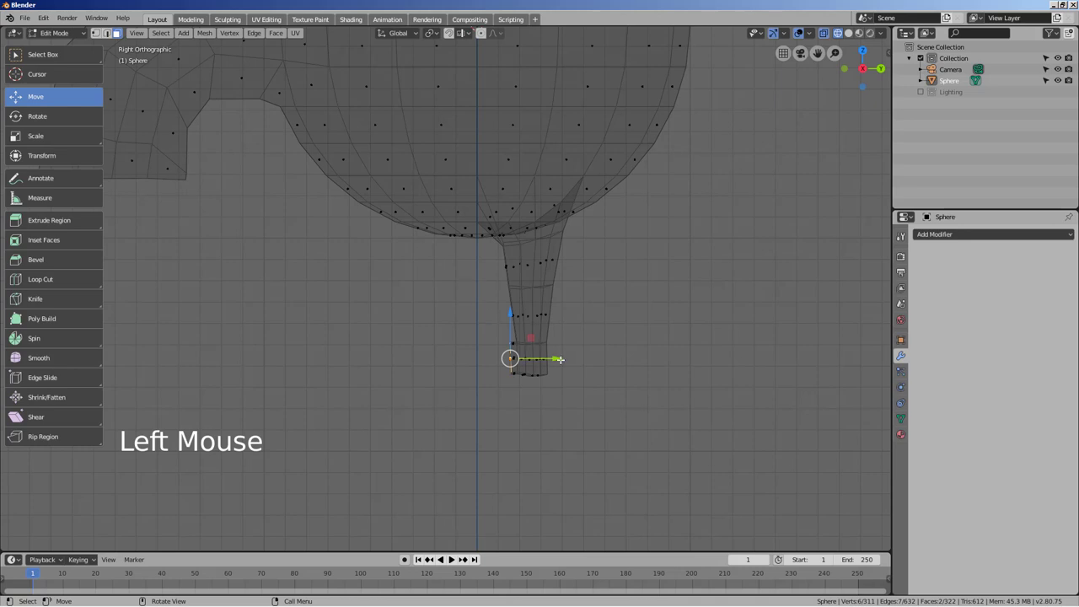
pyautogui.press('e')
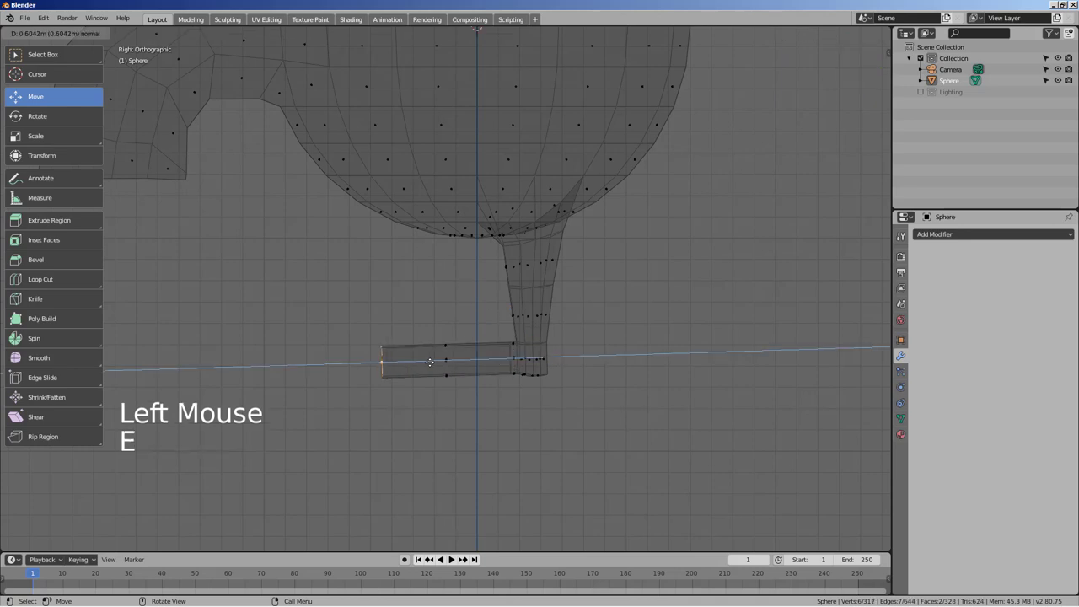
pyautogui.middleClick(537, 395)
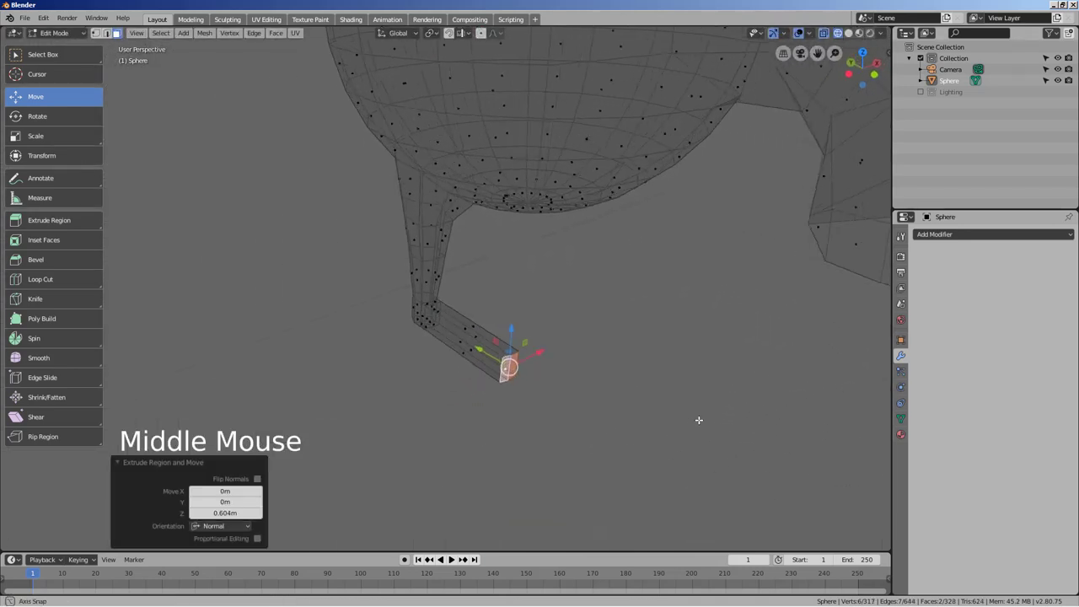
pyautogui.press('Tab')
pyautogui.scroll(-3)
pyautogui.middleClick(655, 403)
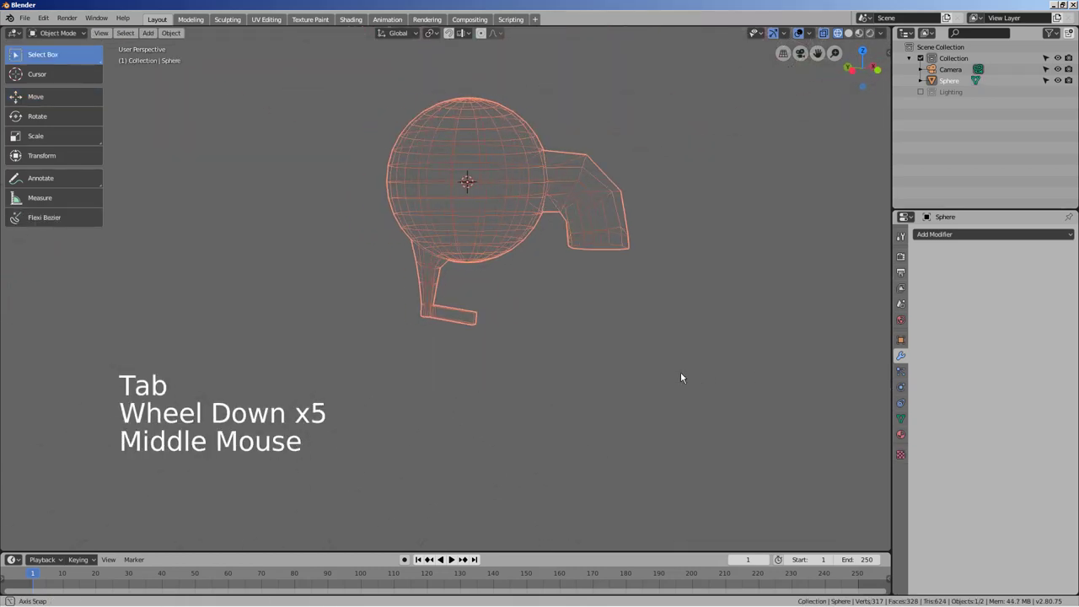
# - Re-enter mesh editing and start shifting the leg's bottom end, checking it from several angles
pyautogui.scroll(3)
pyautogui.middleClick(558, 375)
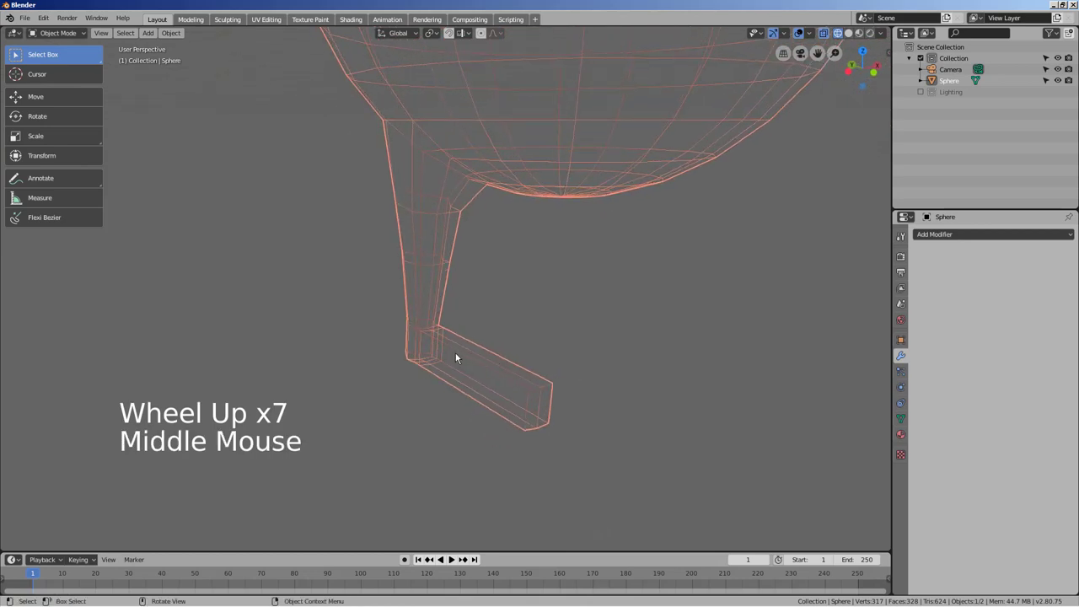
pyautogui.press('ctrl+r')
pyautogui.click(498, 364)
pyautogui.press('Tab')
pyautogui.press('ctrl+r')
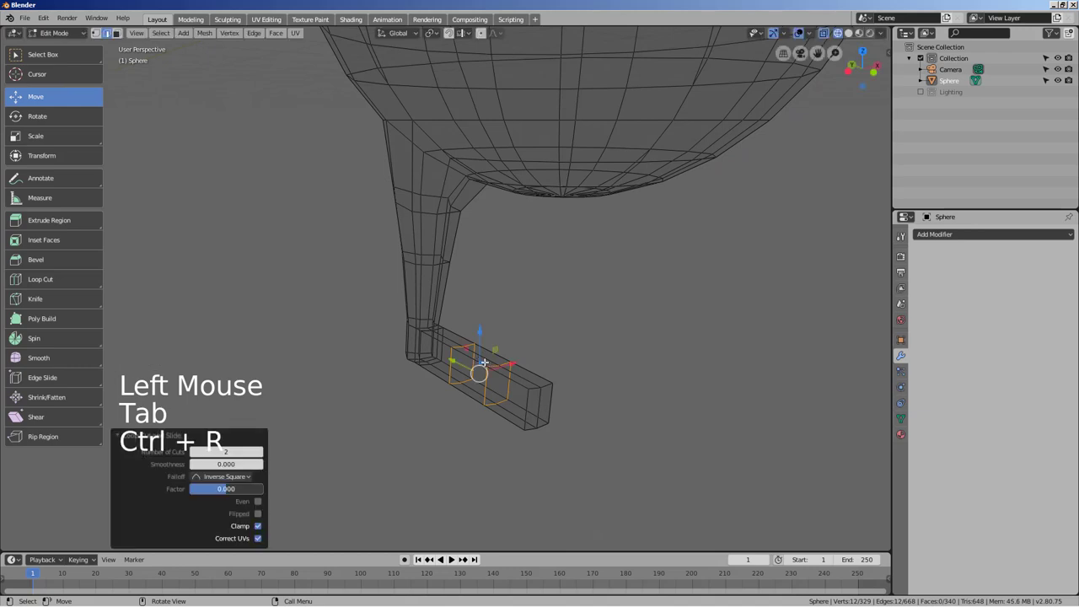
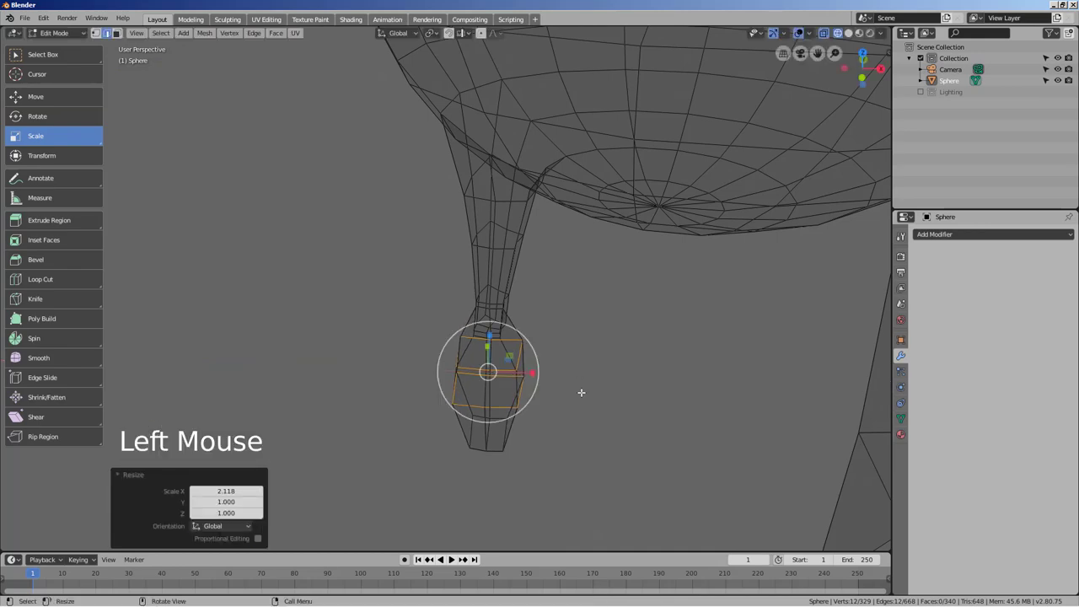
pyautogui.middleClick(607, 441)
pyautogui.click(734, 402)
pyautogui.middleClick(718, 401)
pyautogui.middleClick(636, 387)
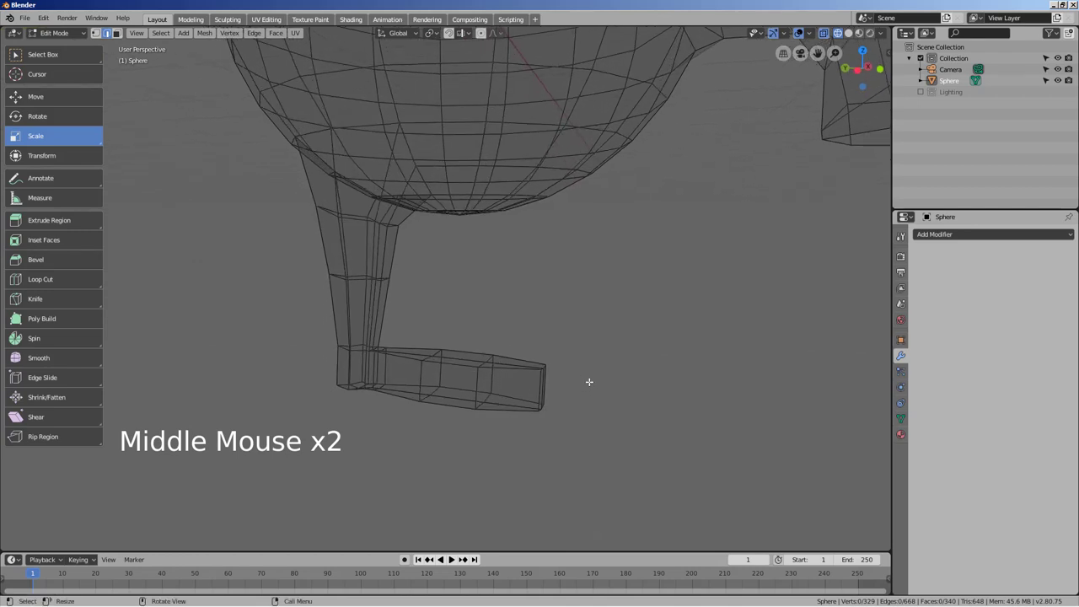
# - In vertex select, box-select the leg tip's vertices and move them into their final place
pyautogui.press('shift+1')
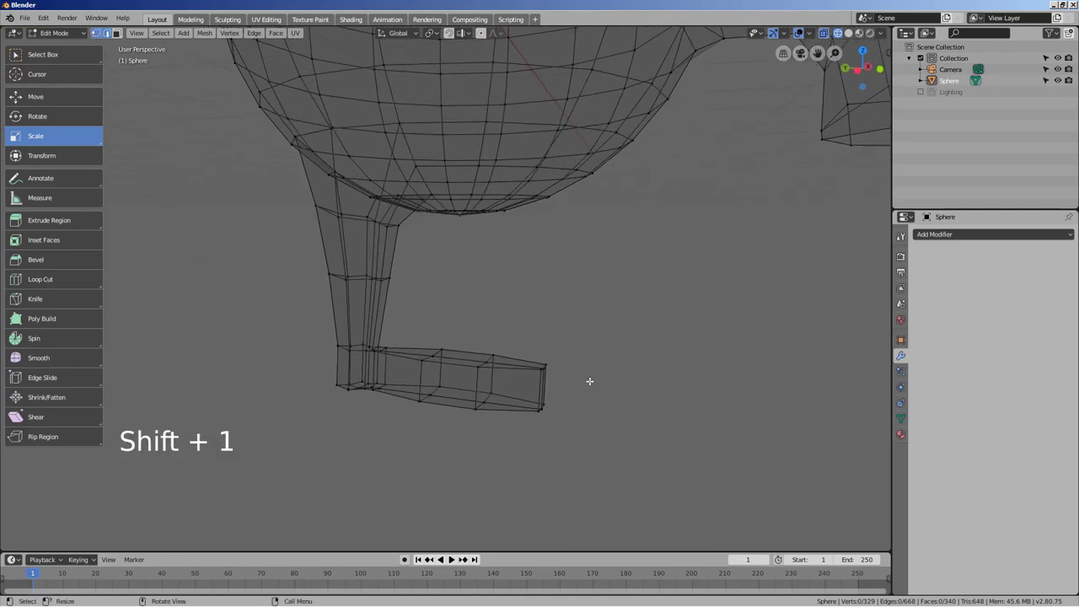
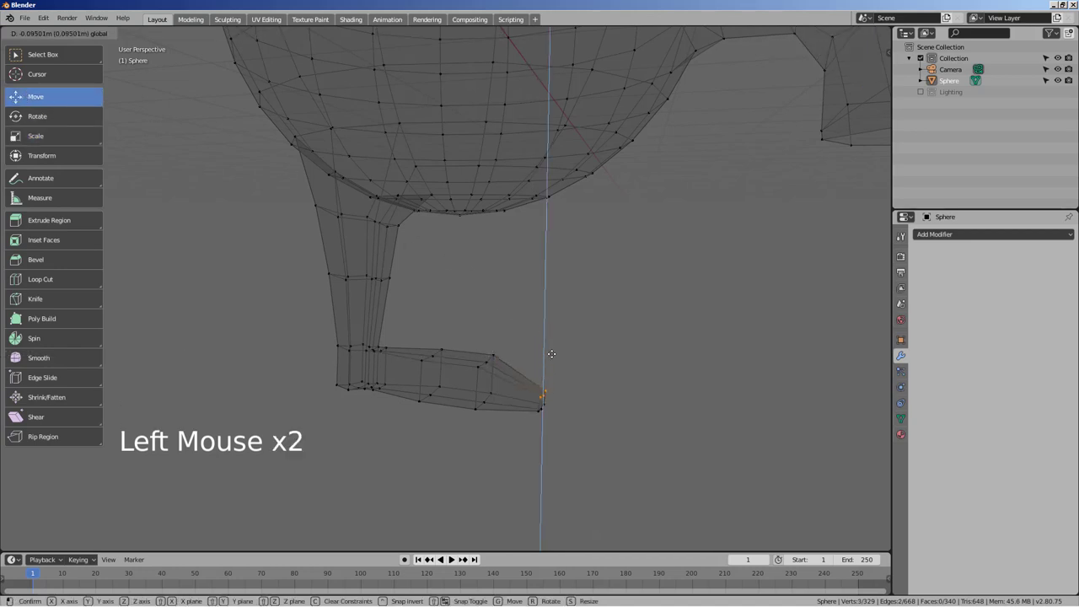
pyautogui.press('b')
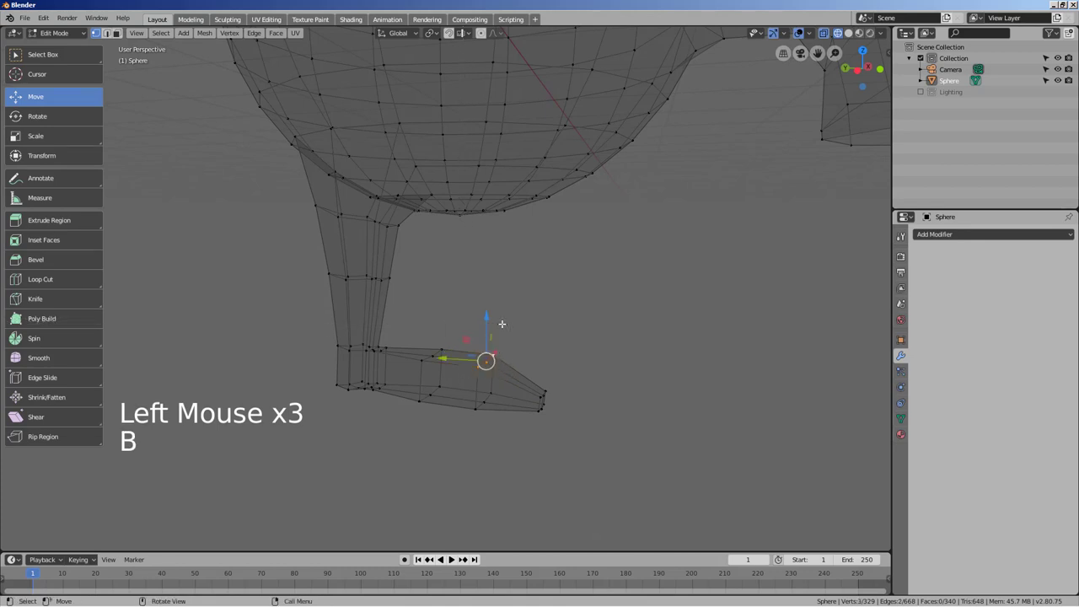
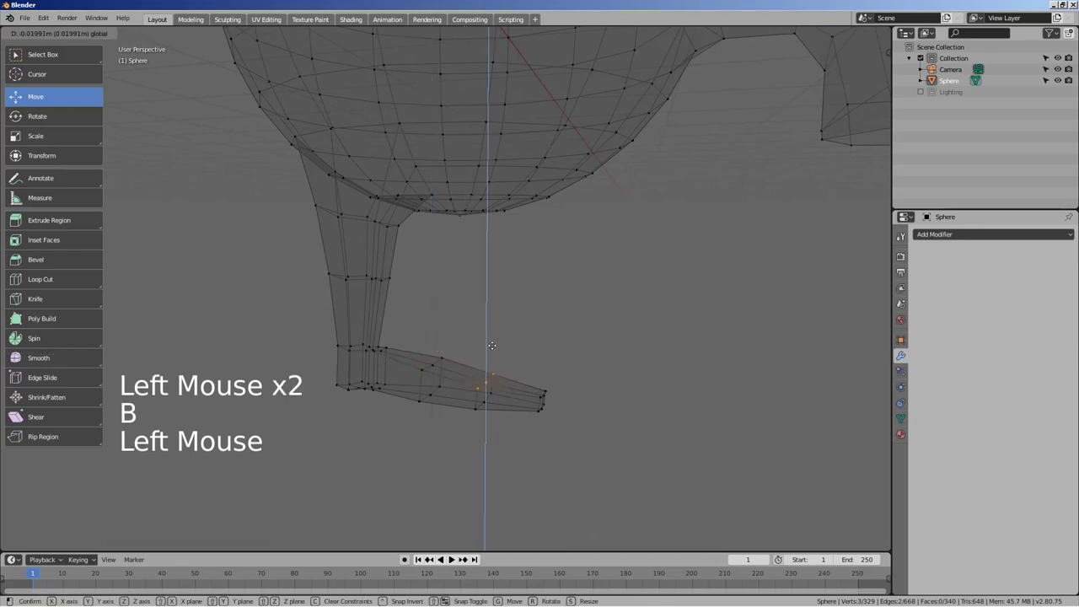
pyautogui.click(627, 350)
pyautogui.press('b')
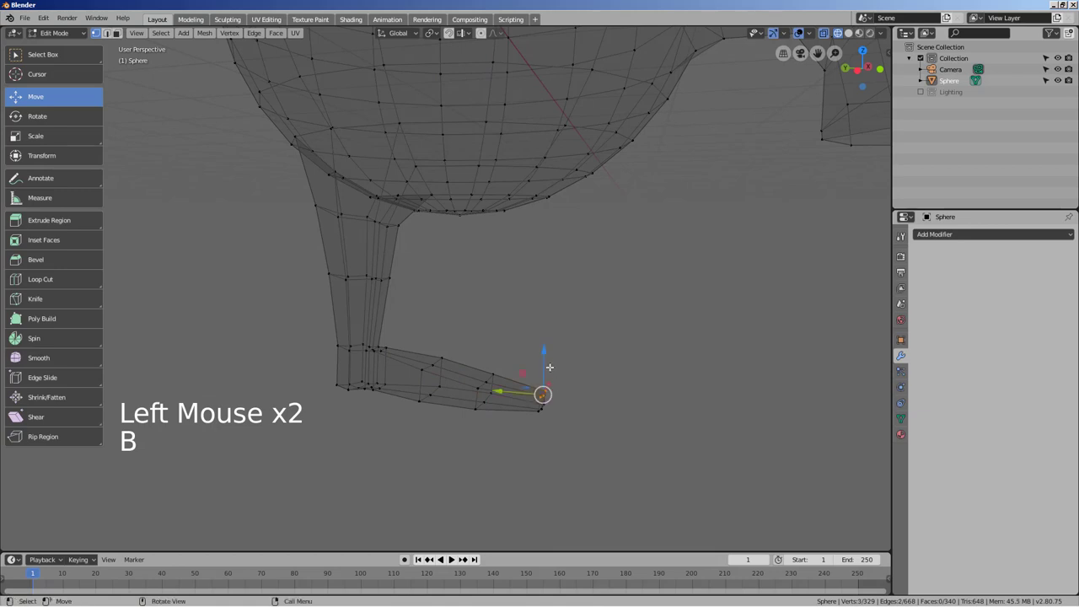
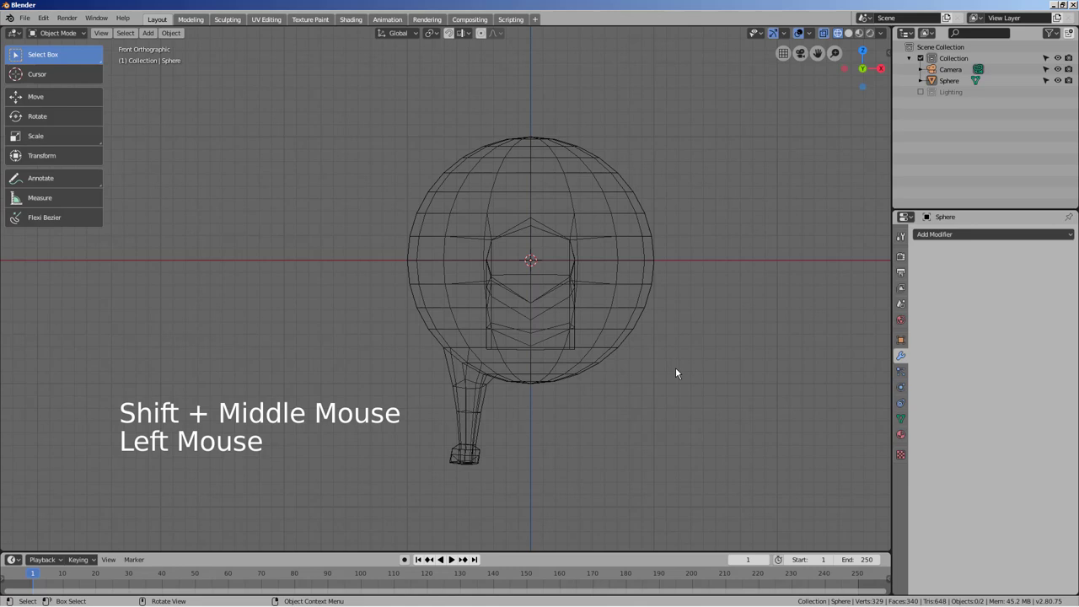
# - Box-select the right half of the sphere's vertices in front view and delete them
pyautogui.press('Tab')
pyautogui.press('3')
pyautogui.press('b')
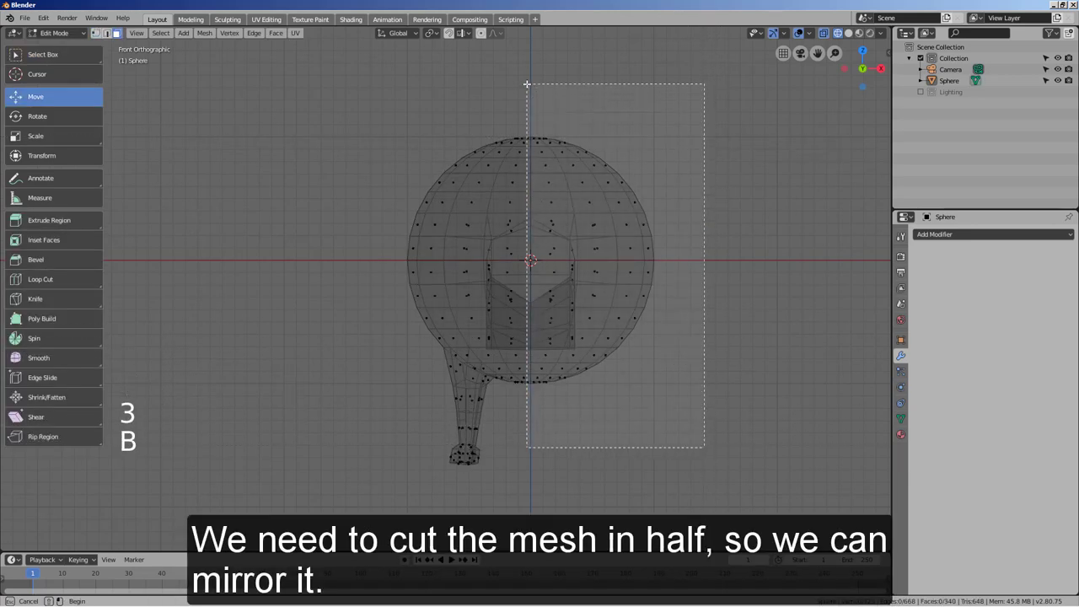
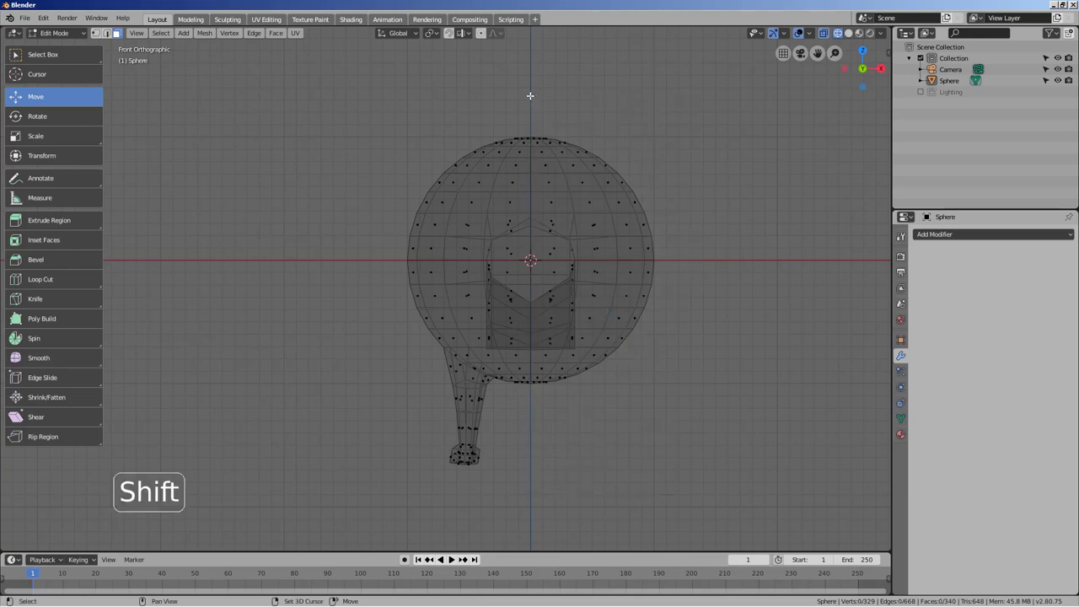
pyautogui.press('b')
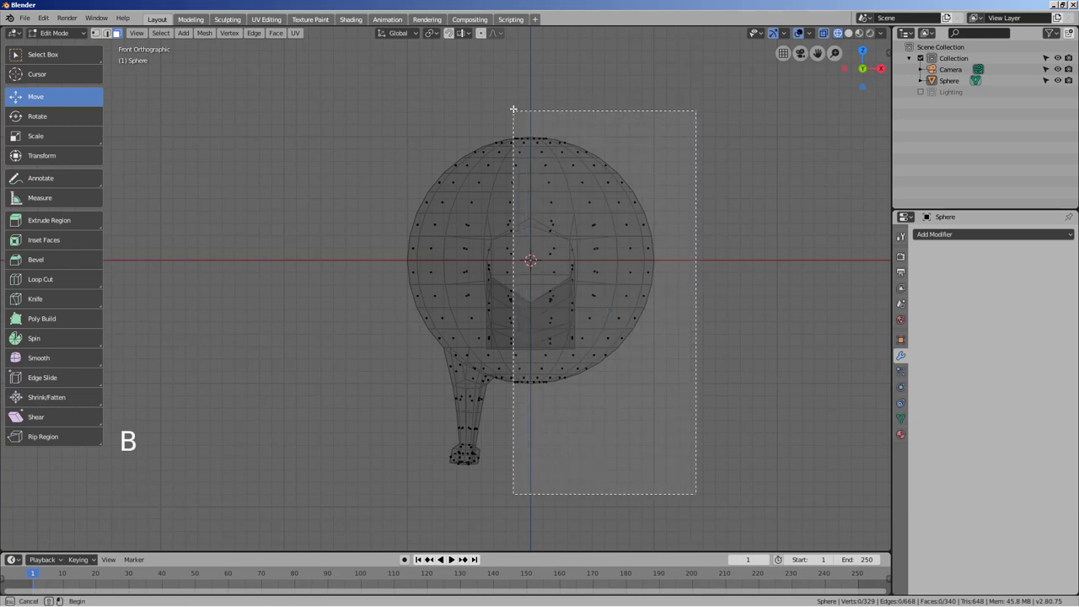
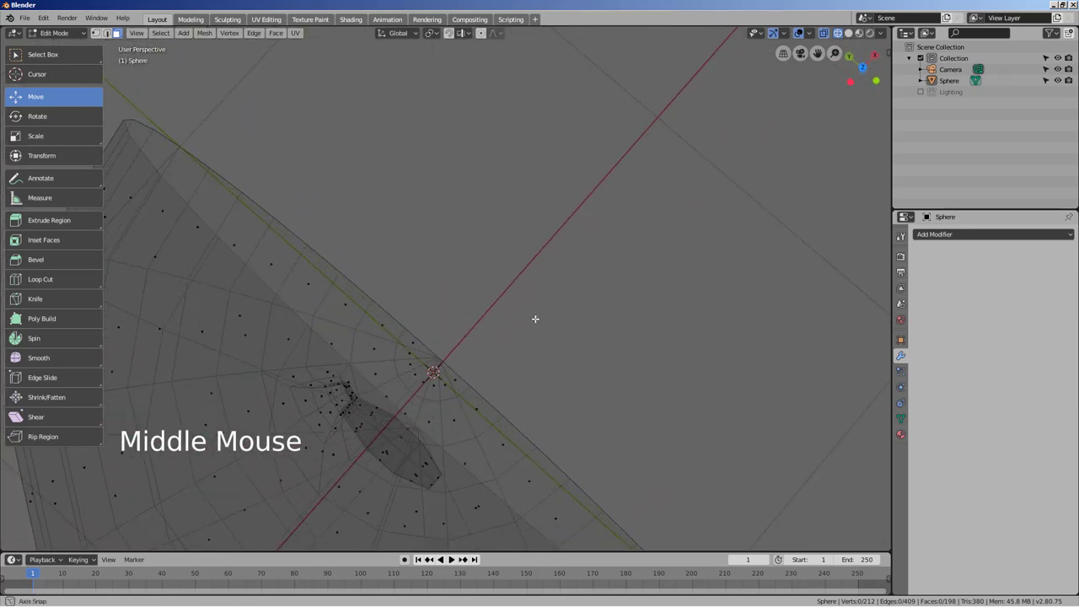
pyautogui.press('Tab')
# - Add a Mirror modifier on the X axis to the remaining half and leave mesh editing
pyautogui.scroll(3)
pyautogui.middleClick(526, 328)
pyautogui.scroll(-3)
pyautogui.press('KP_1')
pyautogui.scroll(-3)
pyautogui.press('Tab')
pyautogui.click(967, 244)
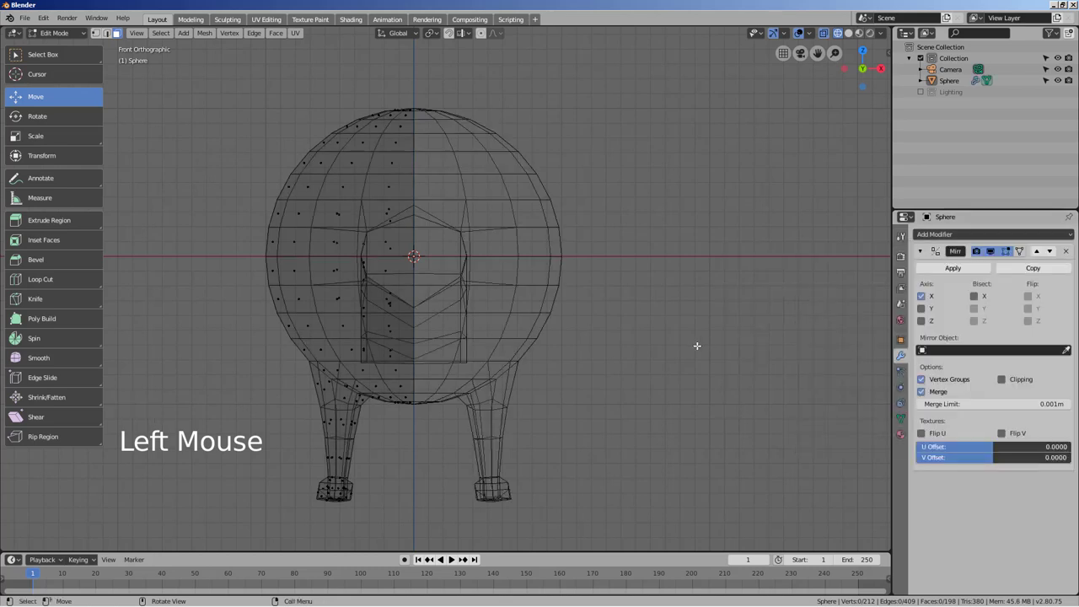
pyautogui.press('Tab')
pyautogui.press('shift+z')
# - Add a Subdivision Surface modifier with Viewport and Render levels set to 3
pyautogui.middleClick(682, 340)
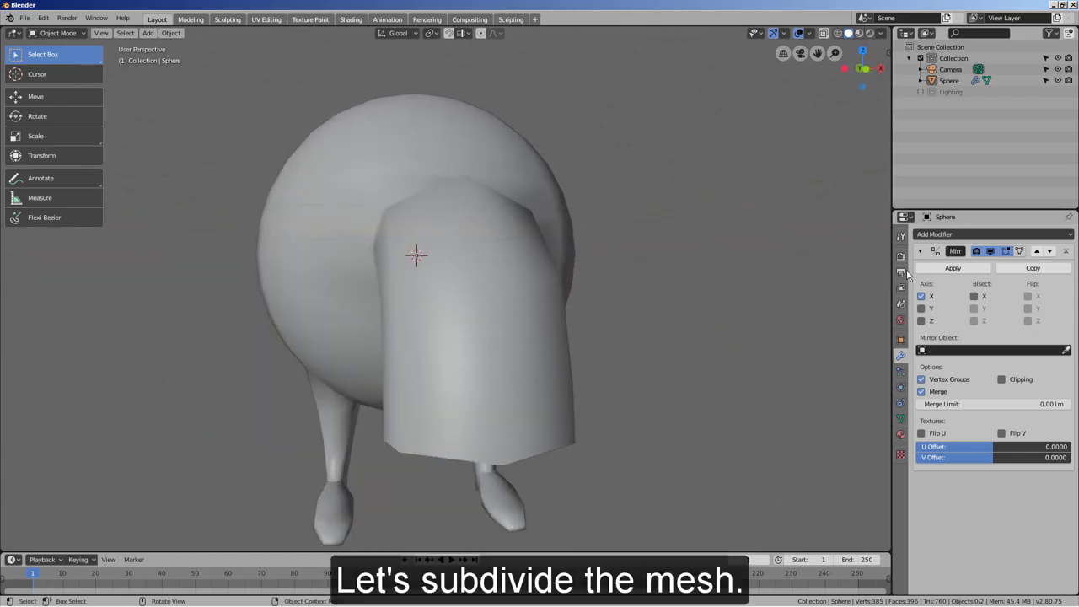
pyautogui.click(944, 239)
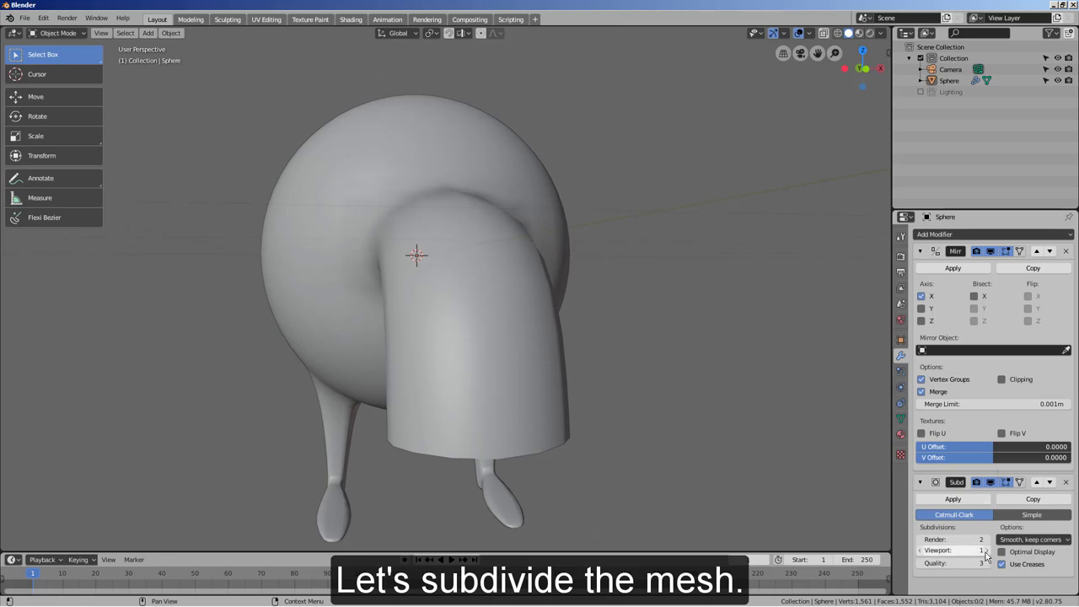
pyautogui.doubleClick(987, 553)
pyautogui.click(991, 546)
pyautogui.middleClick(646, 363)
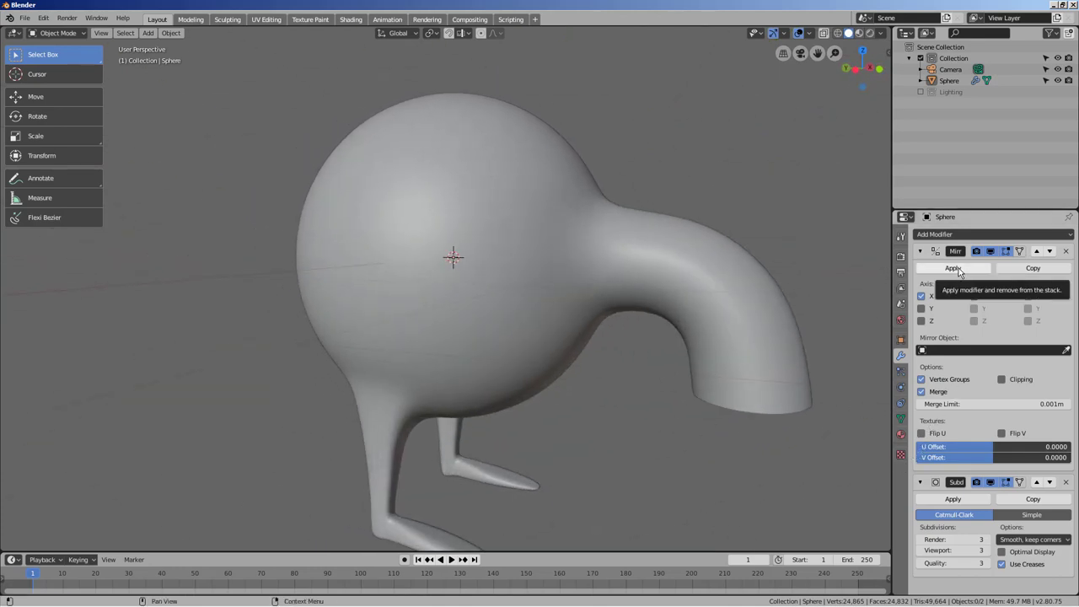
# - Apply the Mirror and Subdivision modifiers and create a new material for the body
pyautogui.click(960, 269)
pyautogui.click(960, 269)
pyautogui.click(974, 282)
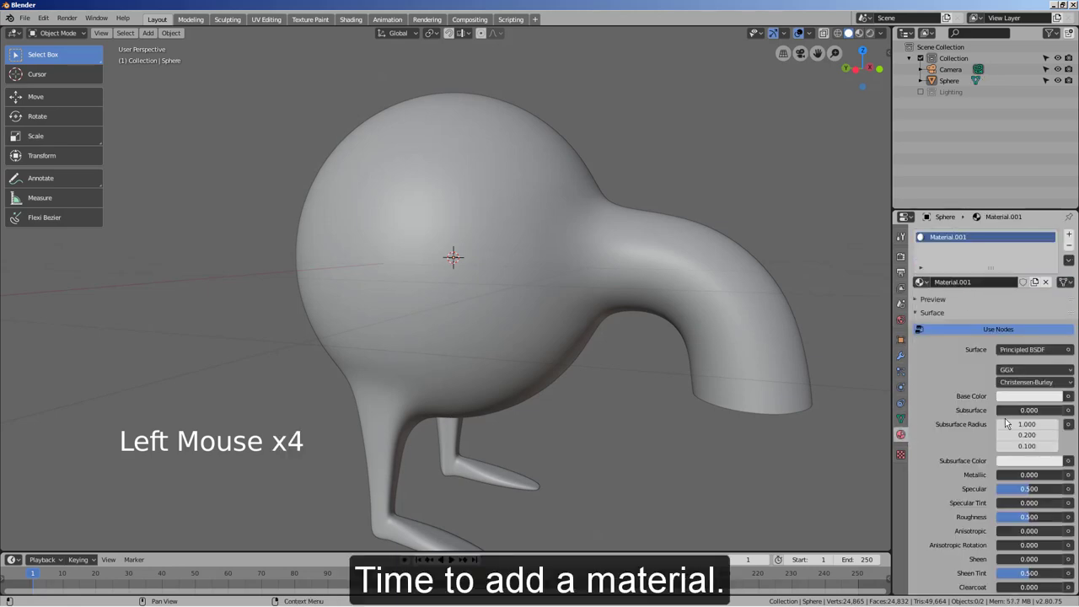
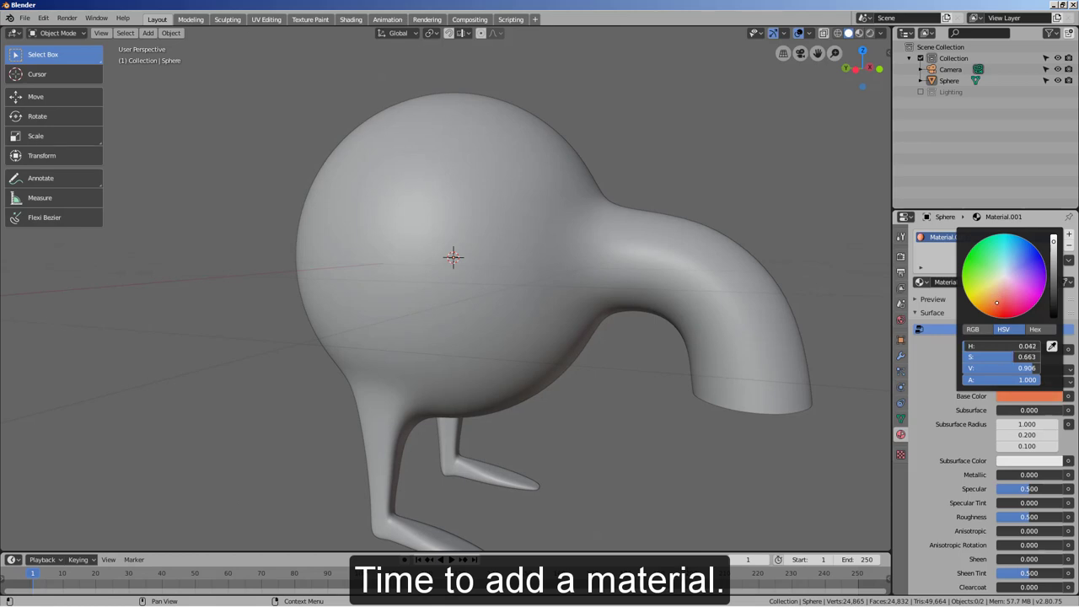
# - Preview the orange body in Material Preview shading and bring up the Add Mesh list
pyautogui.click(862, 35)
pyautogui.middleClick(829, 191)
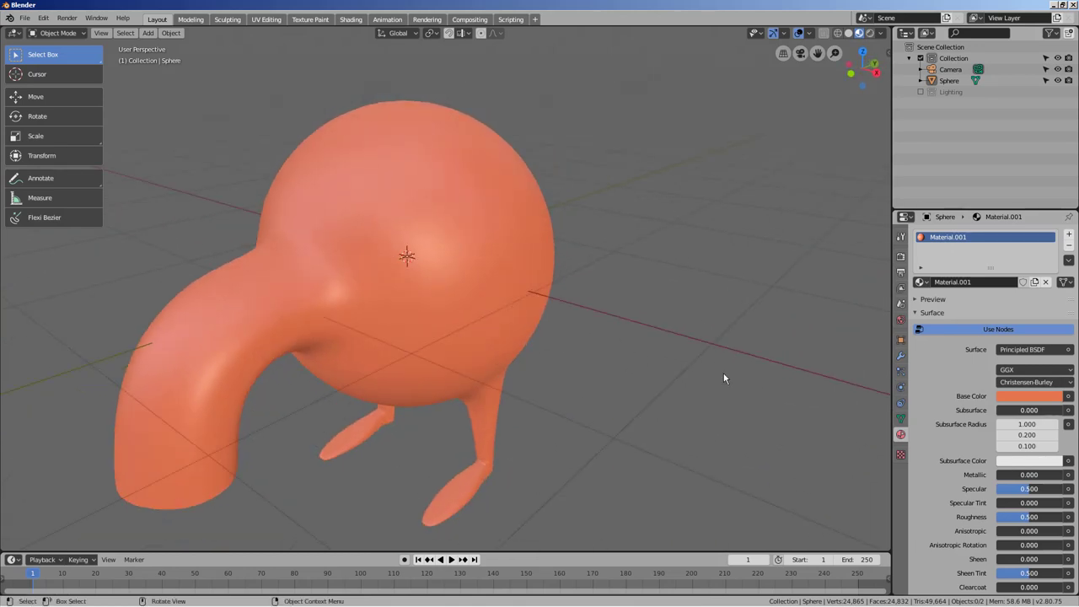
pyautogui.click(726, 379)
# - Add a UV sphere for the eye, scale it down and start placing it in Quad View
pyautogui.press('shift+a')
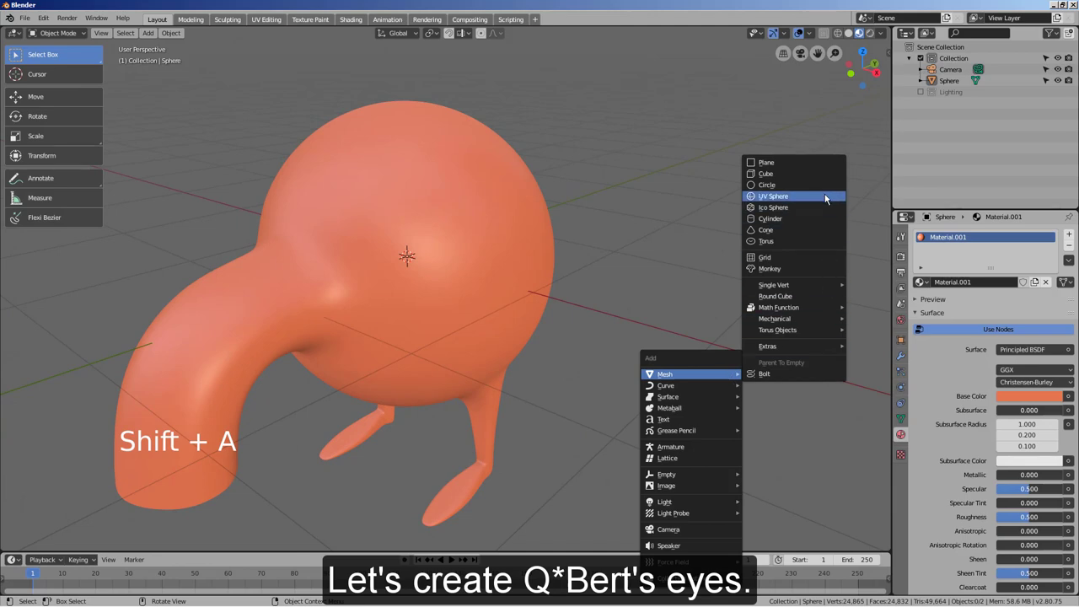
pyautogui.press('s')
pyautogui.press('ctrl+alt+q')
pyautogui.press('g')
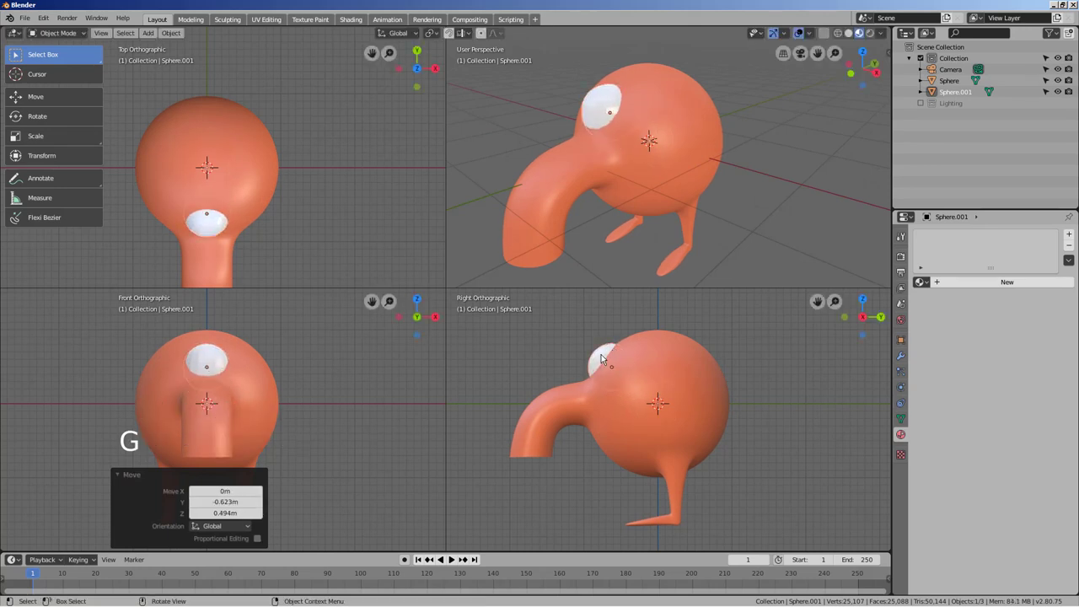
# - Select the new eye sphere and move it onto the front of the head with the Move tool
pyautogui.rightClick(595, 357)
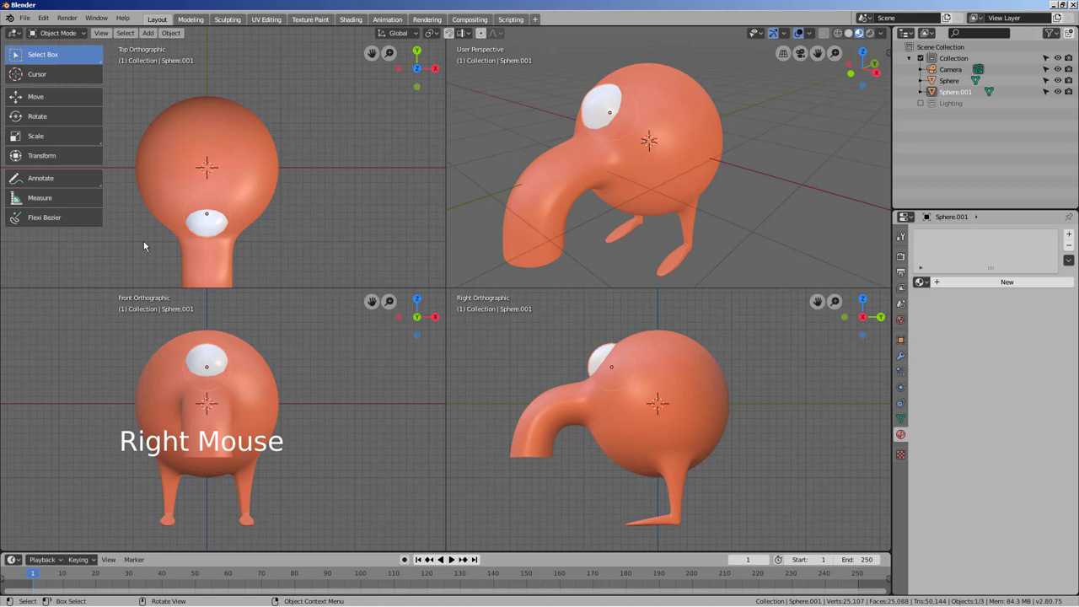
pyautogui.click(55, 99)
pyautogui.click(256, 215)
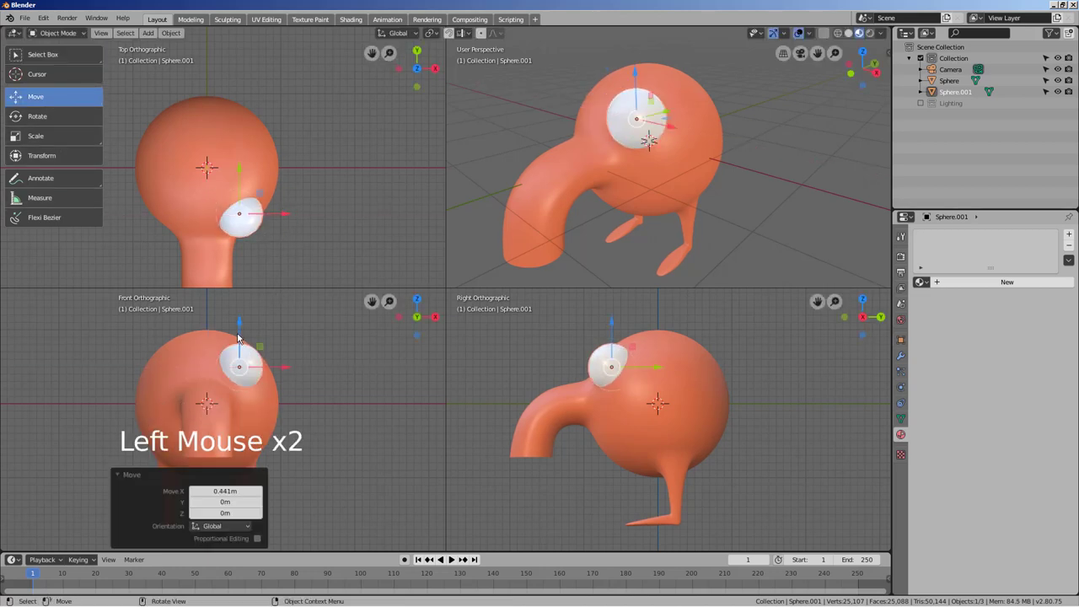
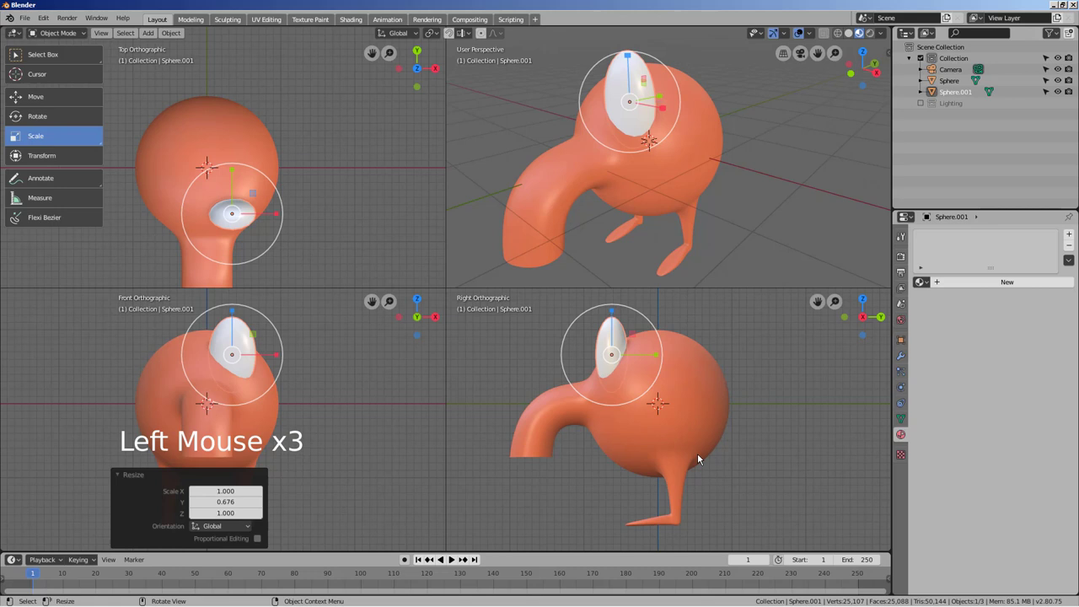
# - Squash the eye into an oval, tilt it and move it closer to the head
pyautogui.press('s')
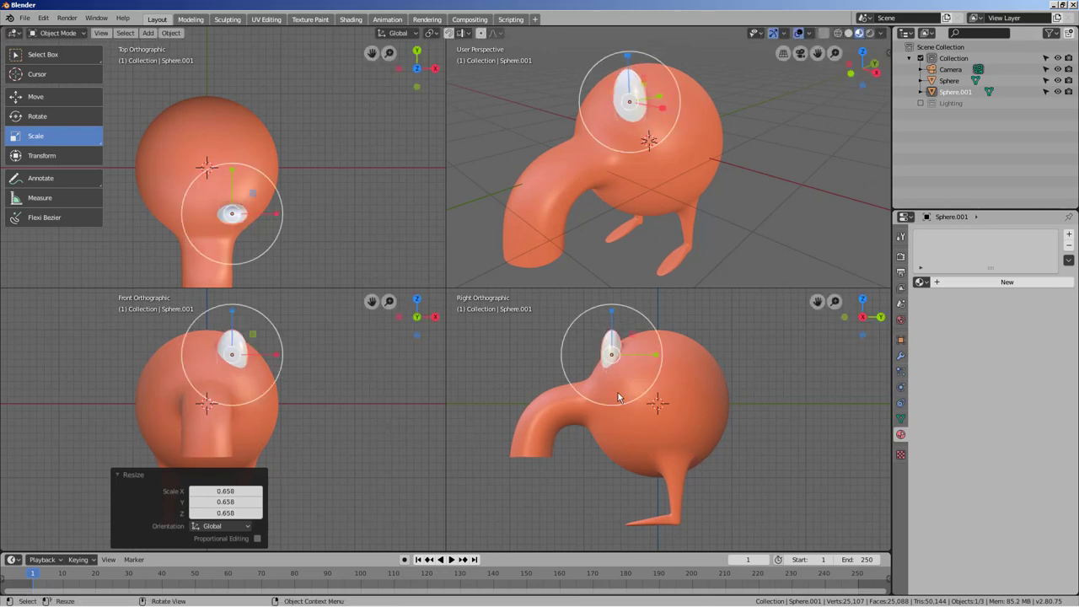
pyautogui.press('r')
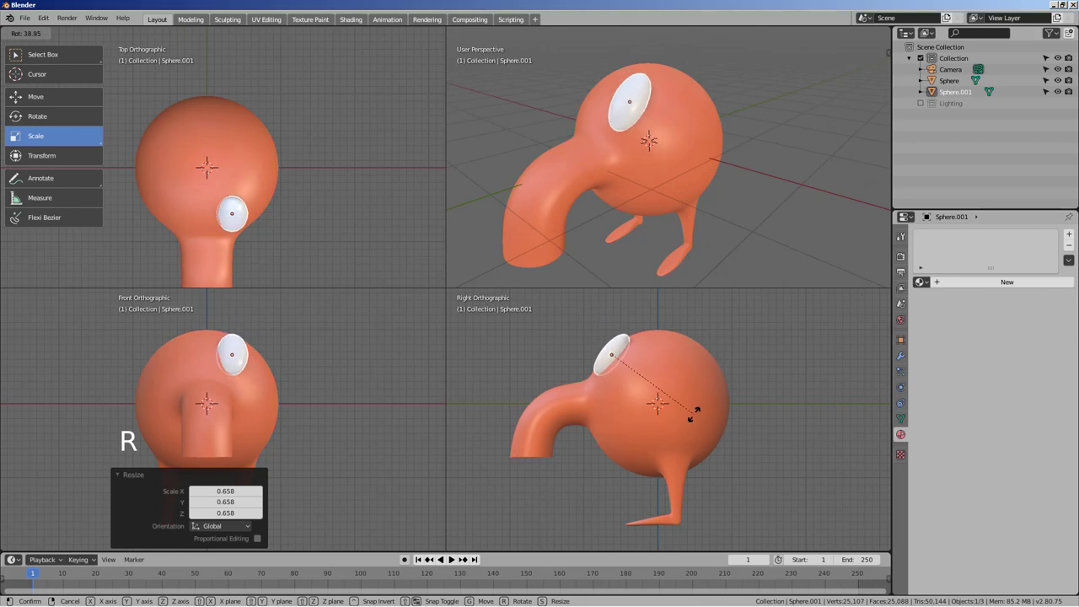
pyautogui.press('g')
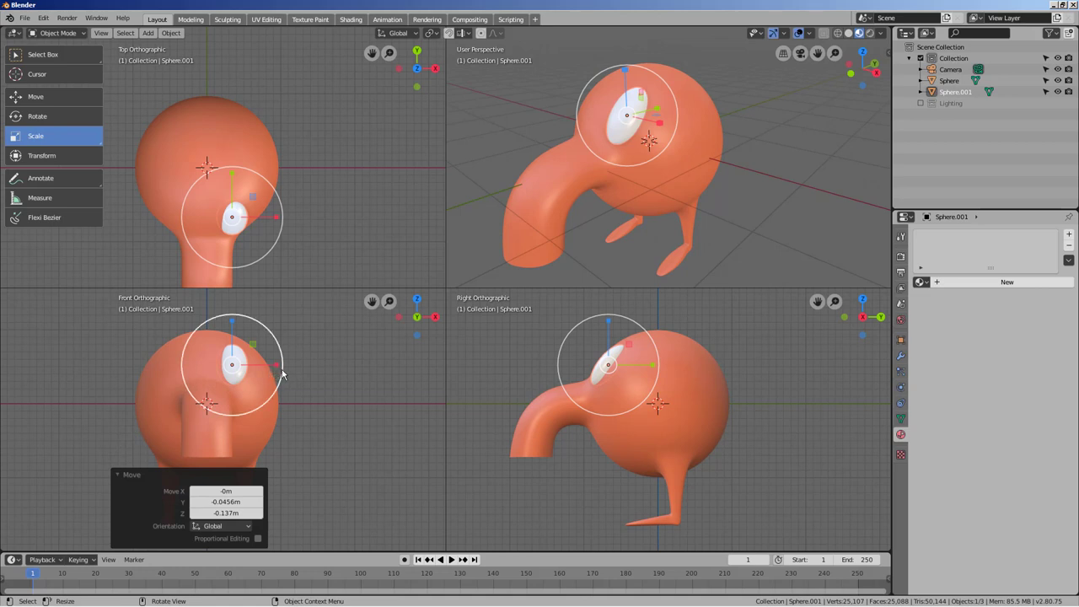
pyautogui.press('g')
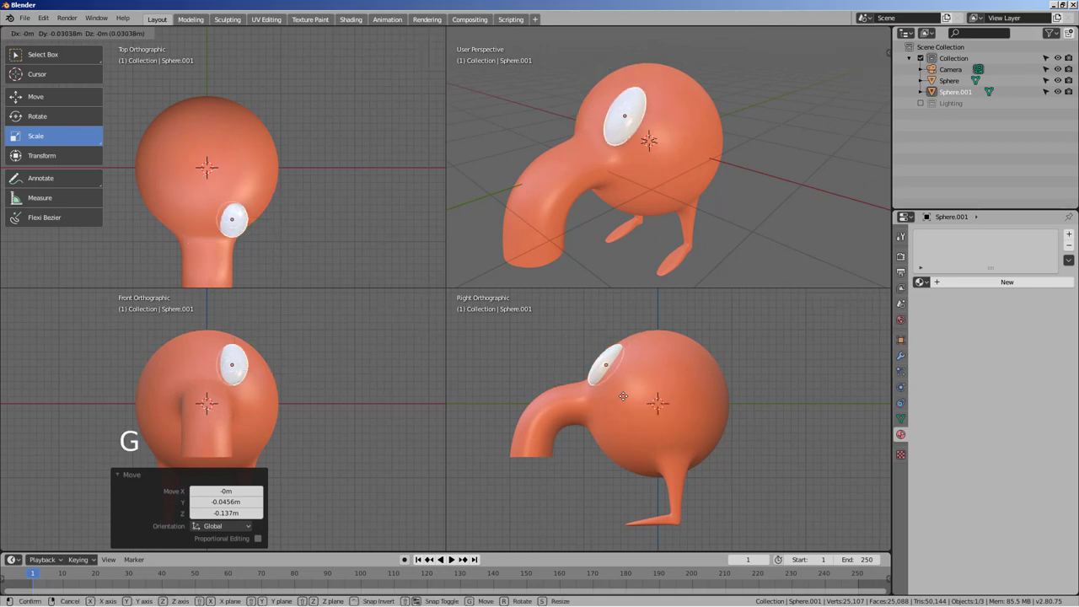
pyautogui.click(30, 107)
pyautogui.click(282, 366)
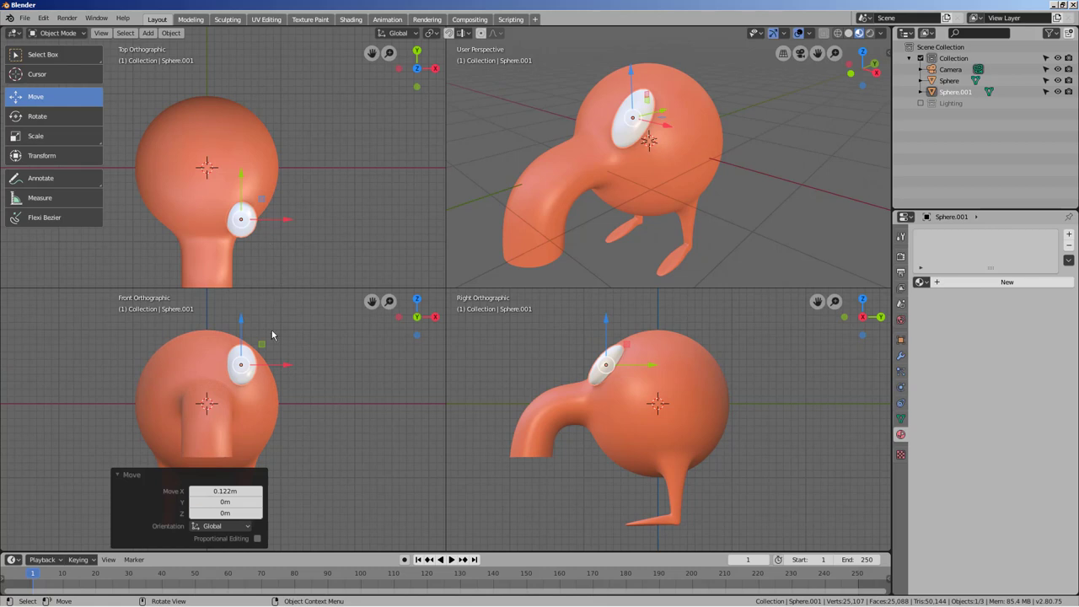
# - Tilt the white eye along the Y axis to follow the head's curve
pyautogui.press('r')
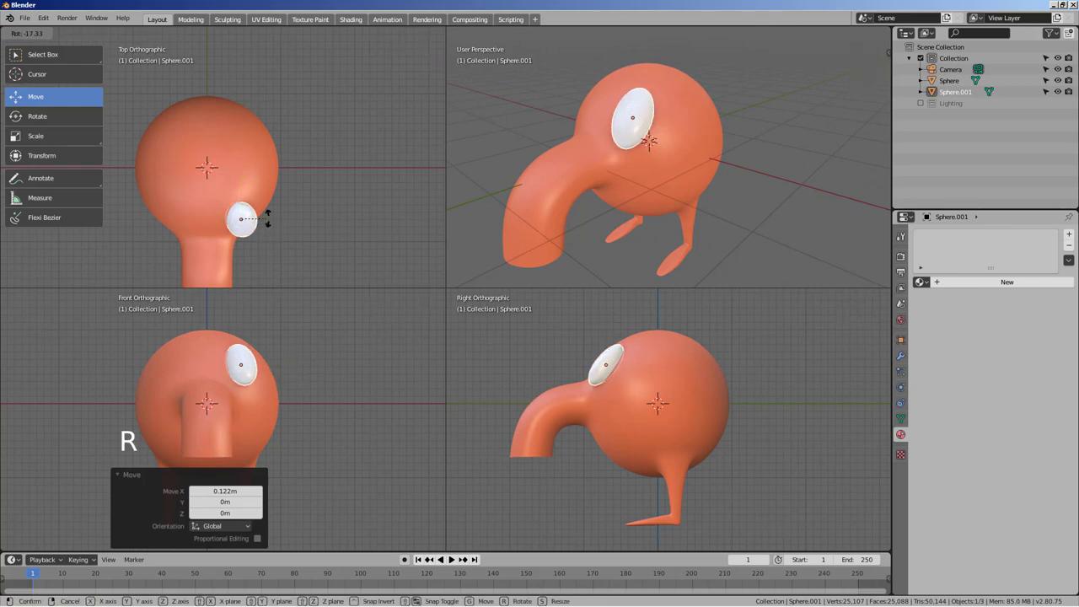
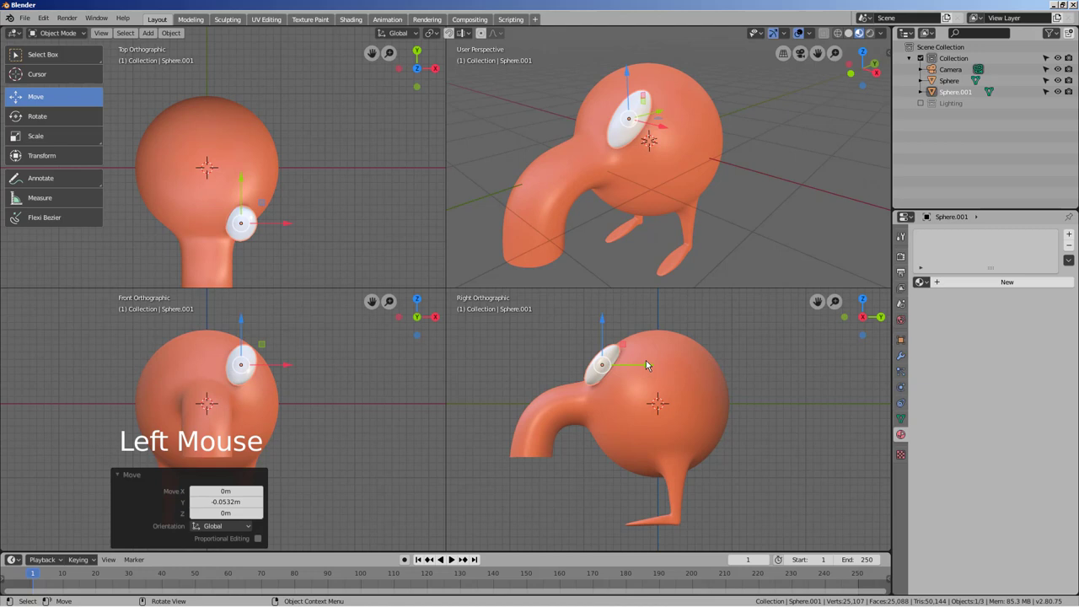
pyautogui.click(653, 369)
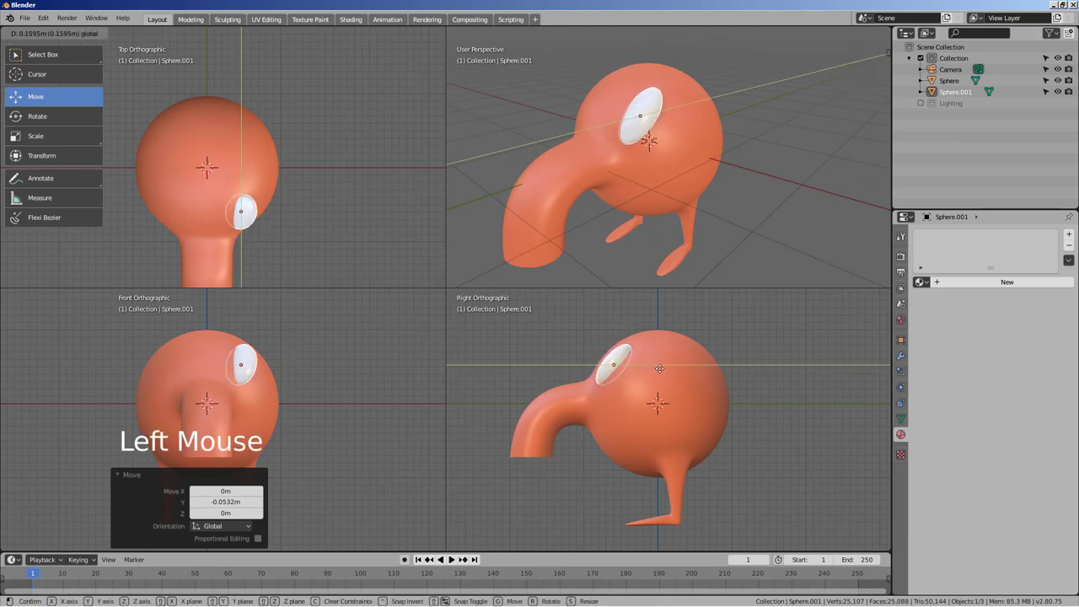
pyautogui.press('r')
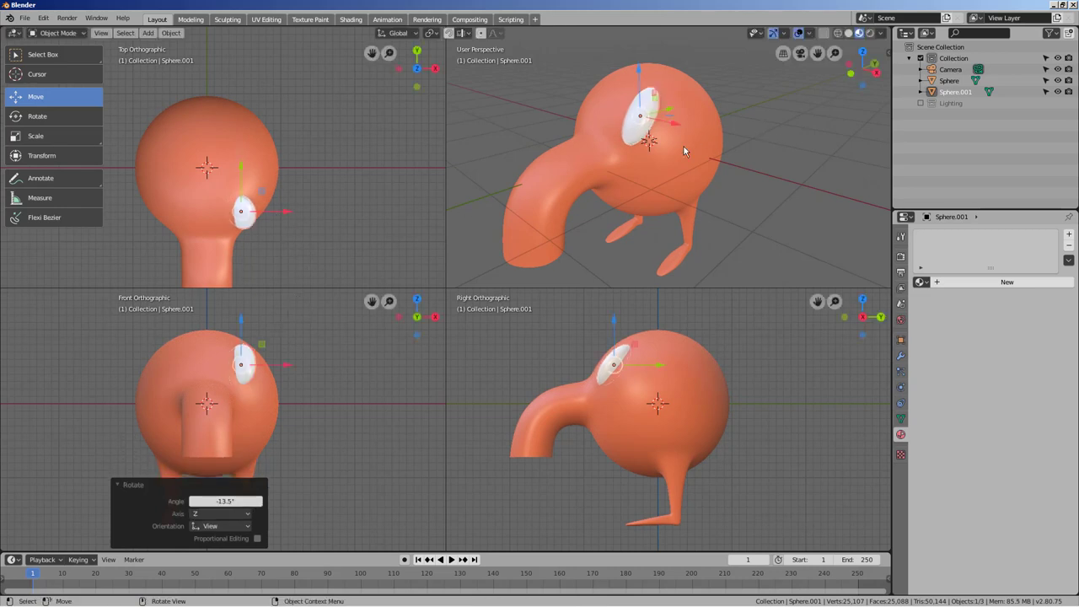
pyautogui.press('r')
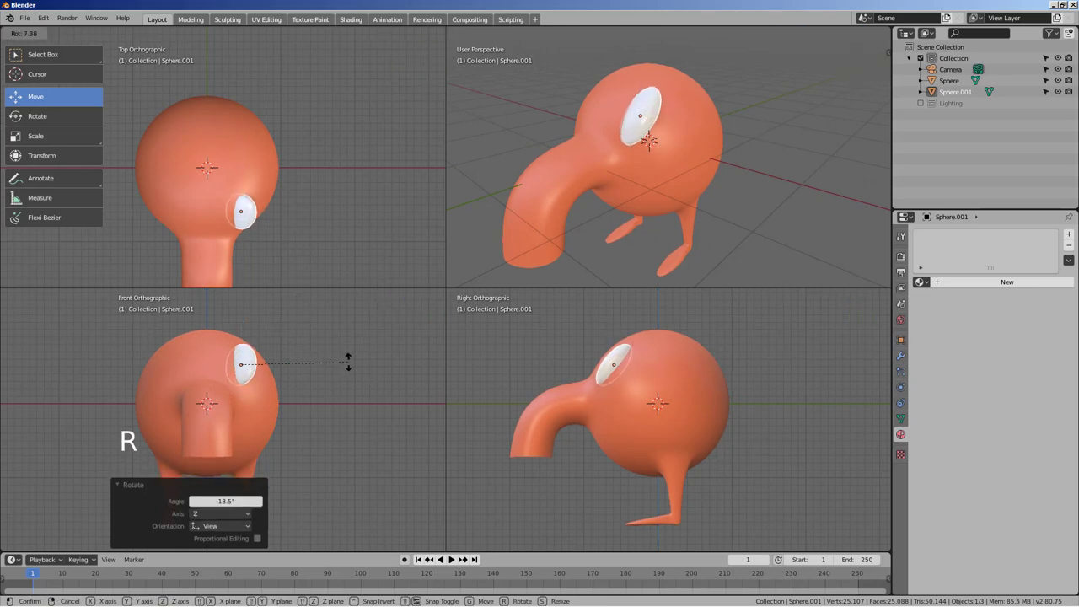
pyautogui.press('r')
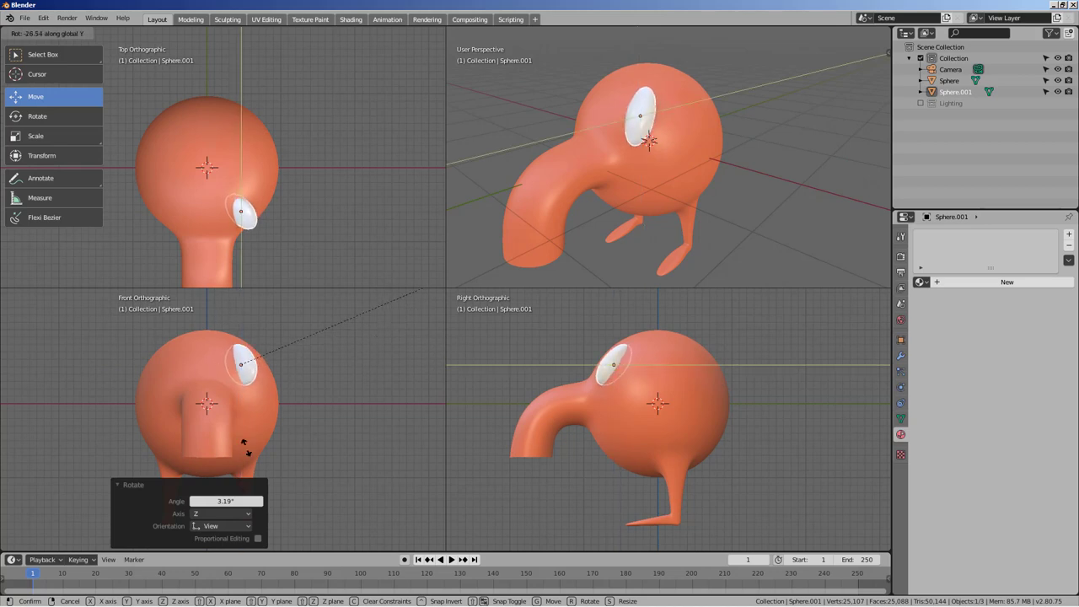
pyautogui.press('ctrl+z')
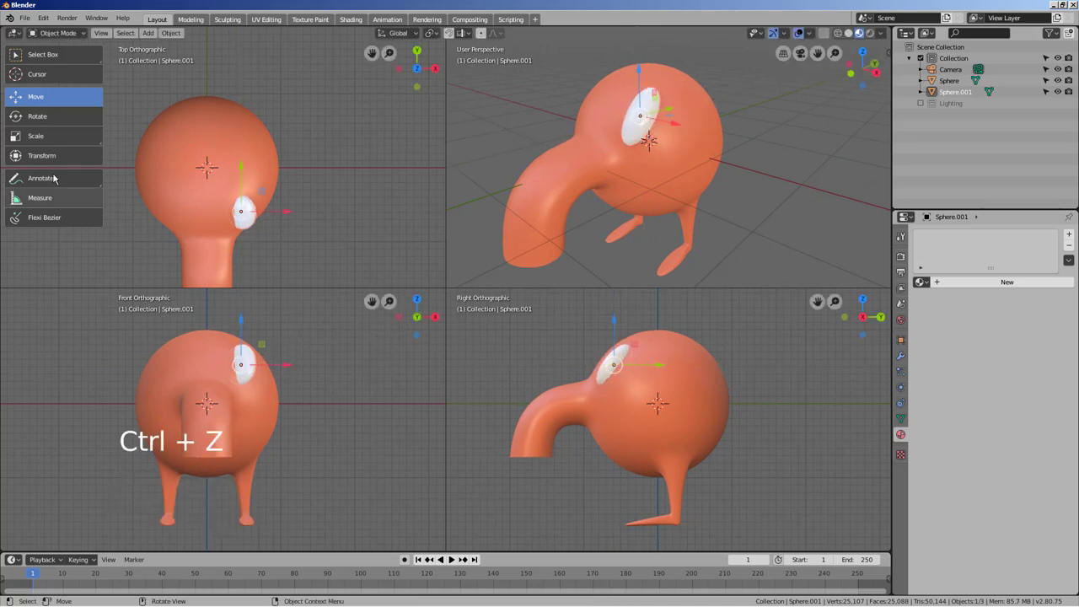
# - Adjust the eye's rotation with the Rotate tool handles, undoing attempts until it sits right
pyautogui.click(47, 118)
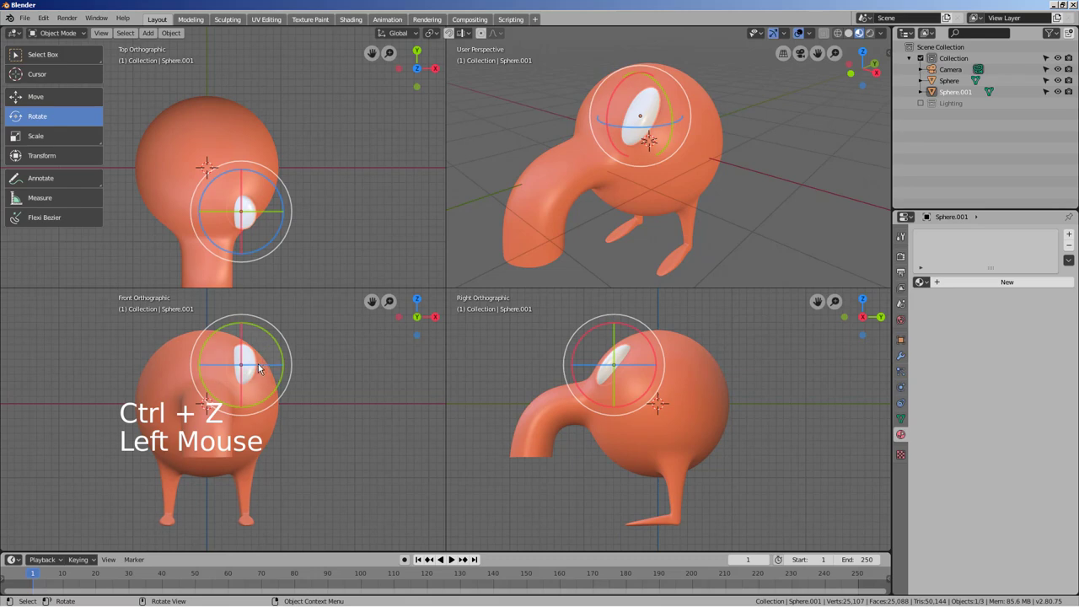
pyautogui.click(260, 371)
pyautogui.press('ctrl+z')
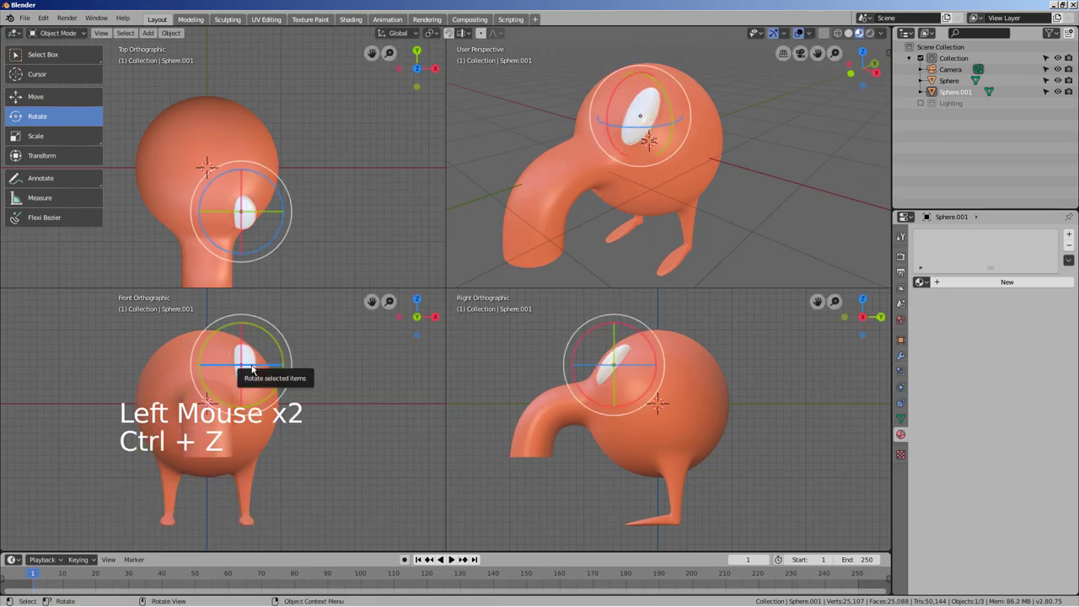
pyautogui.click(255, 370)
pyautogui.press('ctrl+z')
pyautogui.scroll(3)
pyautogui.middleClick(315, 413)
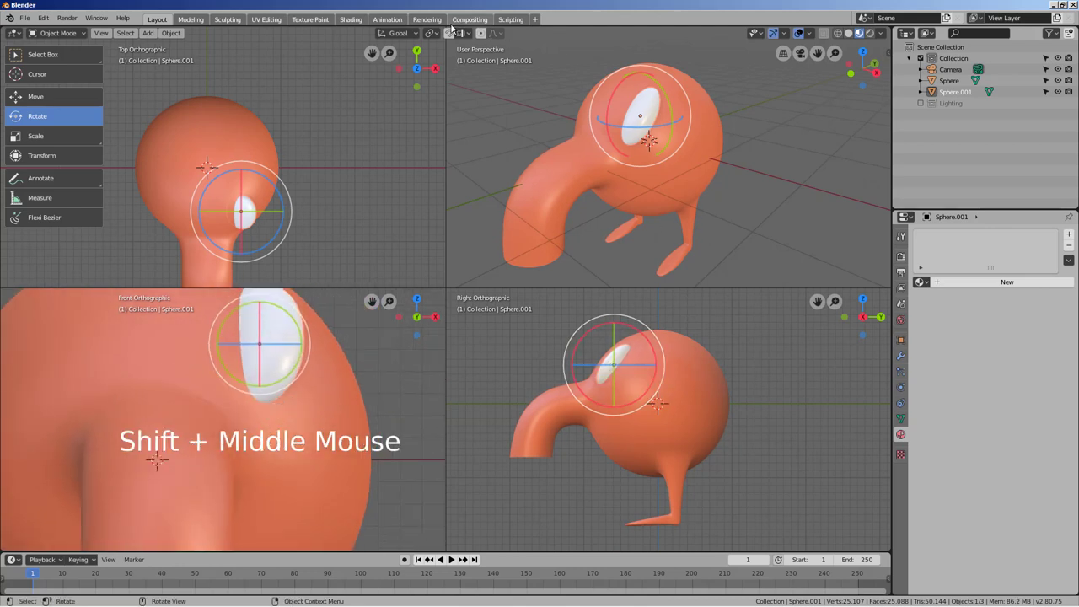
pyautogui.click(398, 36)
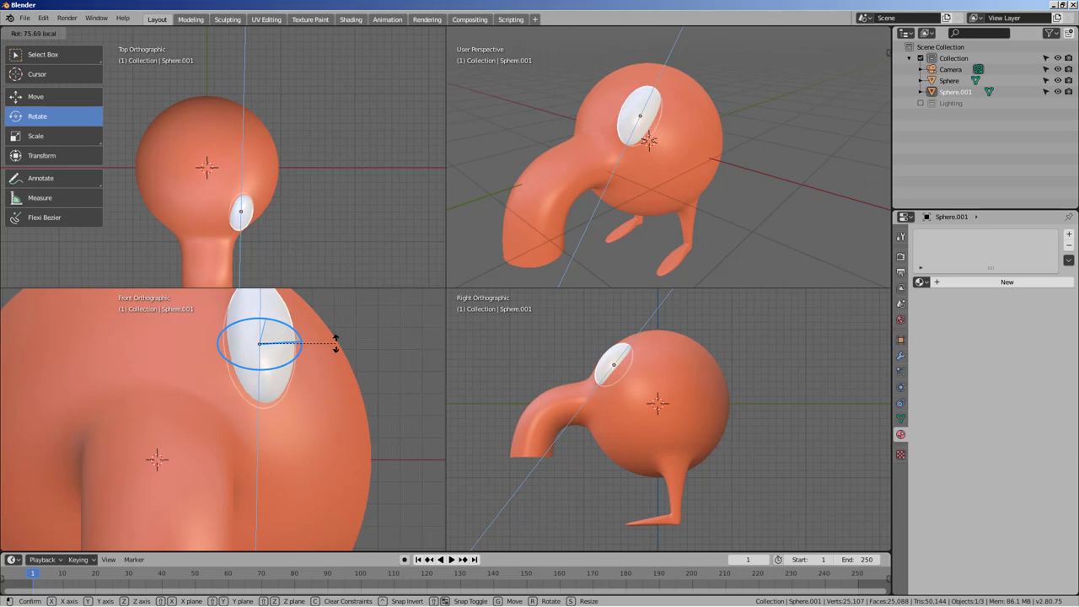
# - Orbit around the head to inspect the eye's placement from several angles
pyautogui.middleClick(730, 179)
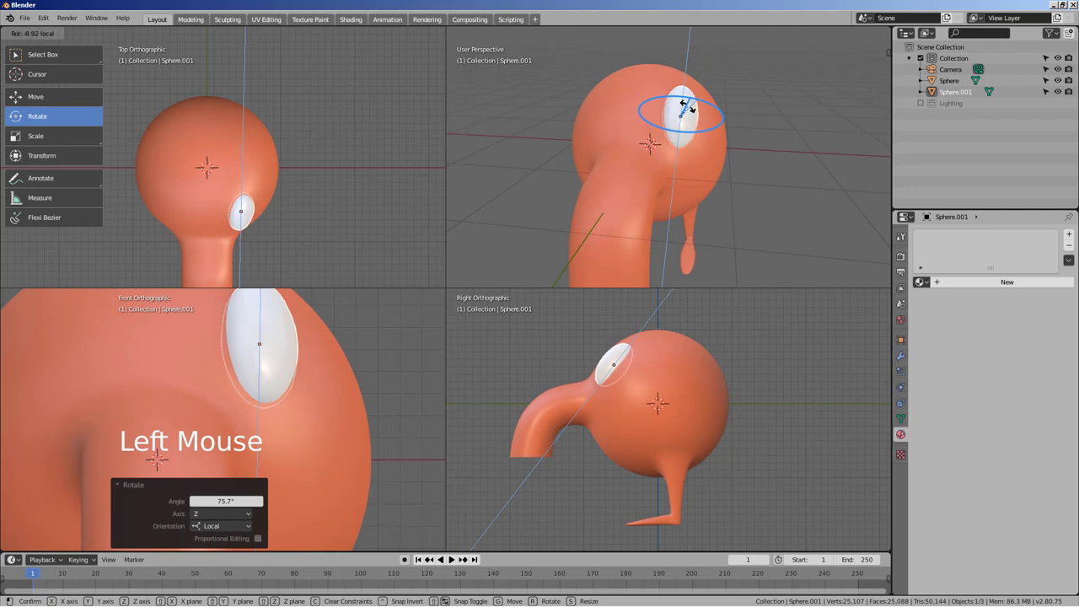
pyautogui.middleClick(747, 219)
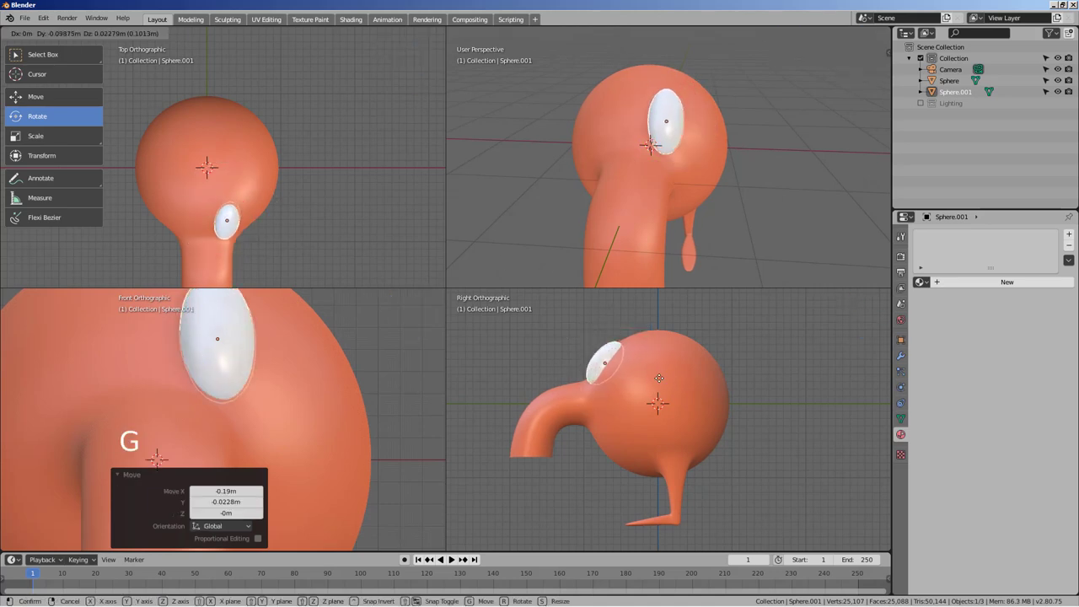
pyautogui.scroll(-3)
pyautogui.middleClick(352, 413)
pyautogui.click(352, 414)
pyautogui.middleClick(362, 415)
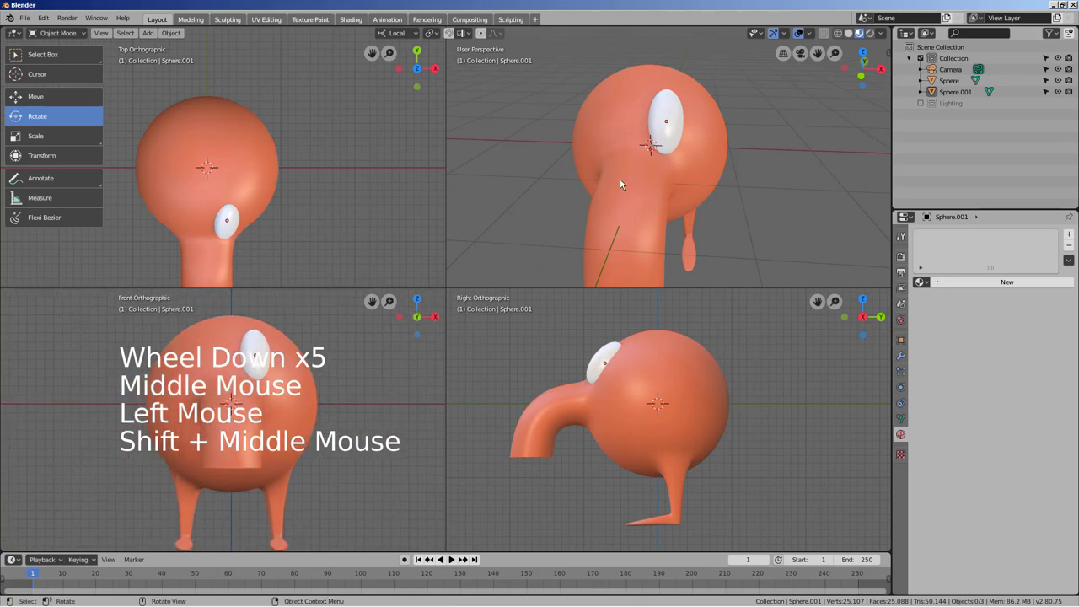
# - Duplicate the eye into a small pupil with its own black material and place it on the eye
pyautogui.click(684, 103)
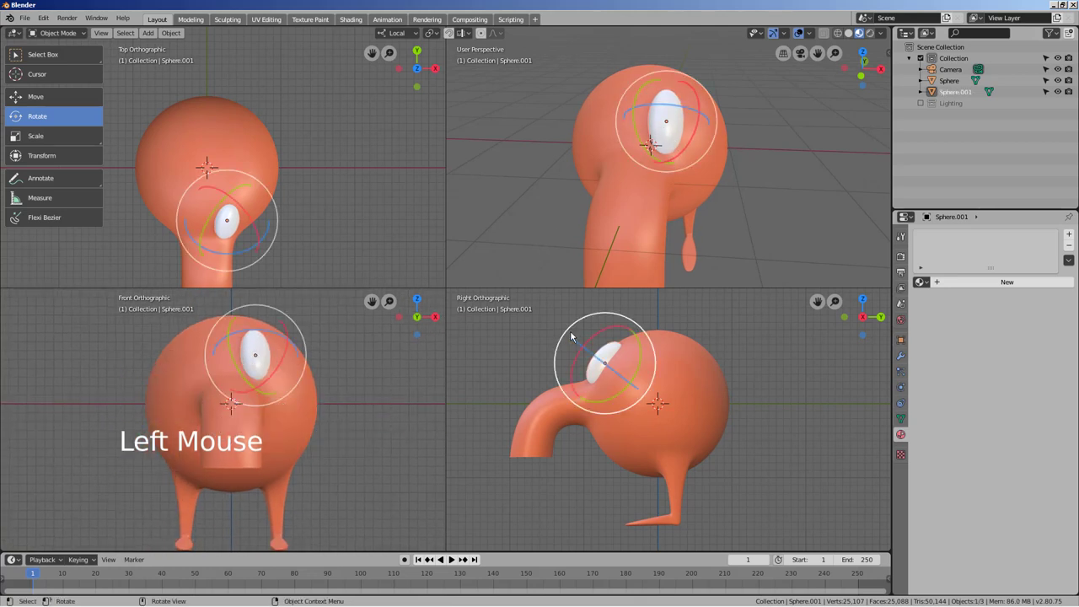
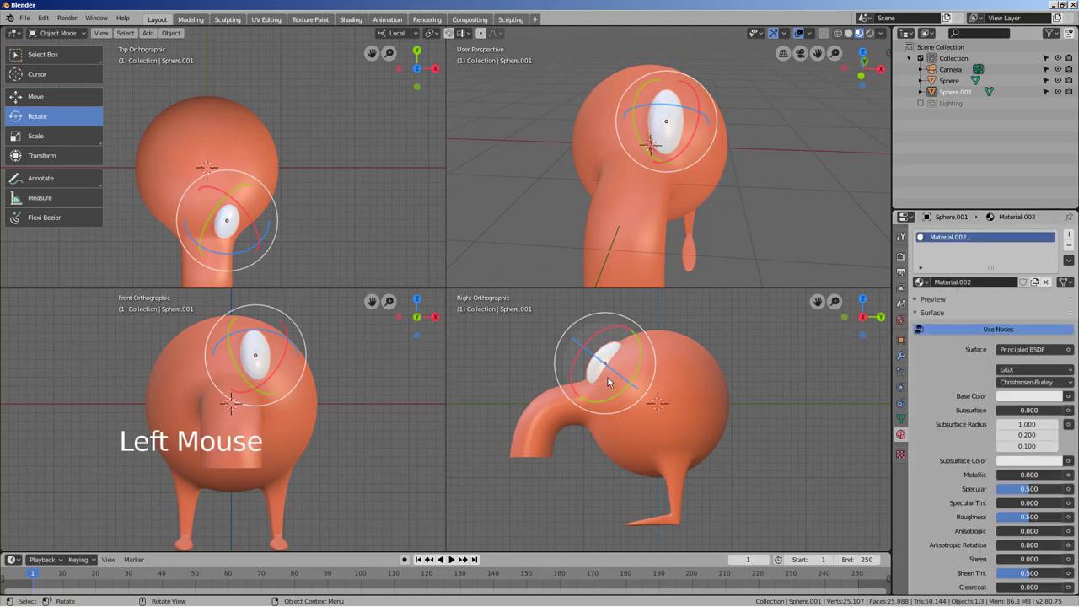
pyautogui.press('shift+d')
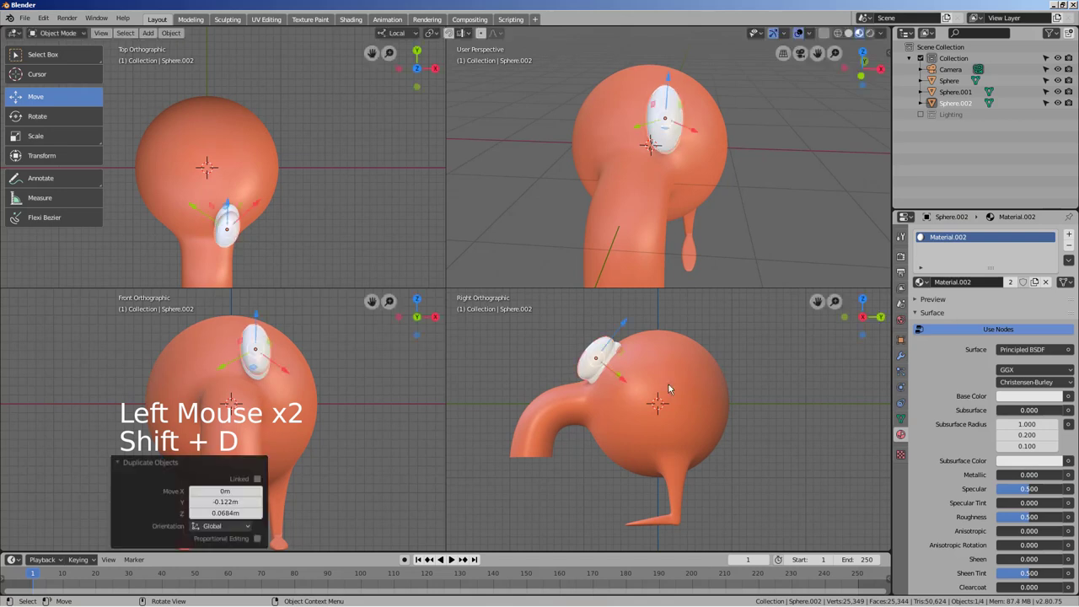
pyautogui.press('s')
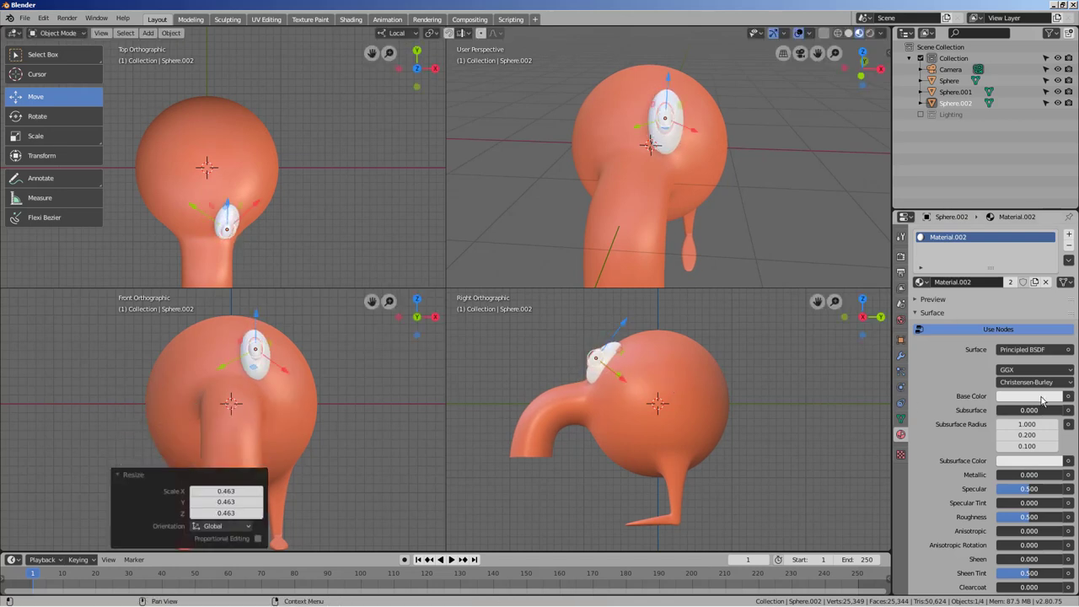
pyautogui.click(1013, 283)
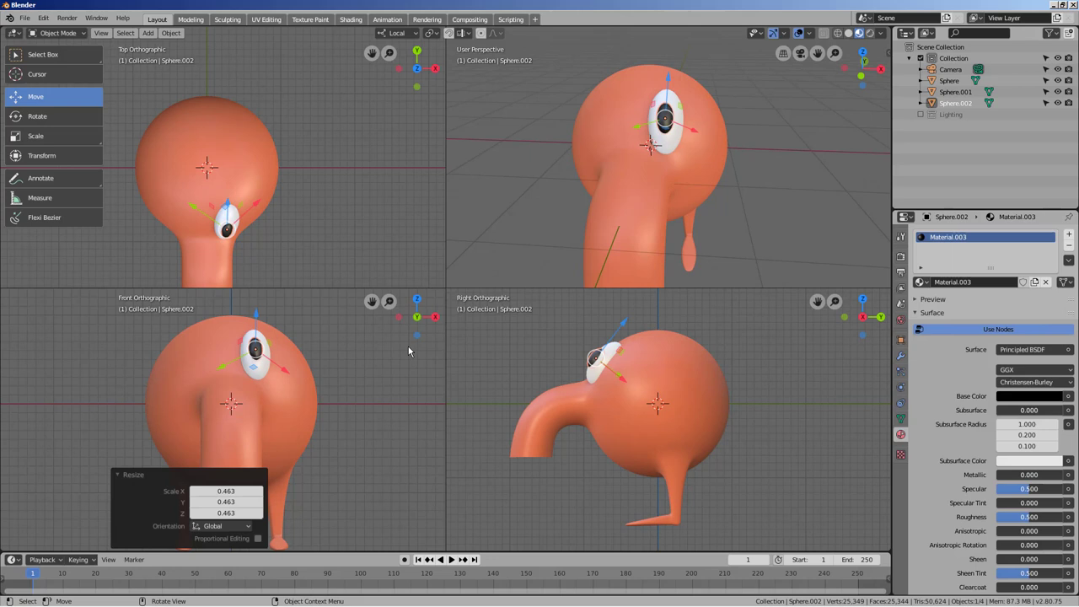
pyautogui.press('g')
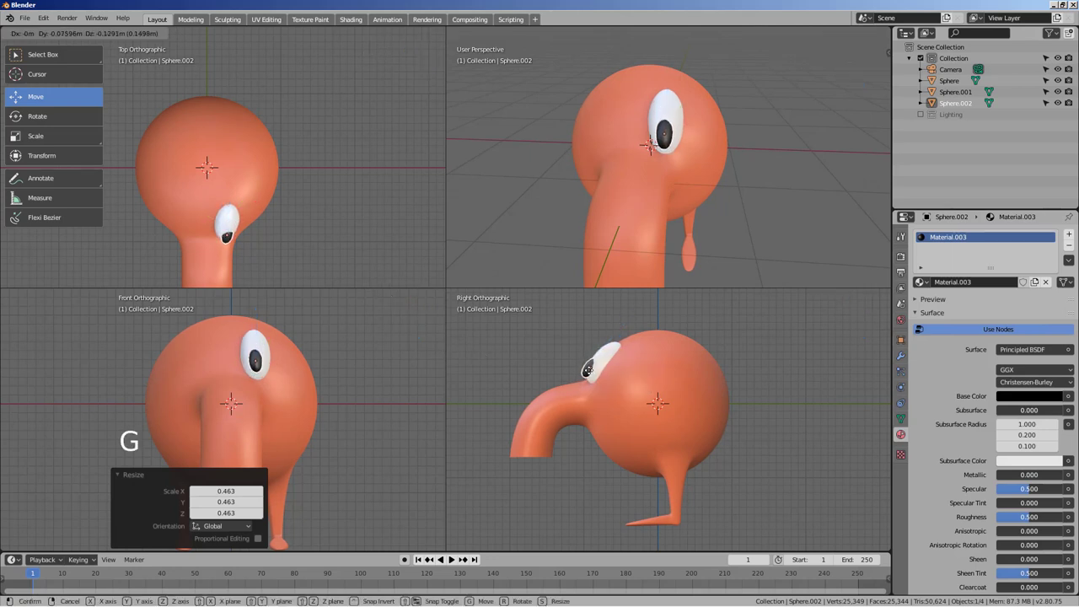
pyautogui.press('r')
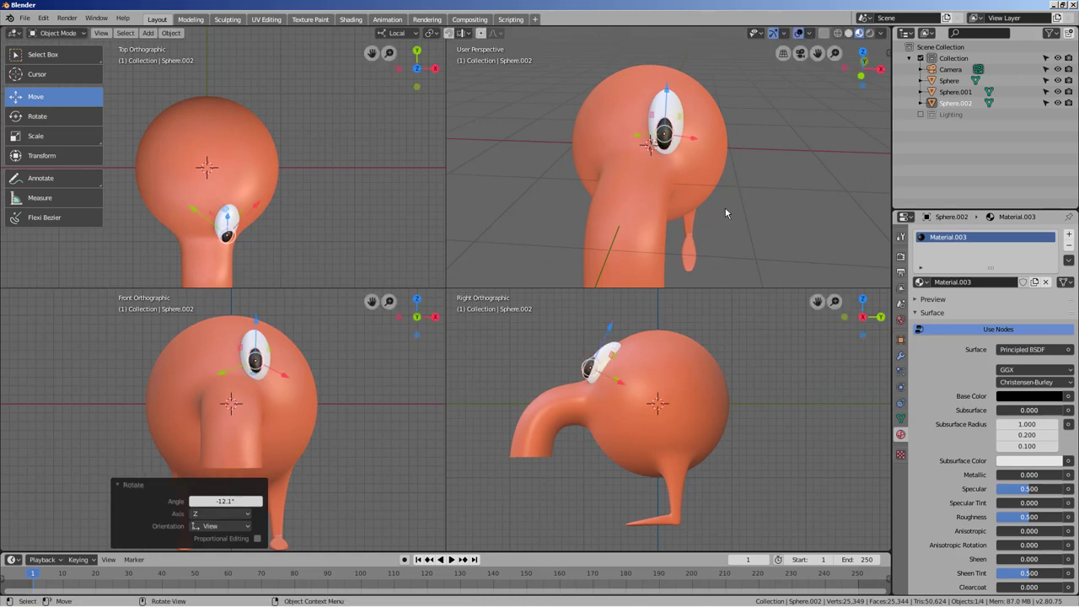
# - Check the pupil from around the character and nudge its position on the eye
pyautogui.middleClick(735, 211)
pyautogui.scroll(-3)
pyautogui.middleClick(668, 198)
pyautogui.click(749, 209)
pyautogui.middleClick(699, 227)
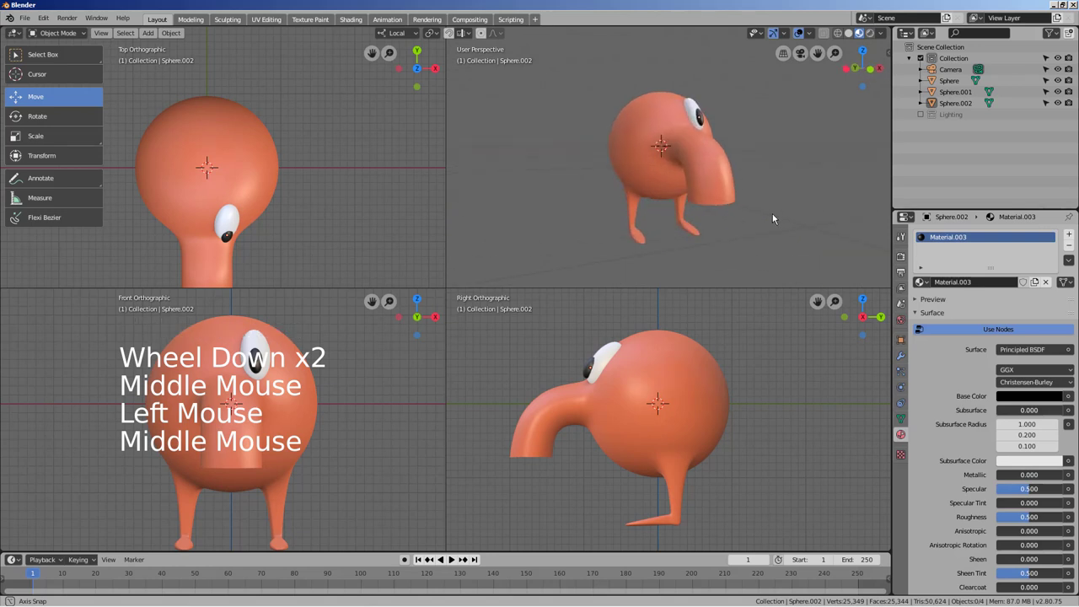
pyautogui.click(588, 371)
pyautogui.press('g')
pyautogui.scroll(-3)
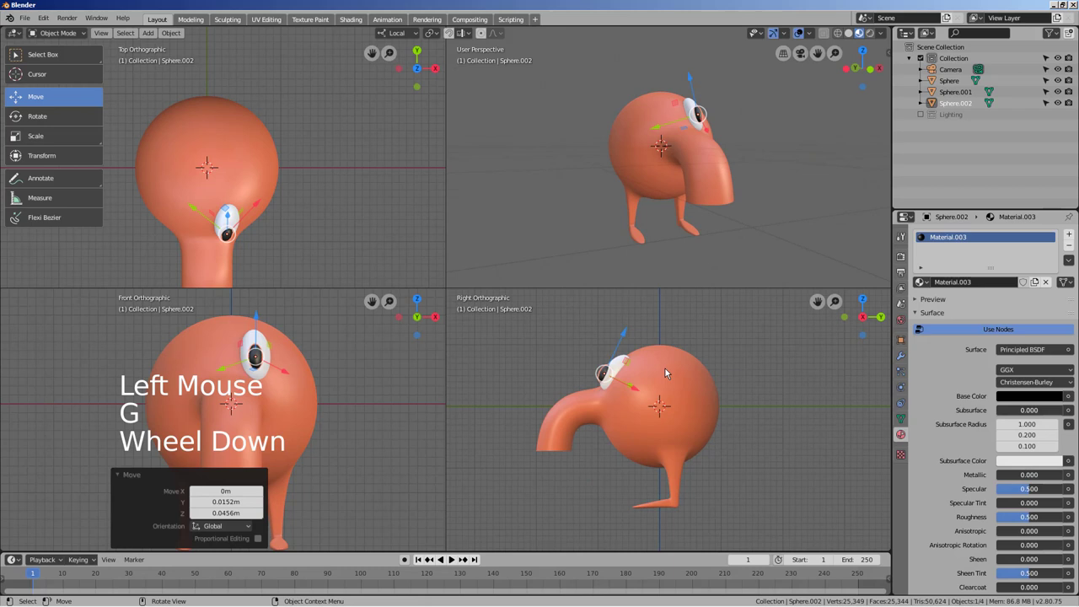
# - Join the pupil and white eye into a single object
pyautogui.click(683, 384)
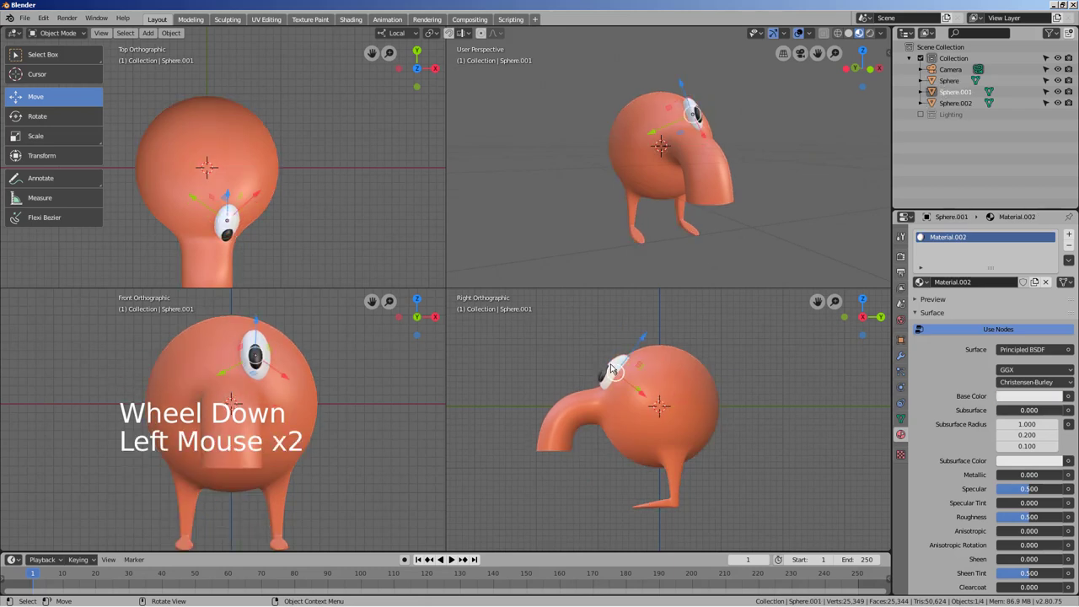
pyautogui.click(602, 381)
pyautogui.press('ctrl+j')
# - Add a Mirror modifier on X with the body Sphere as mirror object for a second eye
pyautogui.click(904, 363)
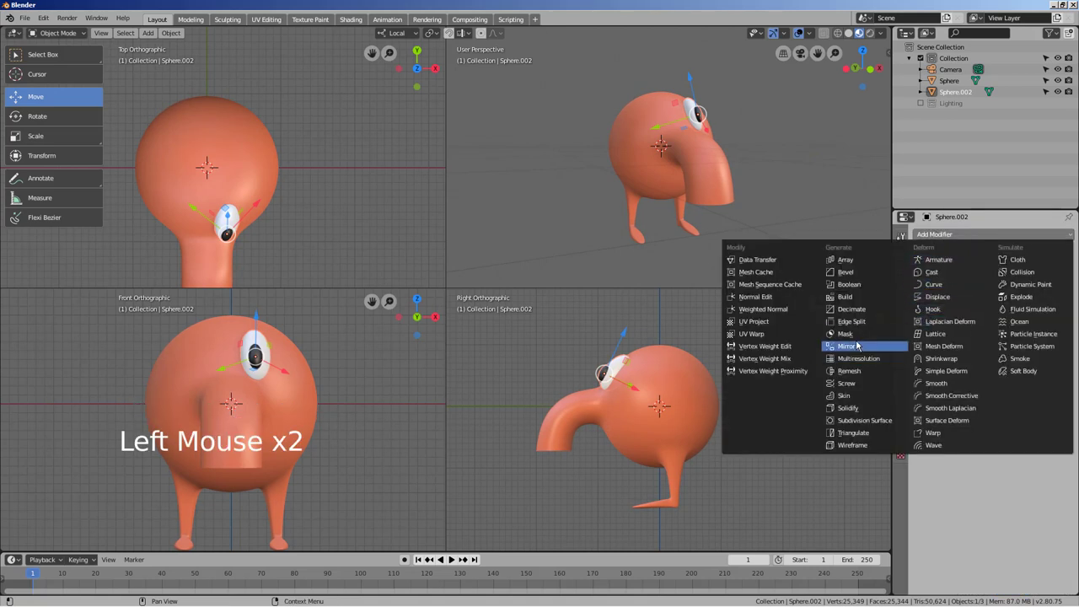
pyautogui.click(1070, 349)
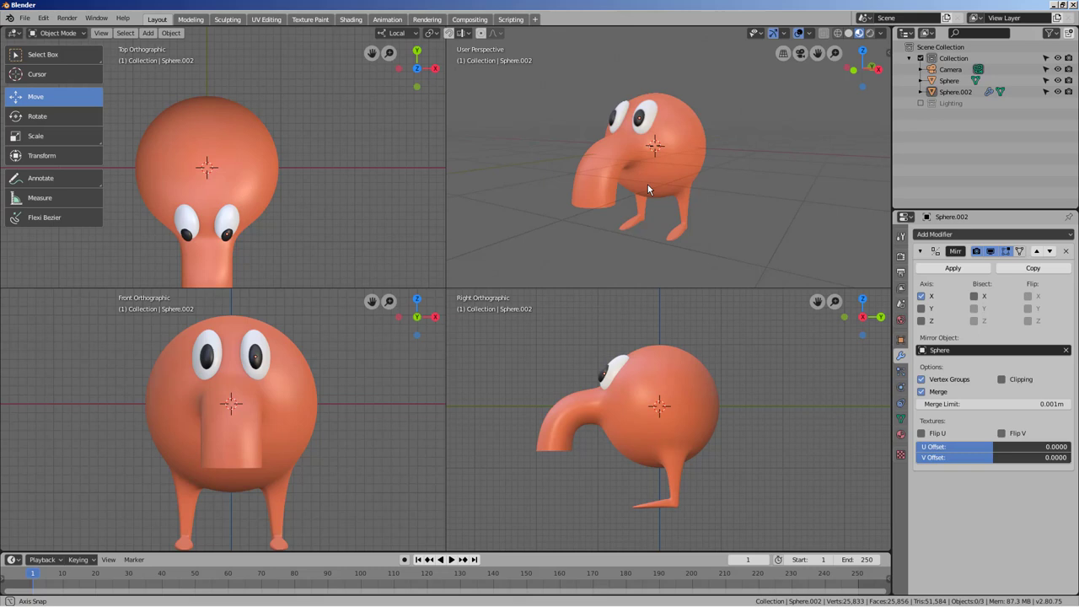
pyautogui.click(746, 181)
pyautogui.middleClick(764, 207)
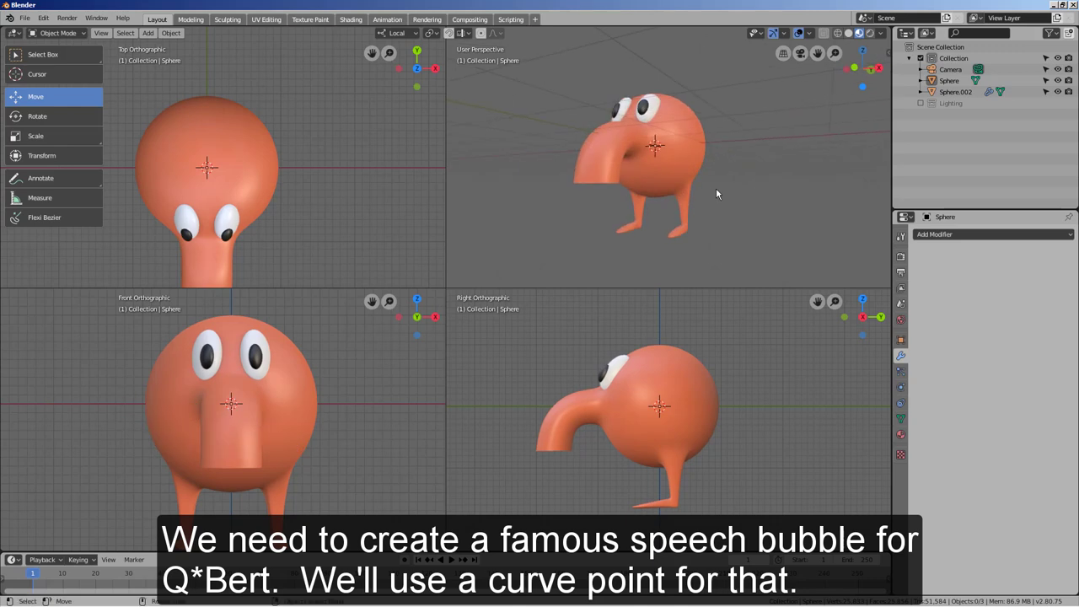
# - Return to a single top-down view and add a new Point curve for the bubble
pyautogui.press('ctrl+alt+q')
pyautogui.middleClick(527, 314)
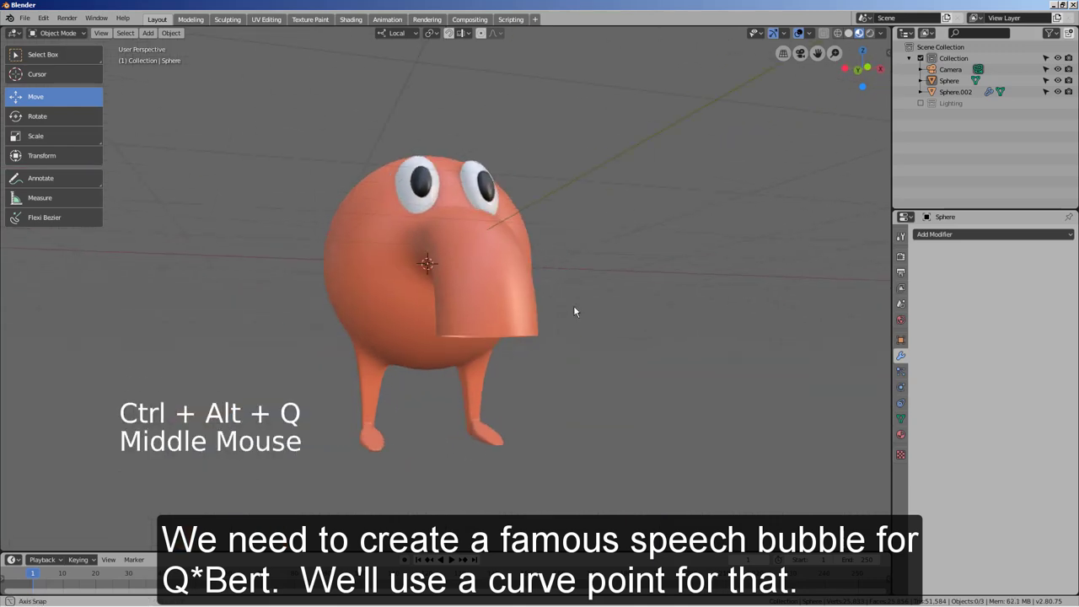
pyautogui.press('KP_7')
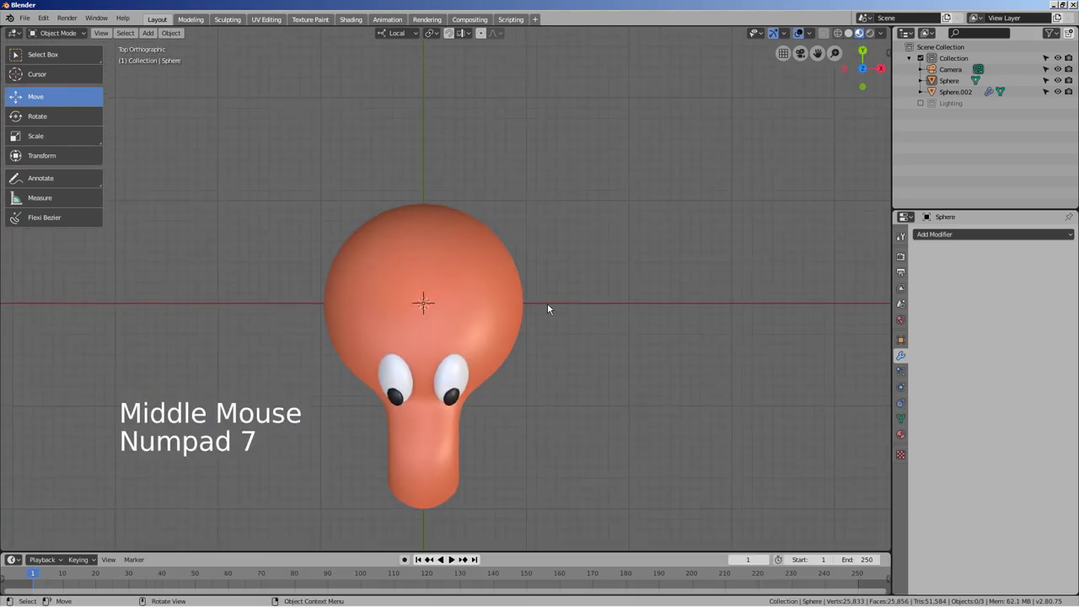
pyautogui.middleClick(587, 213)
pyautogui.press('shift+a')
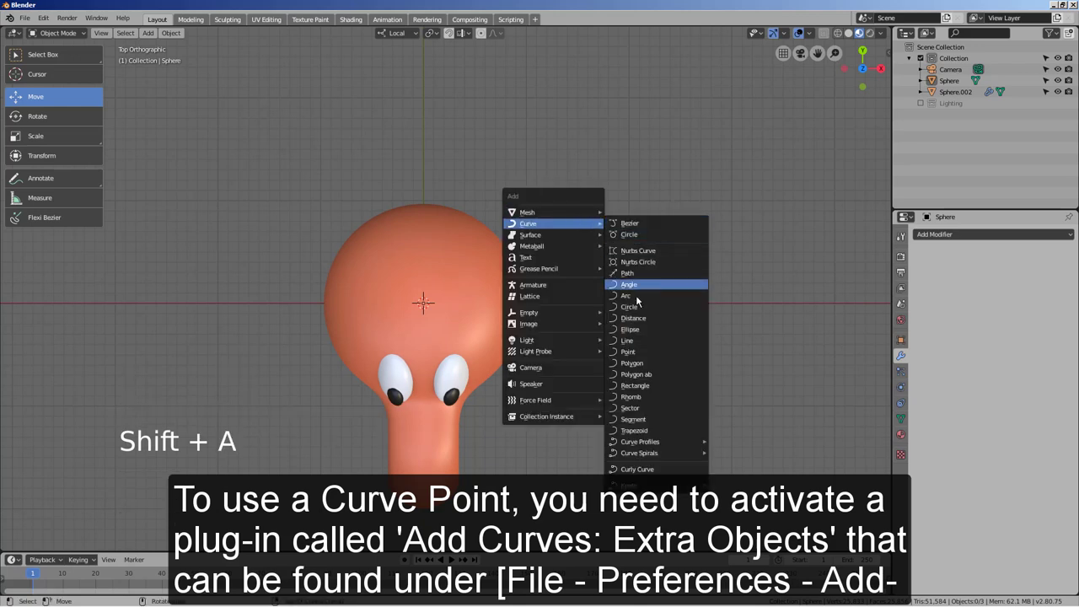
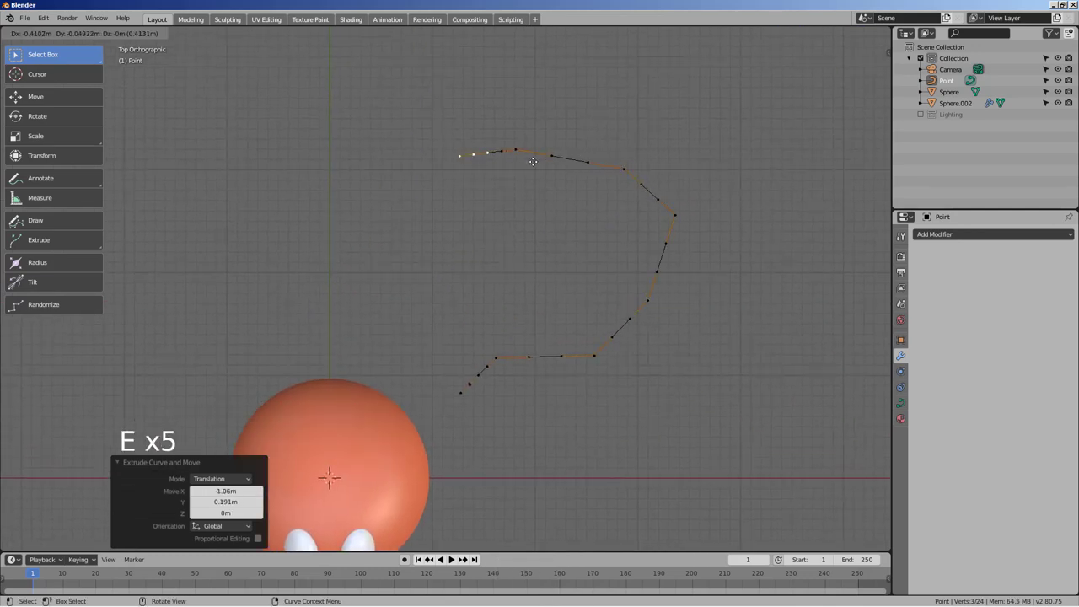
# - Extrude control points to trace the bubble outline, close it and leave Edit Mode
pyautogui.press('e')
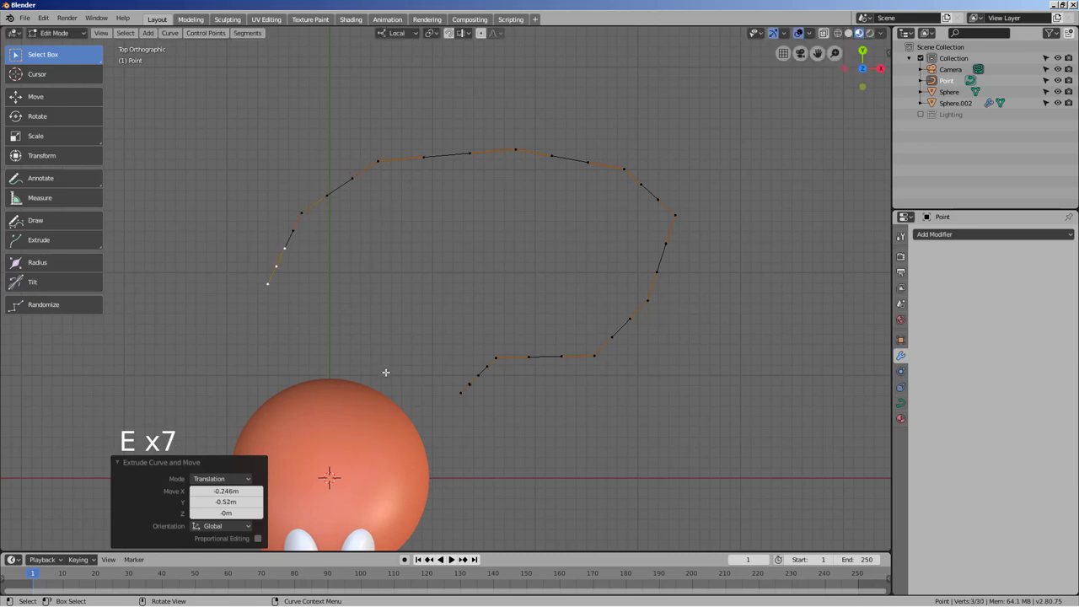
pyautogui.press('e')
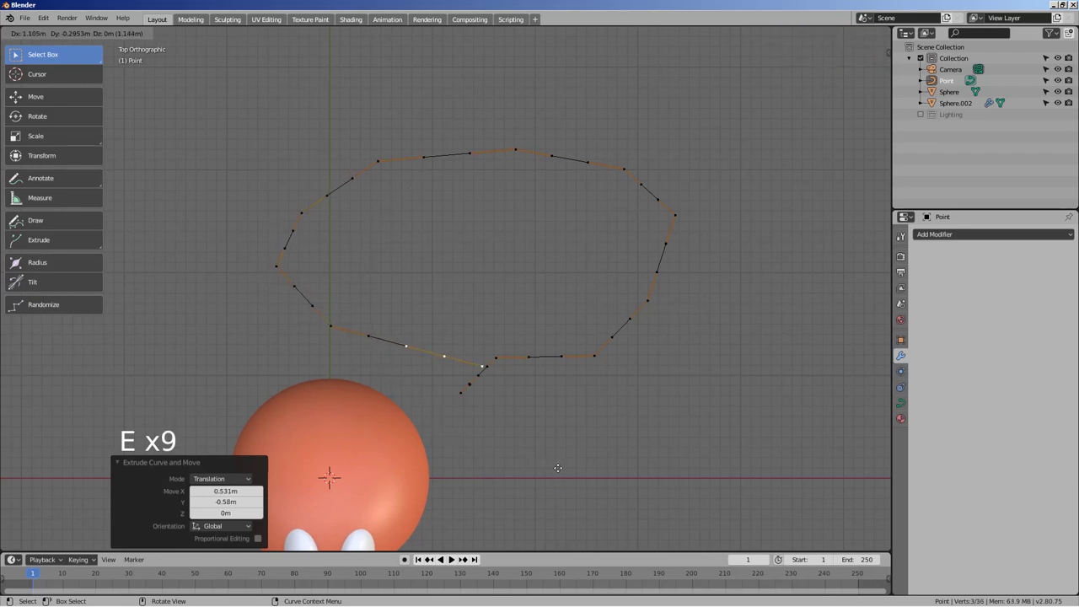
pyautogui.press('e')
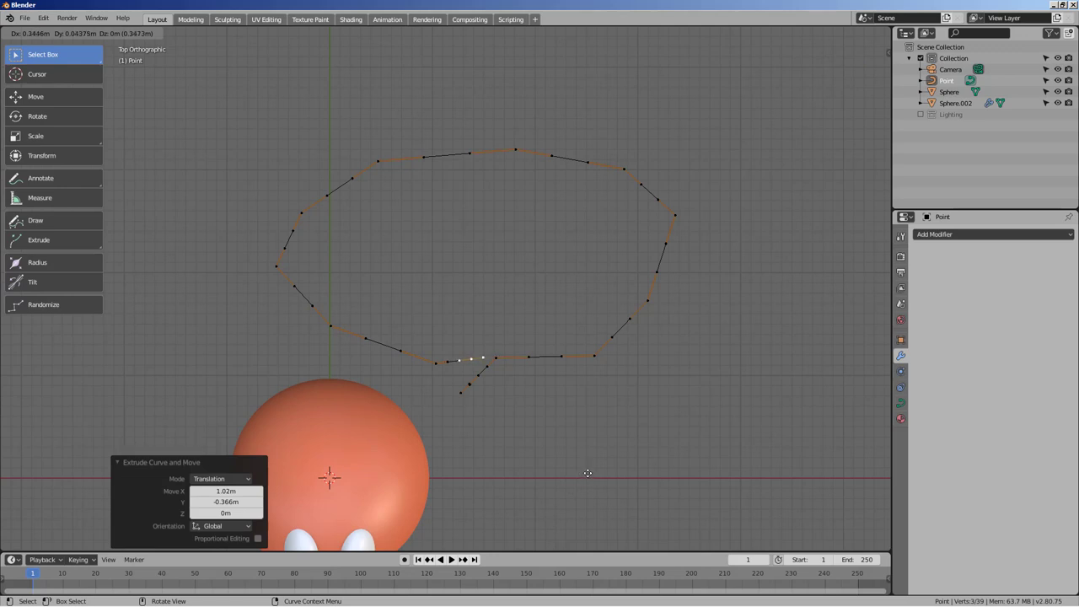
pyautogui.click(475, 383)
pyautogui.press('f')
pyautogui.click(568, 410)
pyautogui.press('Tab')
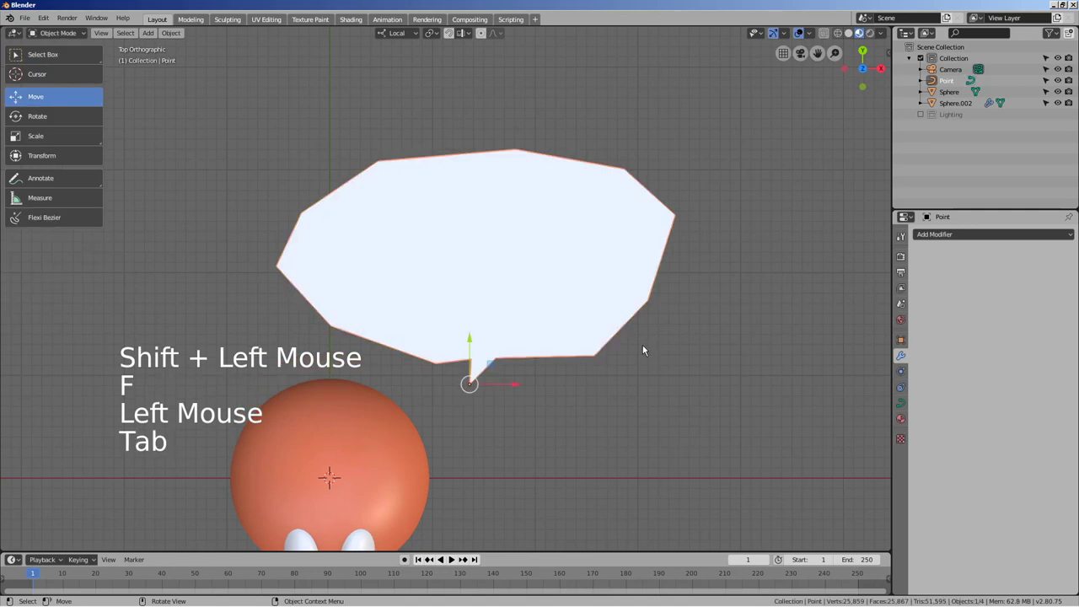
# - Set all the bubble outline's points to Automatic handles so it curves smoothly
pyautogui.press('Tab')
pyautogui.press('b')
pyautogui.press('b')
pyautogui.press('c')
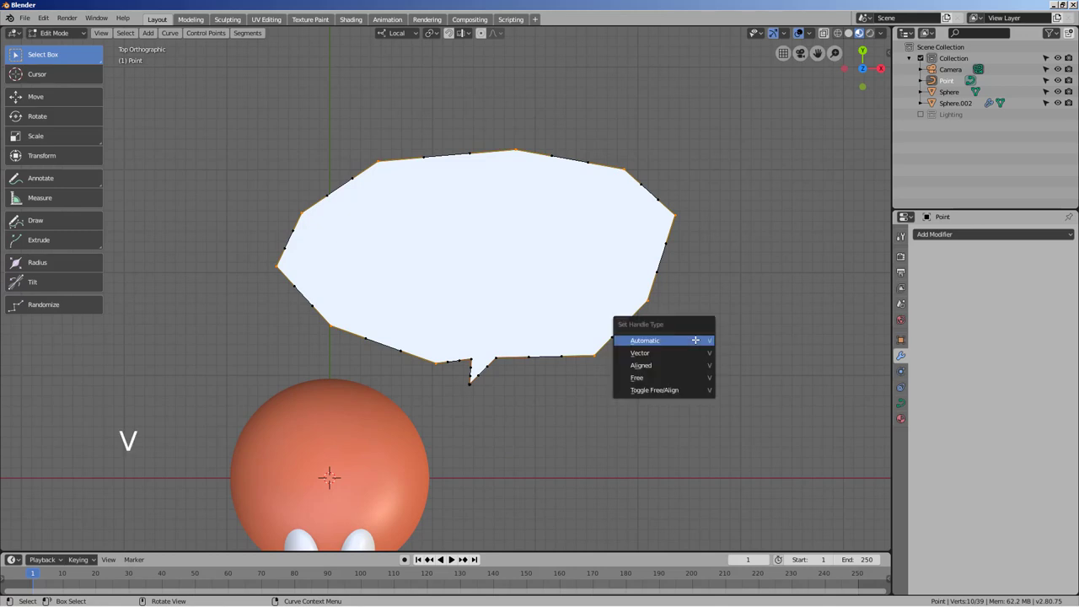
pyautogui.press('v')
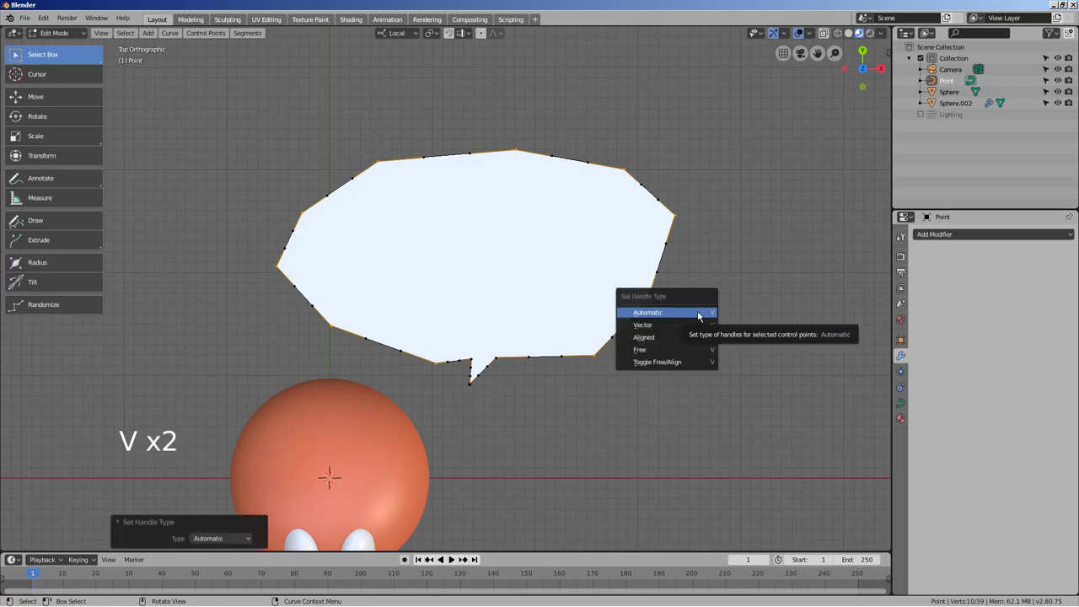
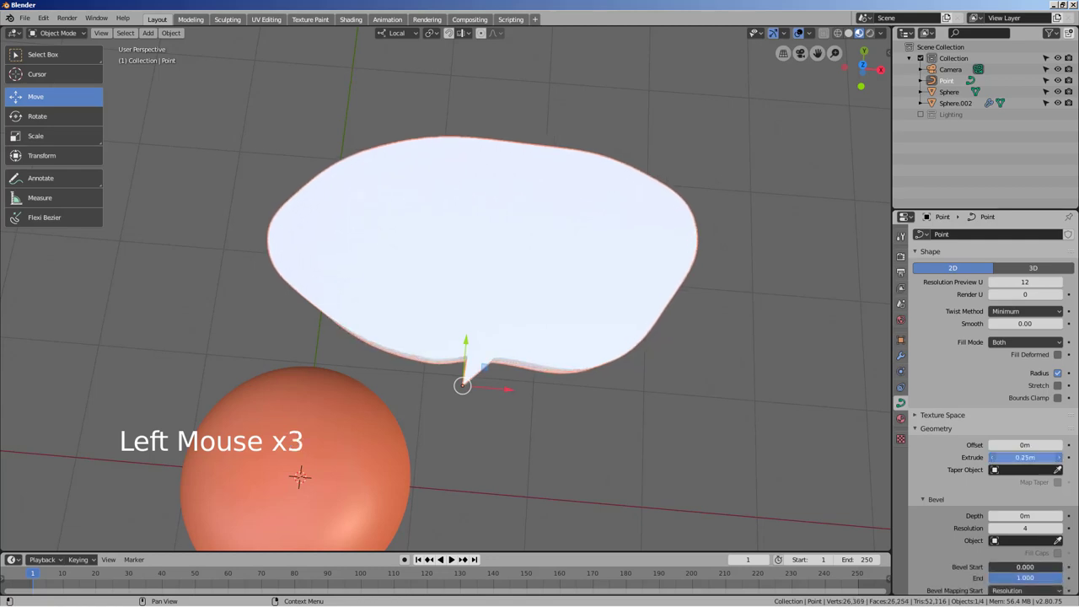
# - Give the bubble curve 0.03 m Extrude thickness and check it in the viewport
pyautogui.middleClick(793, 421)
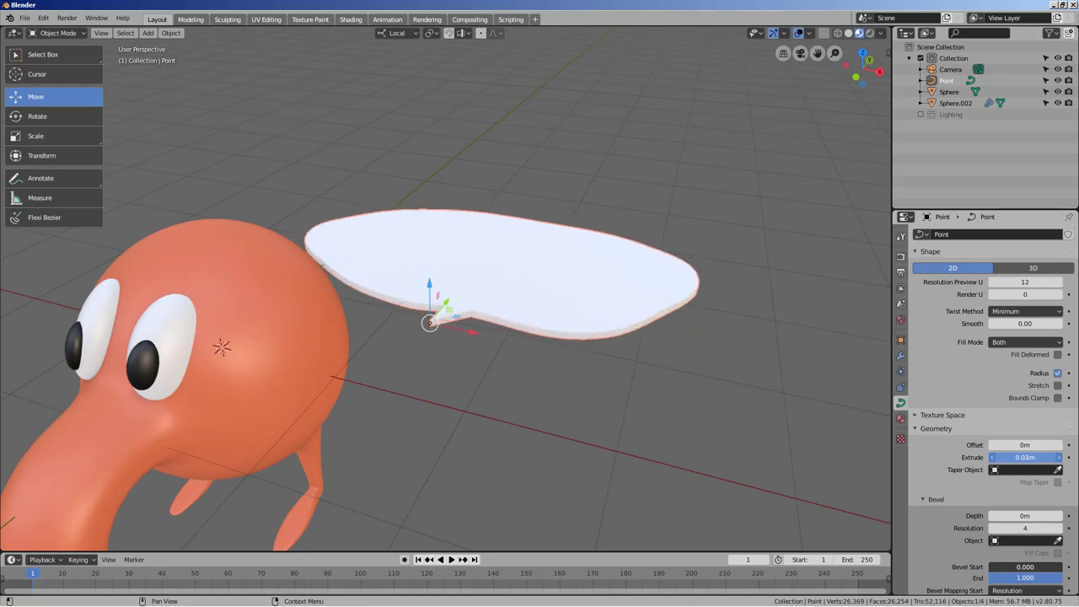
pyautogui.click(808, 421)
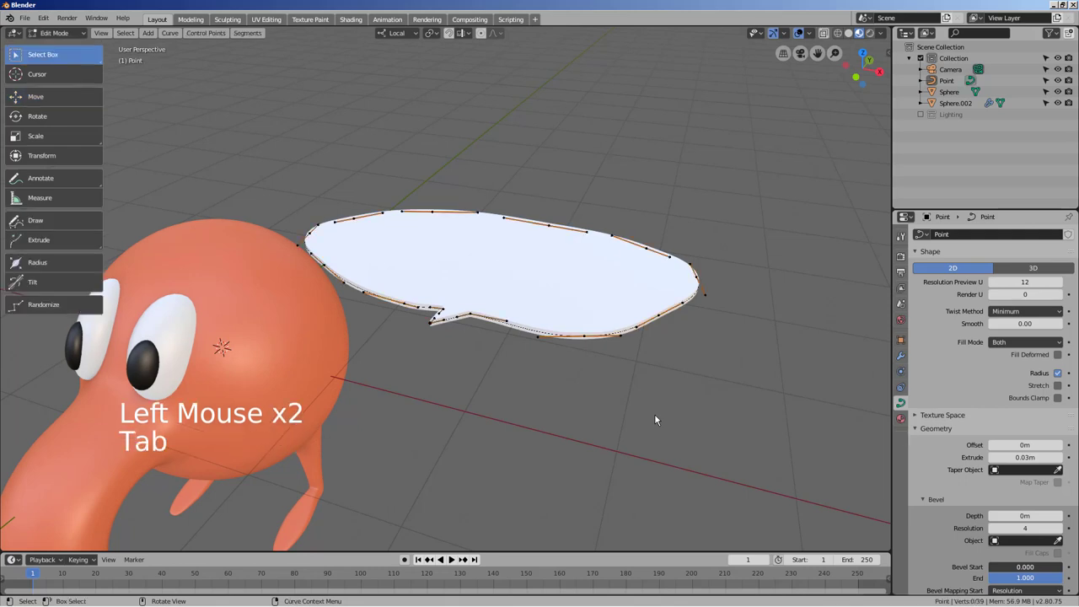
# - Add a text object and replace its default text with #%@#
pyautogui.press('shift+a')
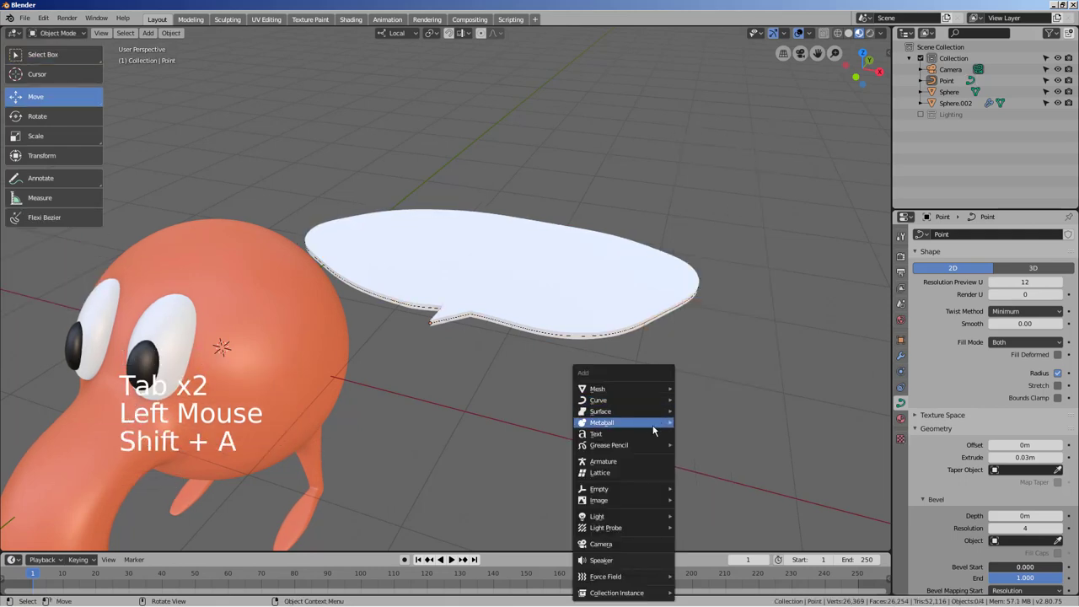
pyautogui.press('Tab')
pyautogui.press('BackSpace')
pyautogui.press('BackSpace')
pyautogui.press('BackSpace')
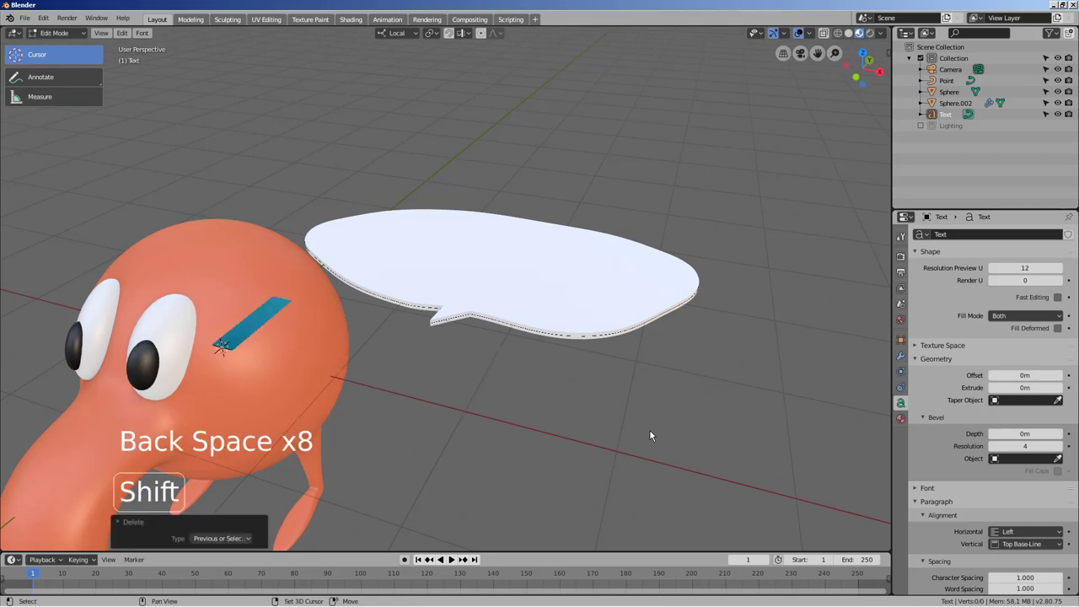
pyautogui.press('shift+3')
pyautogui.press('shift+5')
pyautogui.press('2')
pyautogui.press('BackSpace')
pyautogui.press('shift+2')
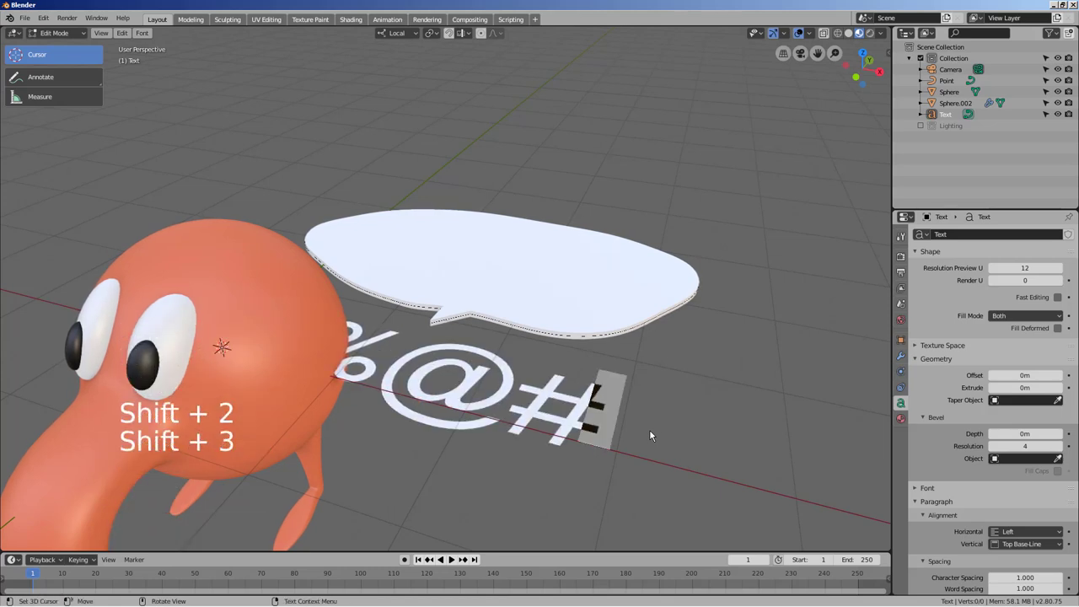
pyautogui.press('Tab')
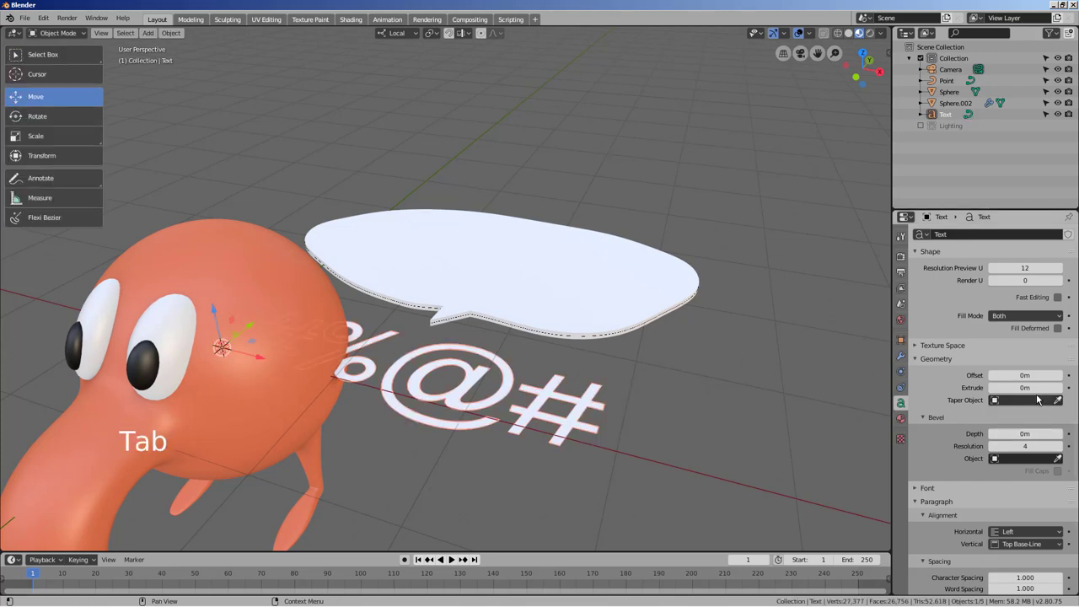
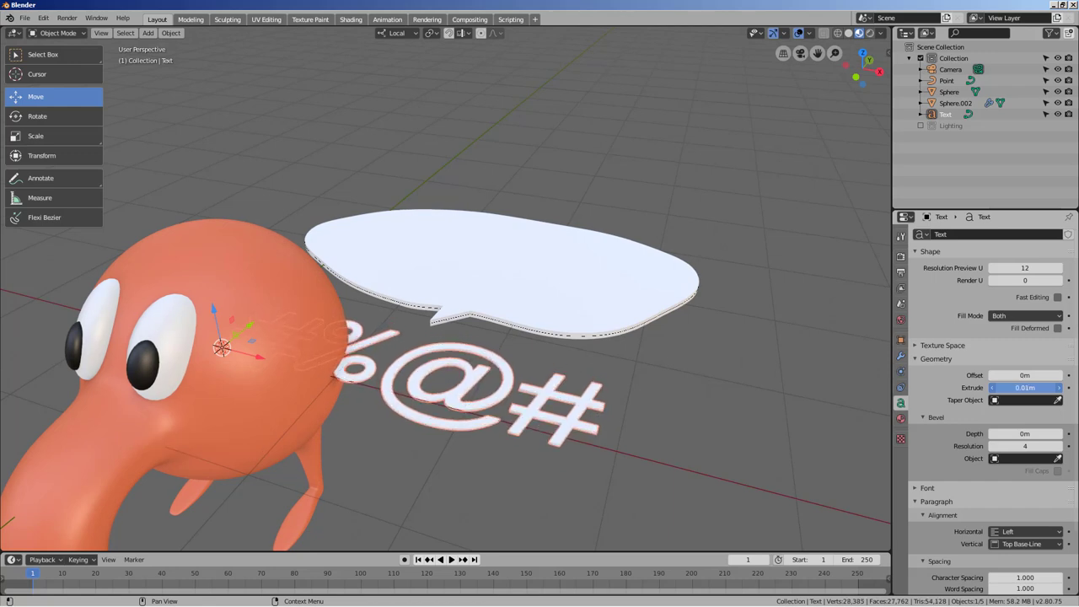
# - Give the text 0.01 m thickness and a black material, viewed from above
pyautogui.click(904, 423)
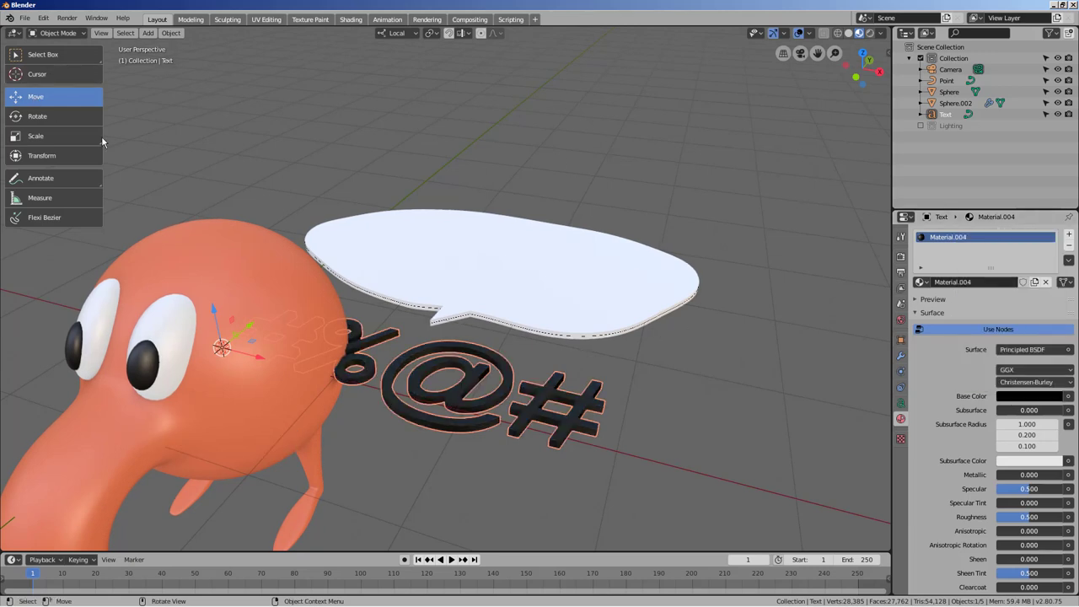
pyautogui.click(257, 324)
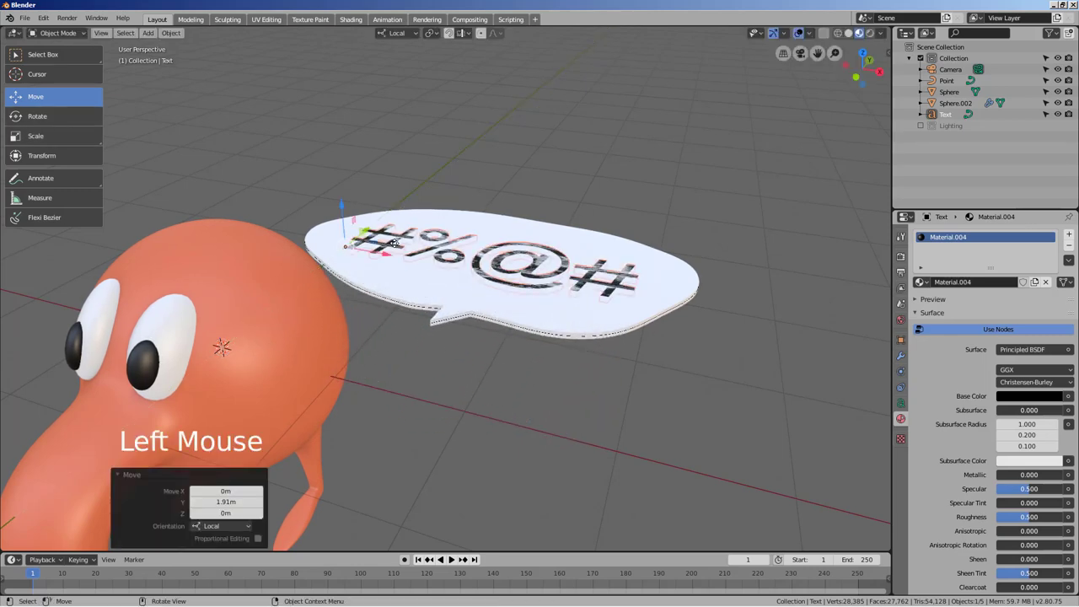
pyautogui.press('KP_7')
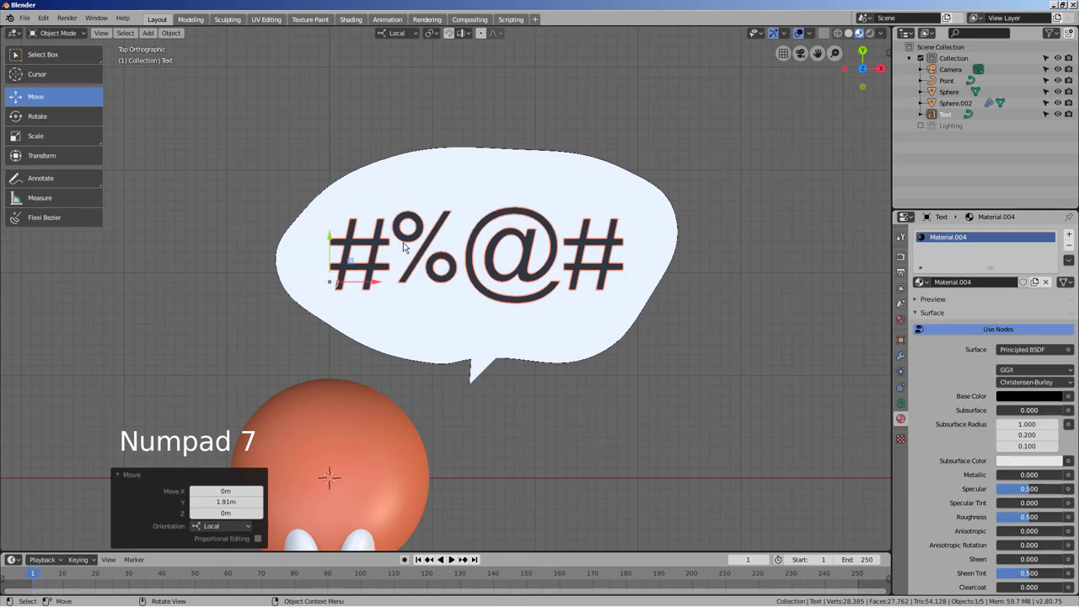
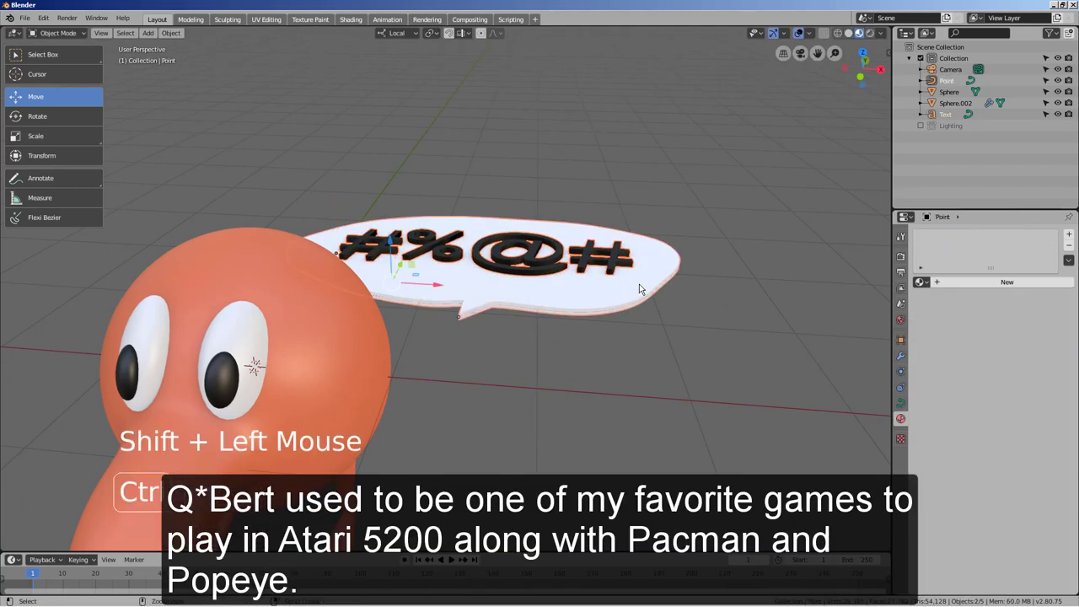
# - Move the speech bubble with its text up above Q*Bert's head in quad view
pyautogui.press('ctrl+j')
pyautogui.press('r')
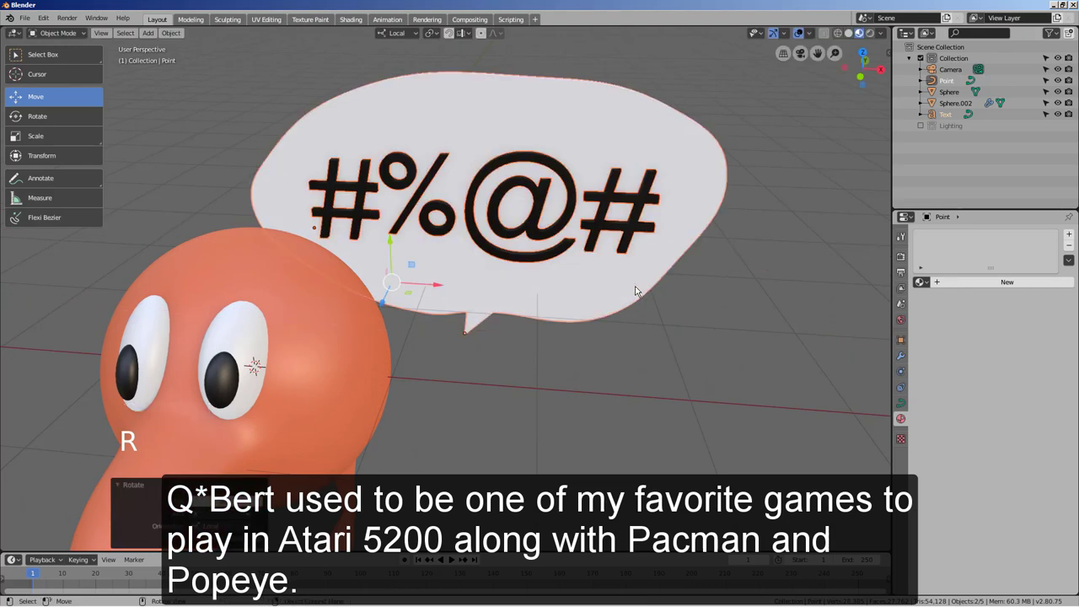
pyautogui.press('ctrl+alt+q')
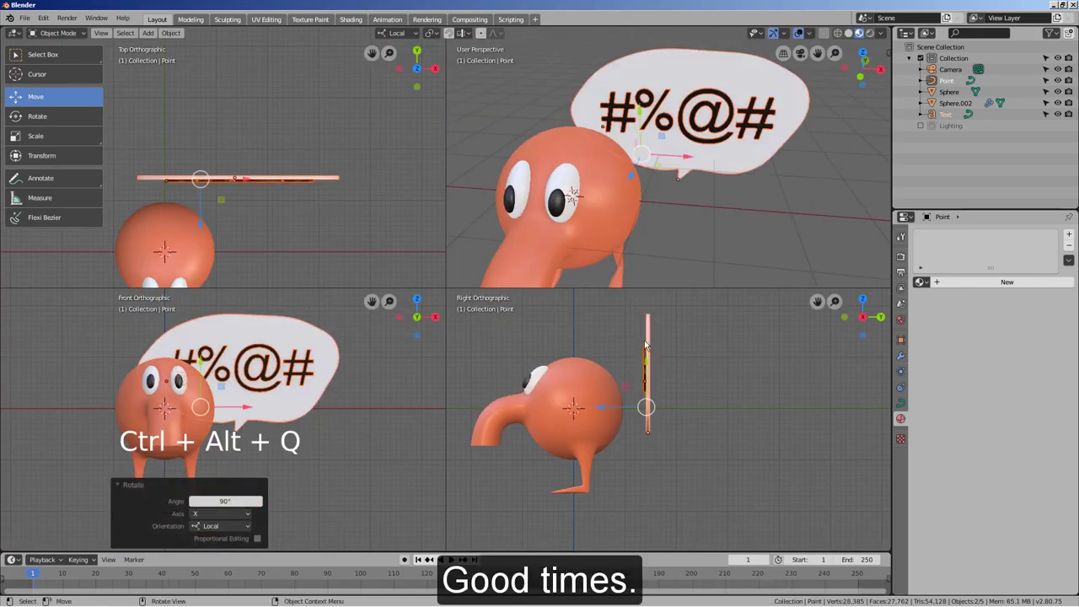
pyautogui.press('g')
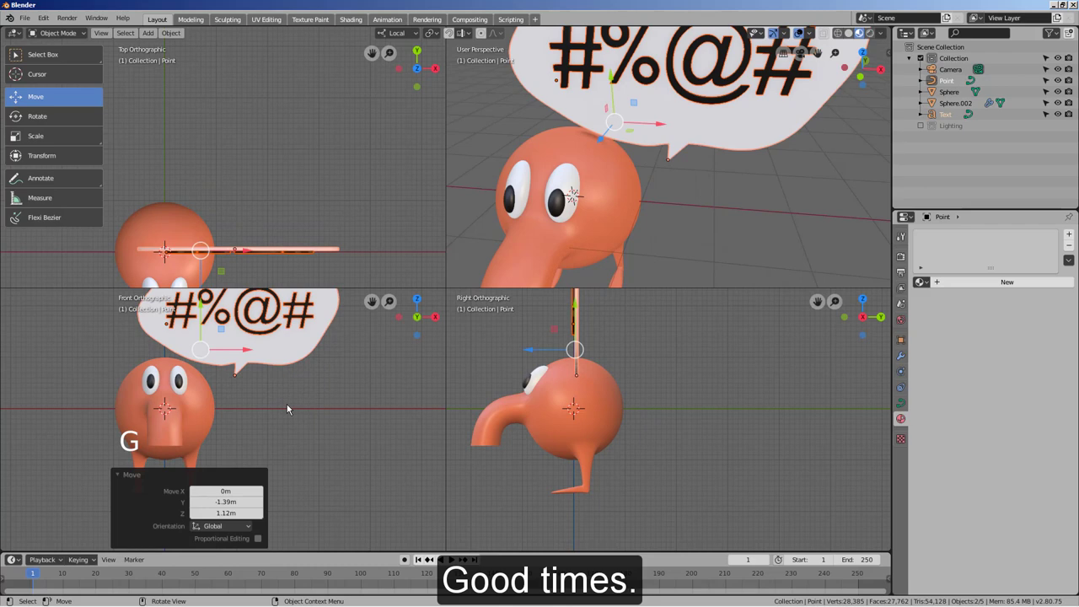
pyautogui.press('g')
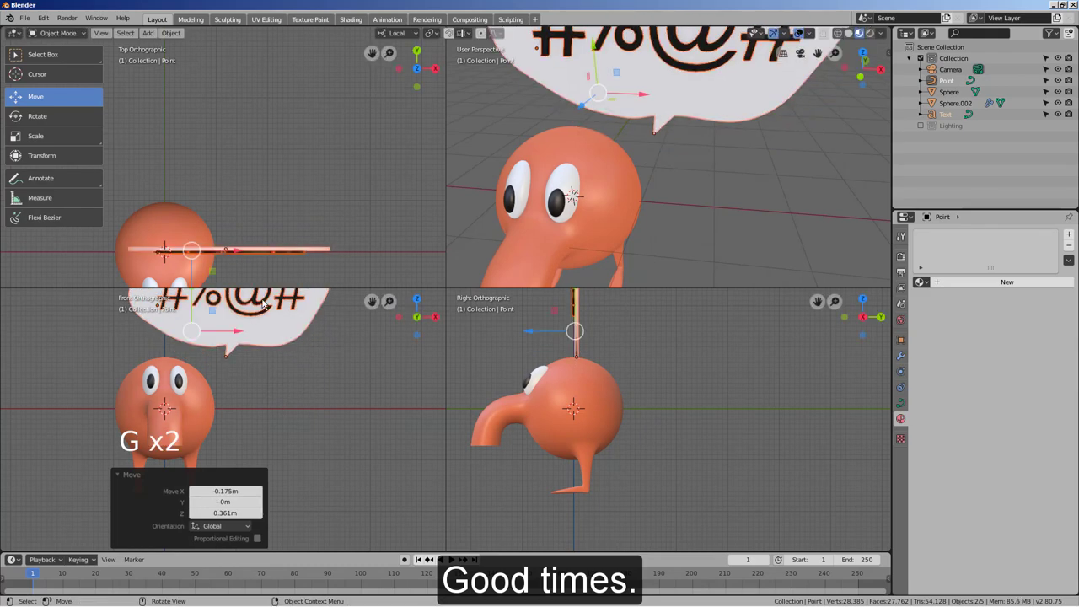
pyautogui.scroll(-3)
# - Confirm the bubble's position and return to a single view of the finished scene
pyautogui.scroll(-3)
pyautogui.scroll(-3)
pyautogui.middleClick(699, 257)
pyautogui.click(724, 228)
pyautogui.press('ctrl+alt+q')
pyautogui.middleClick(703, 319)
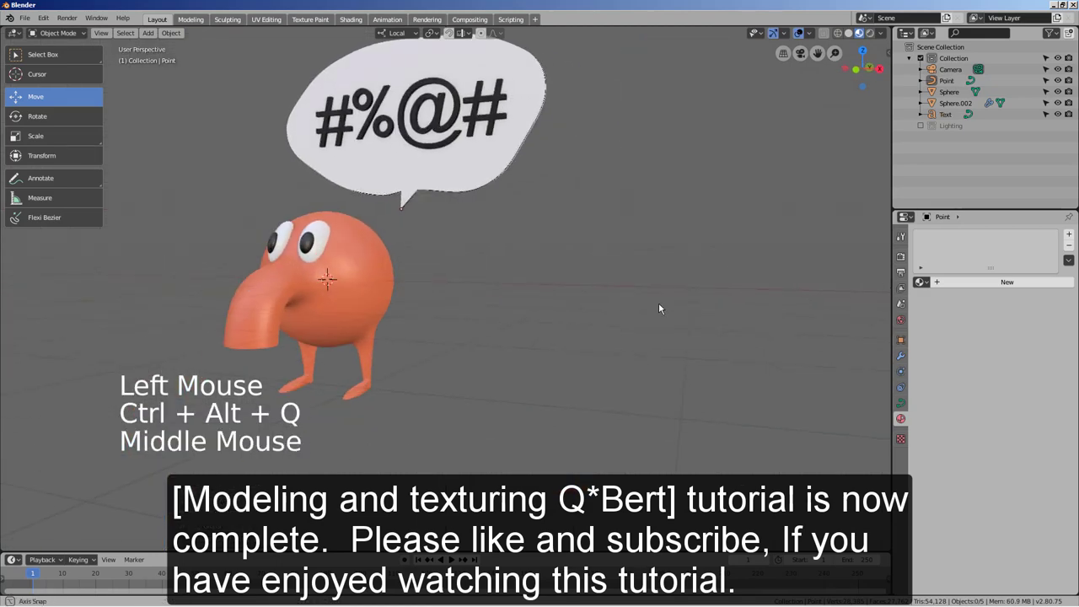
pyautogui.middleClick(710, 330)
pyautogui.middleClick(709, 372)
pyautogui.middleClick(677, 377)
pyautogui.middleClick(670, 390)
pyautogui.middleClick(652, 384)
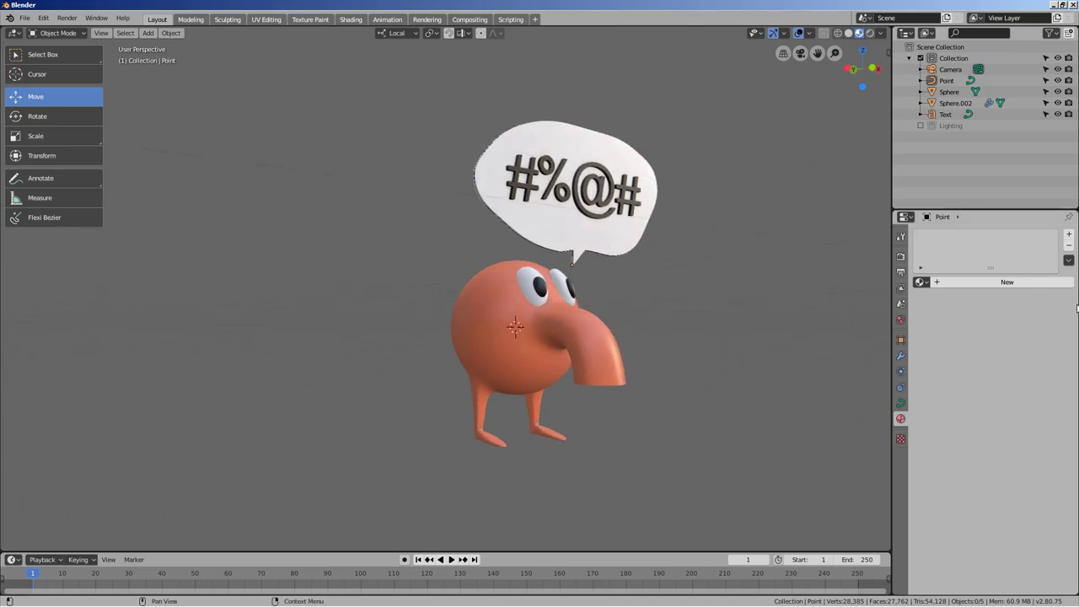
pyautogui.middleClick(768, 345)
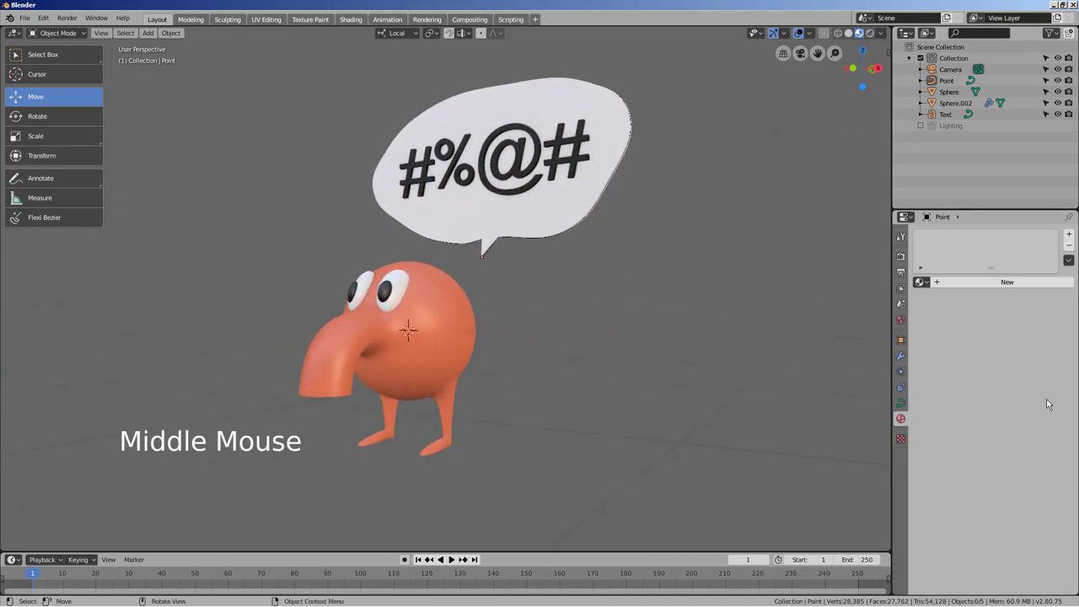